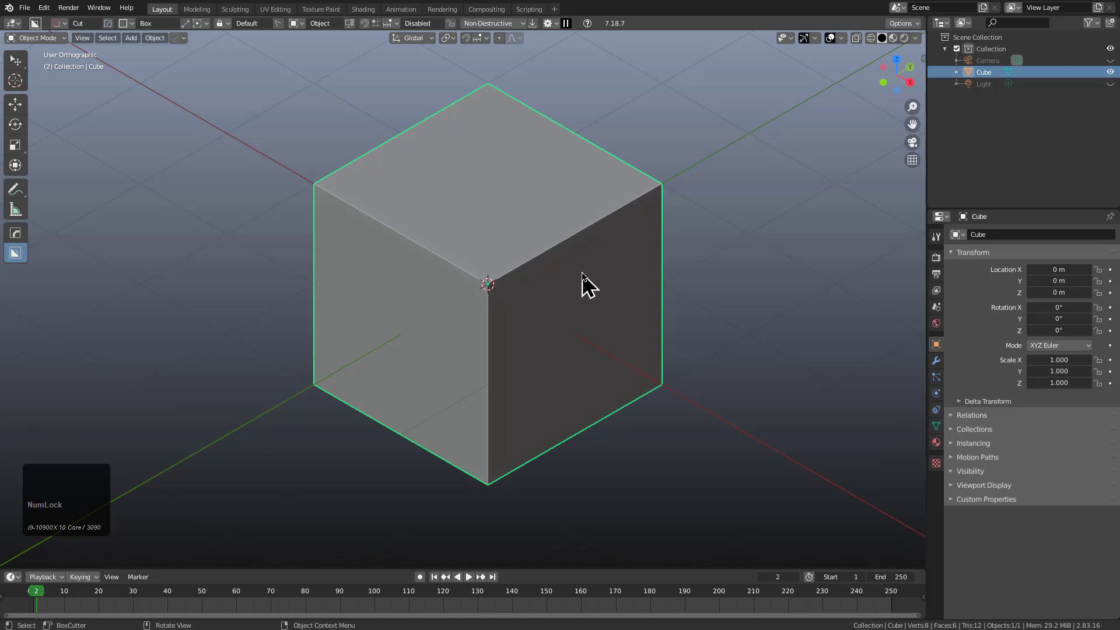
Step: Duplicate the cube with Shift+D and place the copy, Cube.001, up and to the left of the original
{"action": "key", "text": "q"}
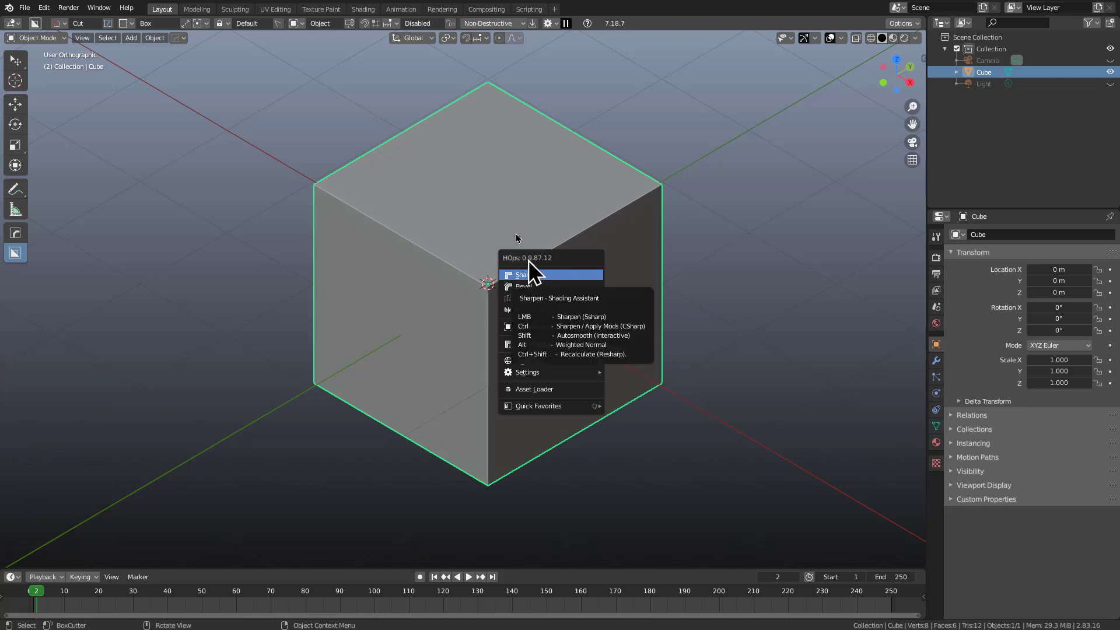
{"action": "middle_click", "coordinate": [538, 280]}
{"action": "scroll", "scroll_direction": "down", "scroll_amount": 3}
{"action": "middle_click", "coordinate": [493, 288]}
{"action": "scroll", "scroll_direction": "down", "scroll_amount": 3}
{"action": "scroll", "scroll_direction": "down", "scroll_amount": 3}
{"action": "scroll", "scroll_direction": "down", "scroll_amount": 3}
{"action": "middle_click", "coordinate": [555, 299]}
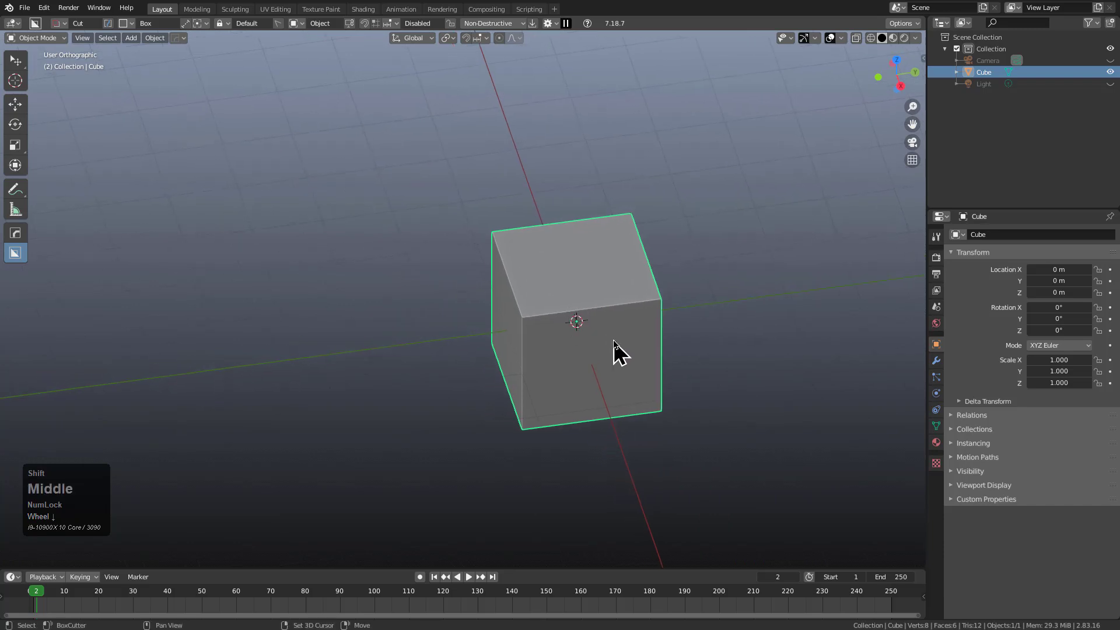
{"action": "middle_click", "coordinate": [620, 349]}
{"action": "key", "text": "shift+d"}
{"action": "left_click", "coordinate": [408, 194]}
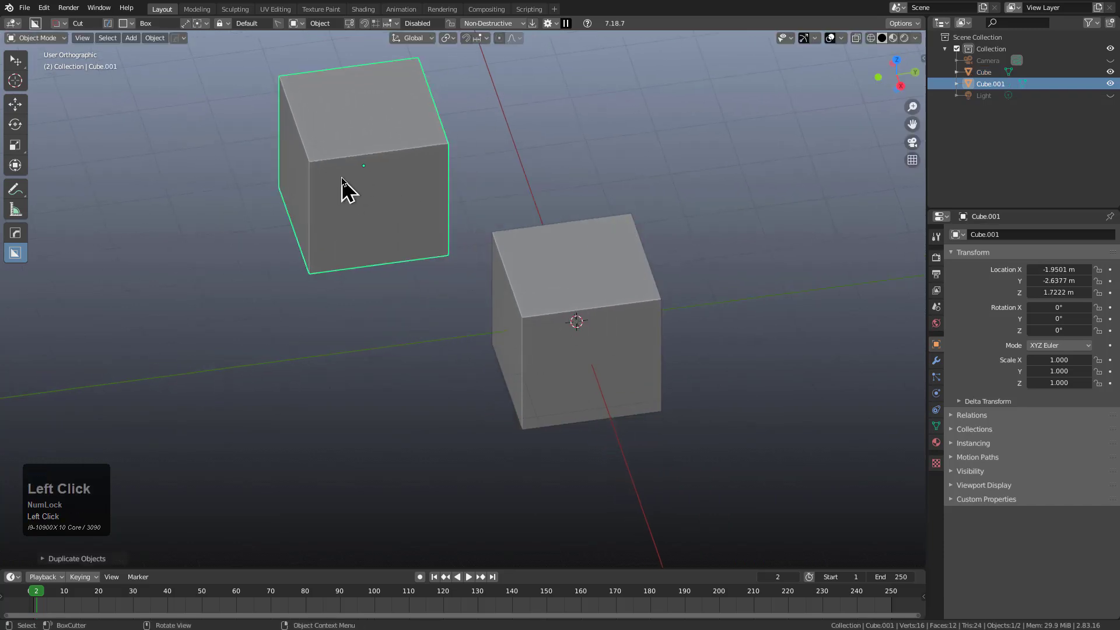
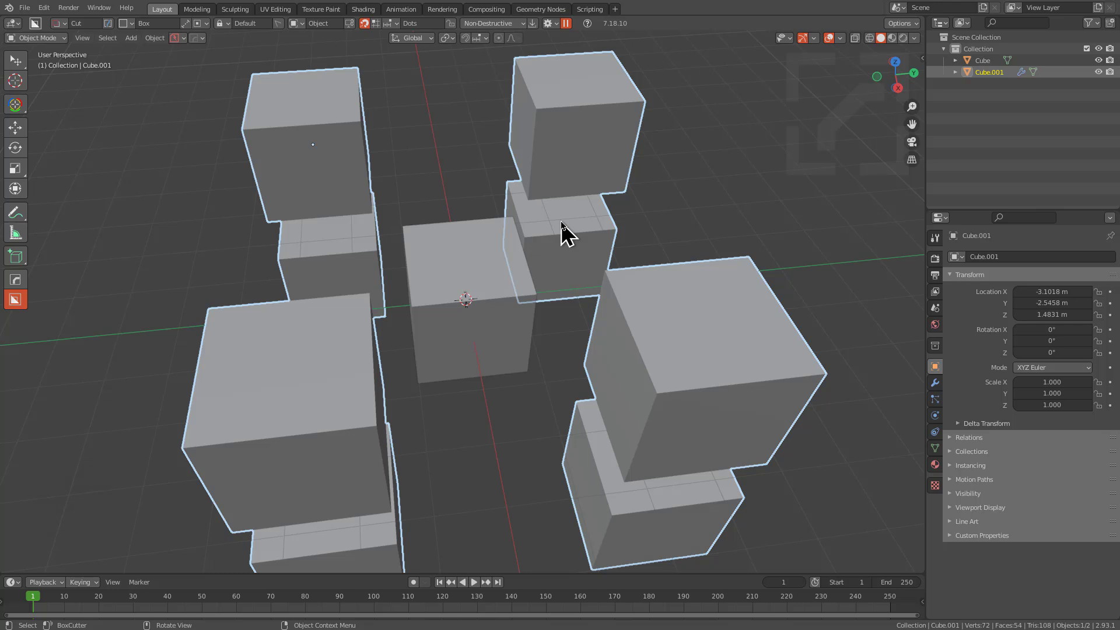
Step: Delete the mirrored copy Cube.001 and switch to an orthographic front view of the remaining cube
{"action": "key", "text": "x"}
{"action": "left_click", "coordinate": [567, 231]}
{"action": "middle_click", "coordinate": [452, 313]}
{"action": "scroll", "scroll_direction": "up", "scroll_amount": 3}
{"action": "middle_click", "coordinate": [488, 313]}
{"action": "scroll", "scroll_direction": "up", "scroll_amount": 3}
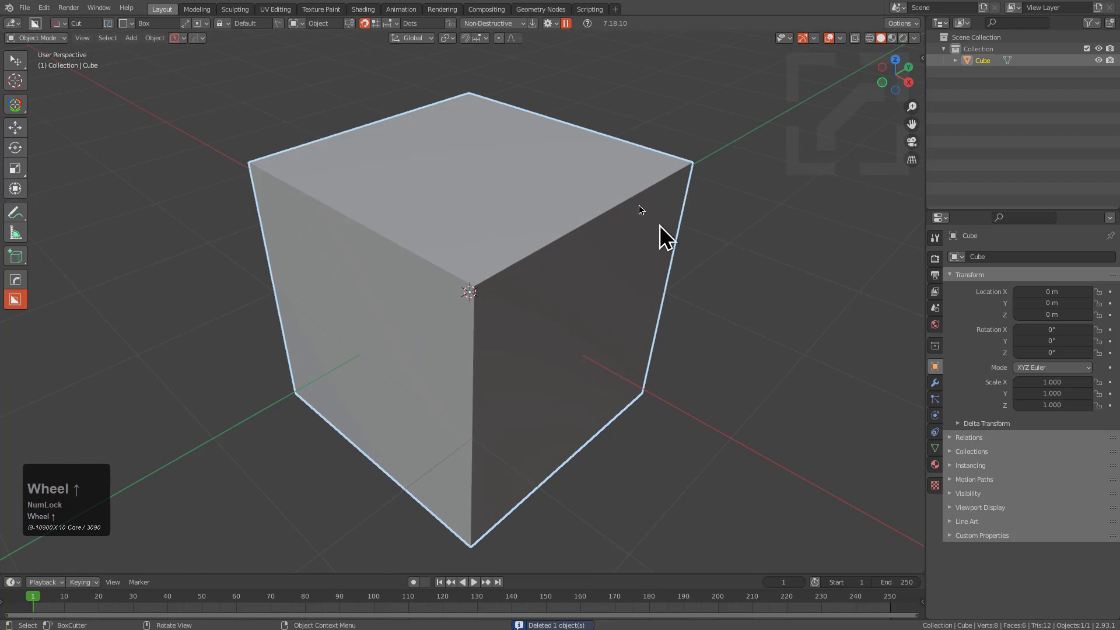
{"action": "key", "text": "KP_5"}
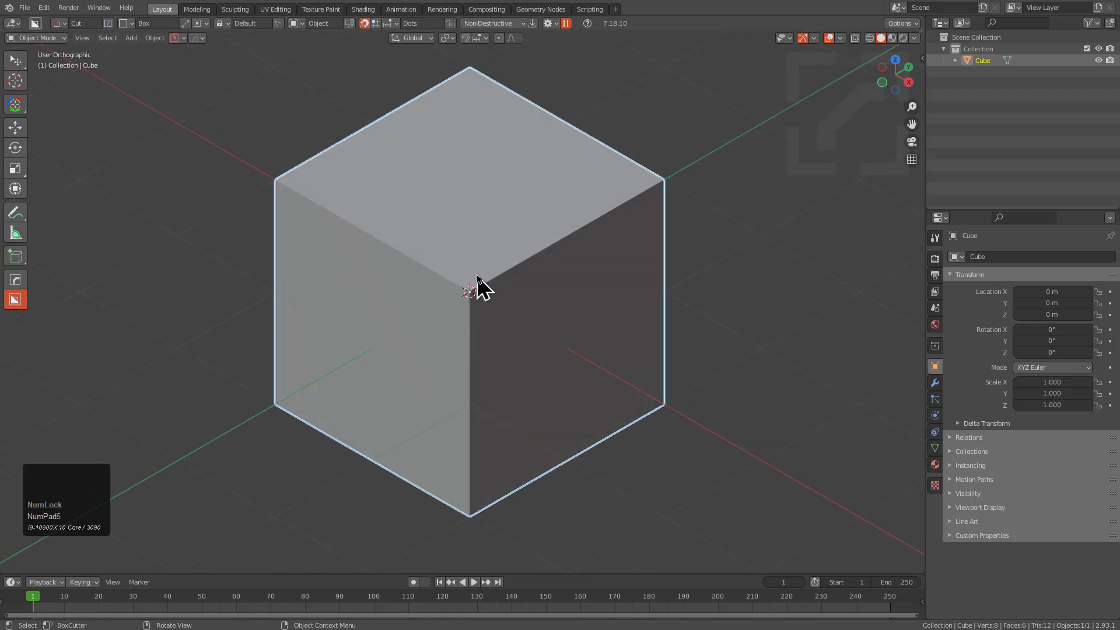
Step: Run HOps Mirror (Alt+X) in View mode so the cube mirrors across an axis via a new empty
{"action": "key", "text": "alt+x"}
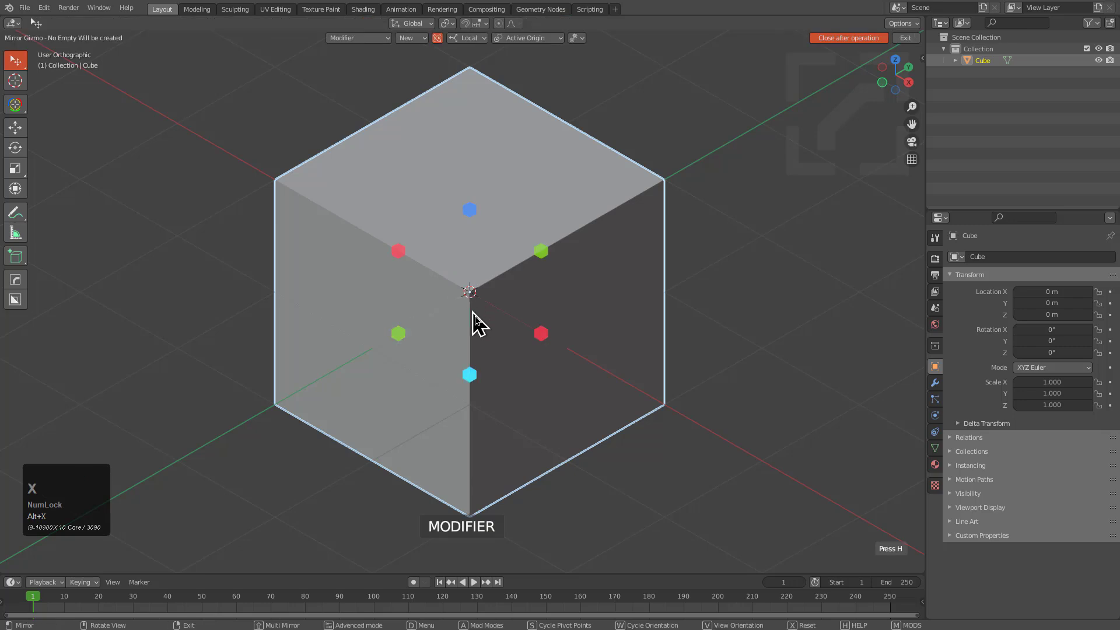
{"action": "key", "text": "v"}
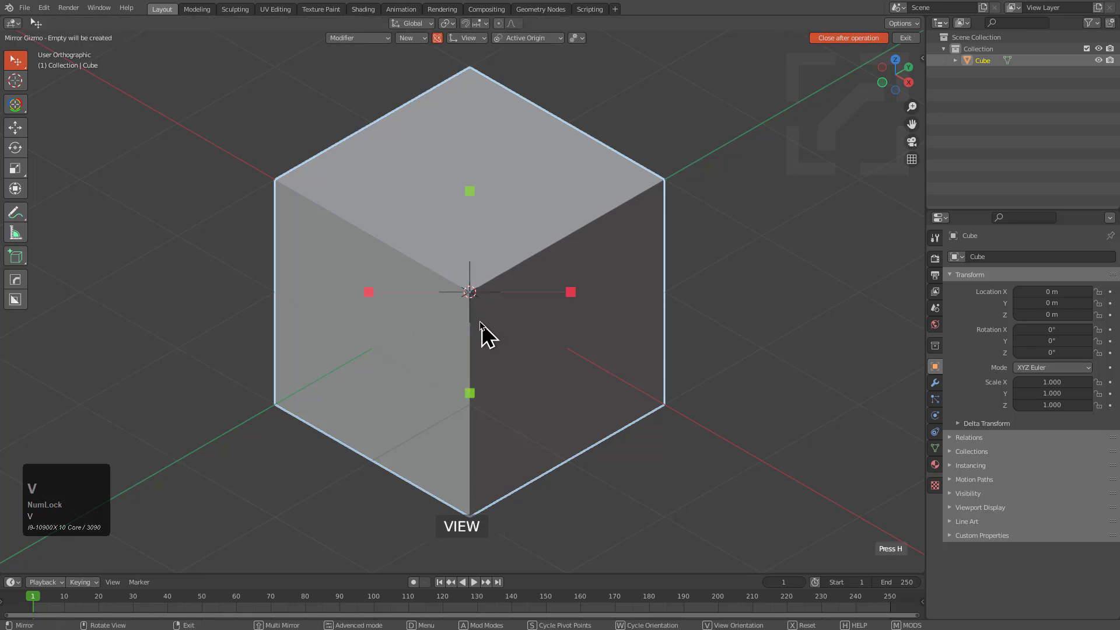
{"action": "left_click", "coordinate": [381, 295]}
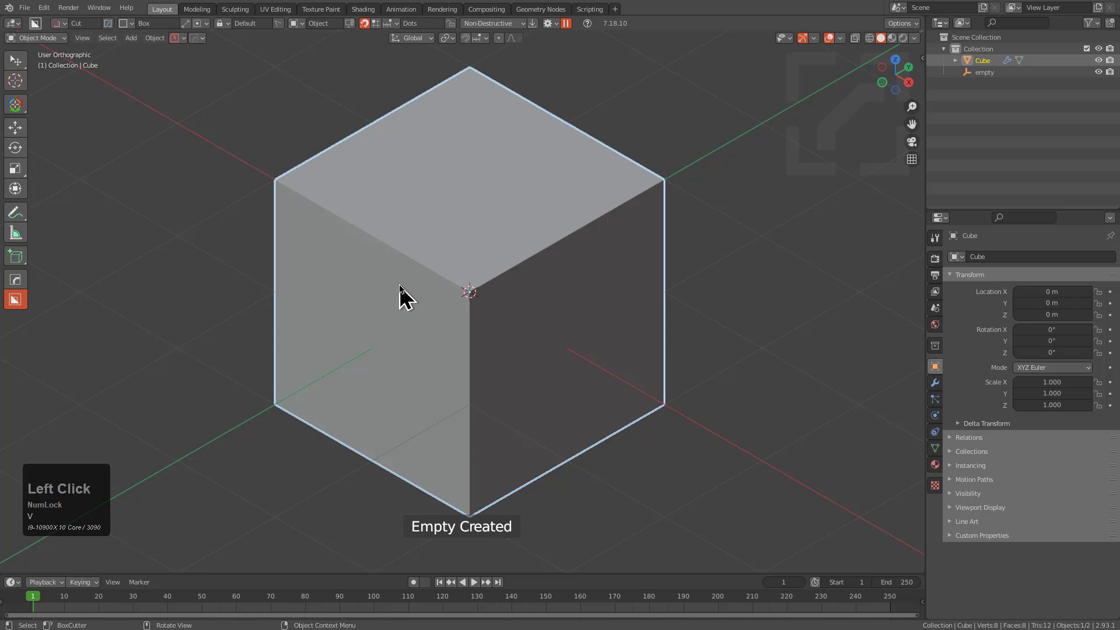
{"action": "middle_click", "coordinate": [443, 277]}
{"action": "scroll", "scroll_direction": "down", "scroll_amount": 3}
{"action": "middle_click", "coordinate": [517, 339]}
Step: Start another mirror on the cube and set its axis with the gizmo drags
{"action": "key", "text": "alt+x"}
{"action": "middle_click", "coordinate": [550, 373]}
{"action": "scroll", "scroll_direction": "down", "scroll_amount": 3}
{"action": "key", "text": "x"}
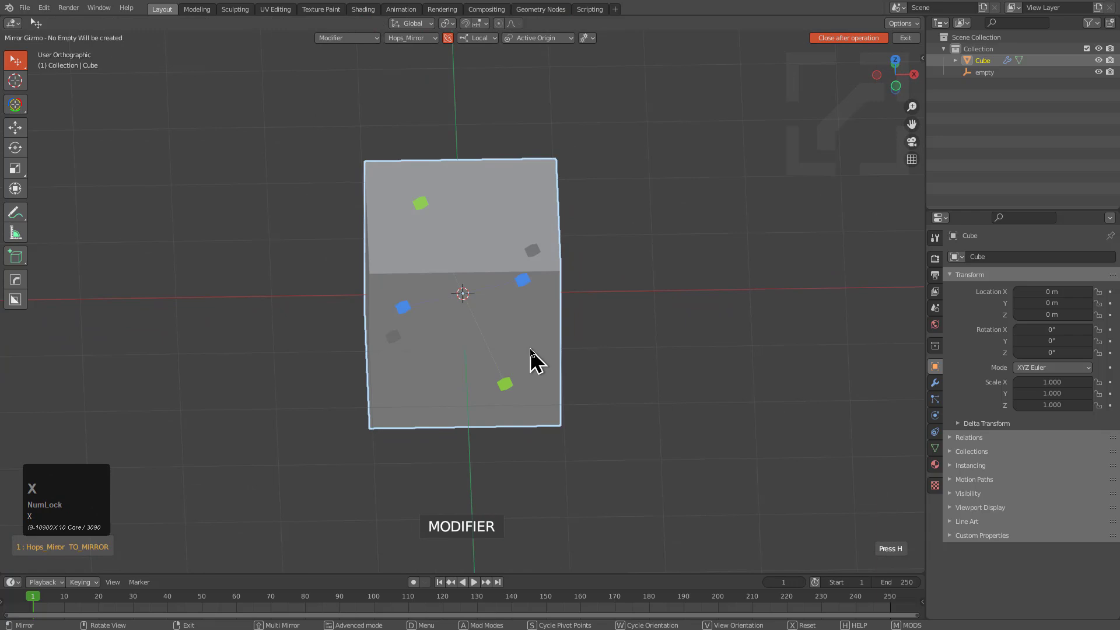
{"action": "left_click_drag", "start_coordinate": [556, 341], "coordinate": [366, 38]}
{"action": "left_click", "coordinate": [366, 38]}
{"action": "left_click_drag", "start_coordinate": [460, 343], "coordinate": [545, 312]}
{"action": "left_click_drag", "start_coordinate": [538, 312], "coordinate": [413, 216]}
{"action": "left_click", "coordinate": [411, 213]}
Step: Orbit around the cube and nudge the view to check the mirrored result
{"action": "middle_click", "coordinate": [481, 242]}
{"action": "scroll", "scroll_direction": "down", "scroll_amount": 3}
{"action": "middle_click", "coordinate": [485, 279]}
{"action": "left_click_drag", "start_coordinate": [485, 279], "coordinate": [541, 271]}
{"action": "middle_click", "coordinate": [535, 273]}
{"action": "left_click_drag", "start_coordinate": [516, 273], "coordinate": [502, 287]}
{"action": "left_click_drag", "start_coordinate": [502, 287], "coordinate": [517, 285]}
Step: Run one more Alt+X mirror pass on the cube, then cancel out of it
{"action": "key", "text": "alt+x"}
{"action": "left_click", "coordinate": [534, 266]}
{"action": "middle_click", "coordinate": [494, 290]}
{"action": "left_click", "coordinate": [401, 212]}
{"action": "middle_click", "coordinate": [487, 279]}
{"action": "right_click", "coordinate": [545, 205]}
Step: Sharpen and bevel a duplicate cube via the HOps Q menu, then delete its side and bevel faces, leaving the four top faces
{"action": "middle_click", "coordinate": [513, 308]}
{"action": "middle_click", "coordinate": [510, 307]}
{"action": "left_click_drag", "start_coordinate": [428, 222], "coordinate": [452, 428]}
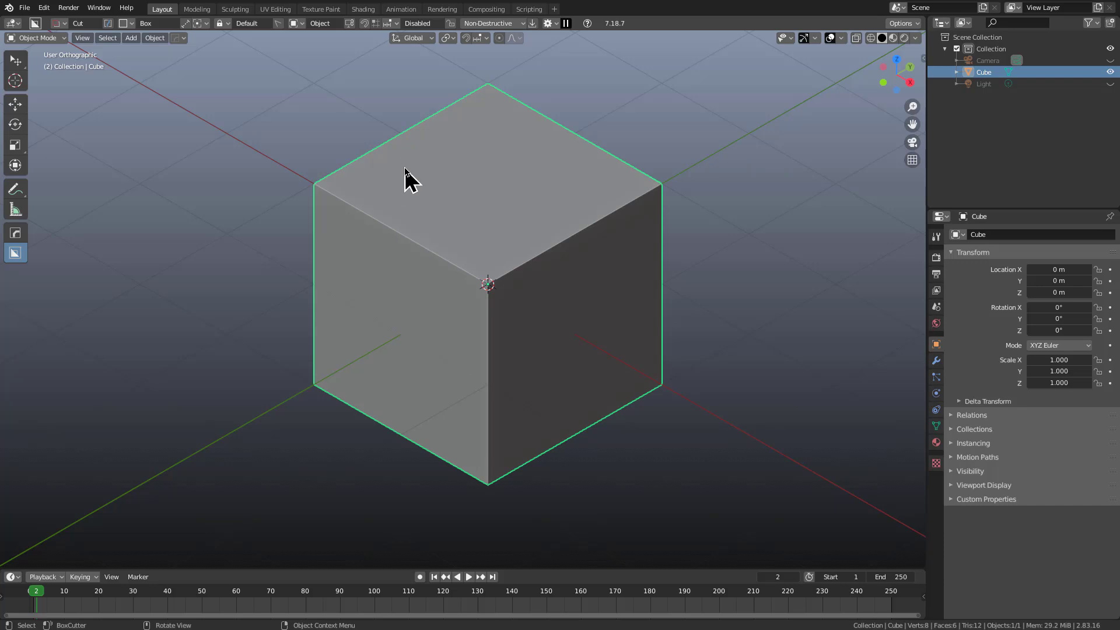
{"action": "key", "text": "alt+Num_Lock"}
{"action": "key", "text": "q"}
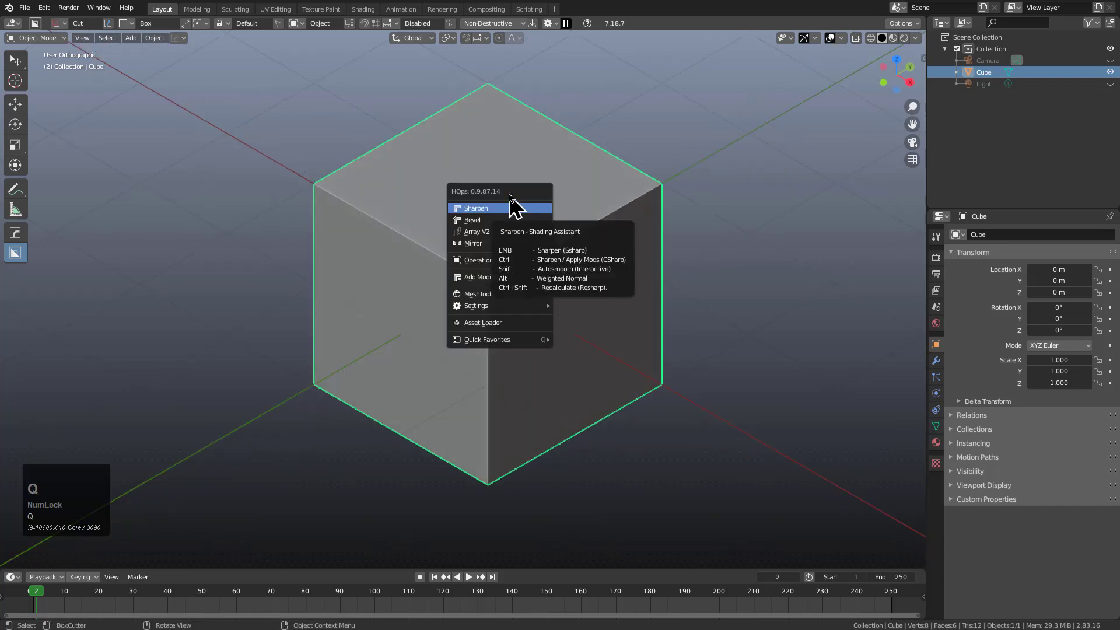
{"action": "middle_click", "coordinate": [578, 290]}
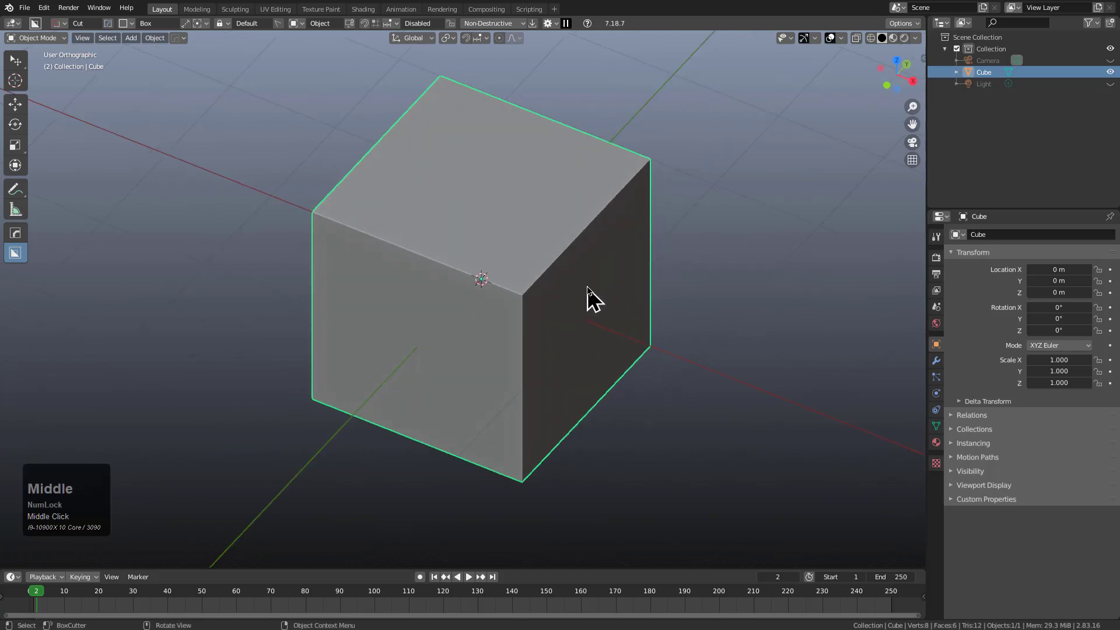
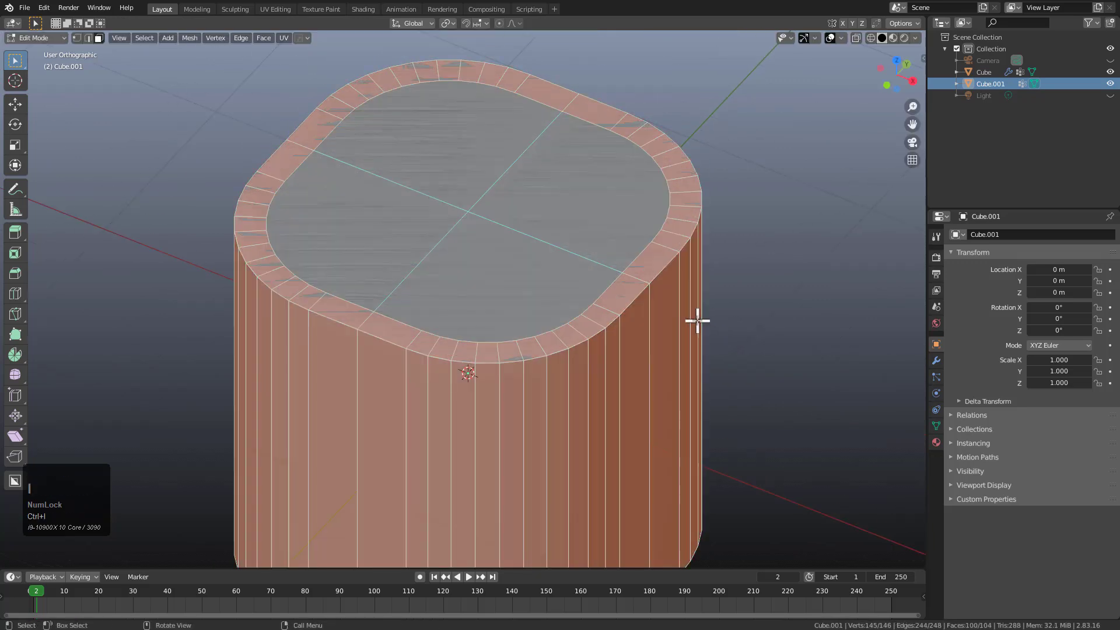
{"action": "key", "text": "x"}
{"action": "left_click", "coordinate": [664, 354]}
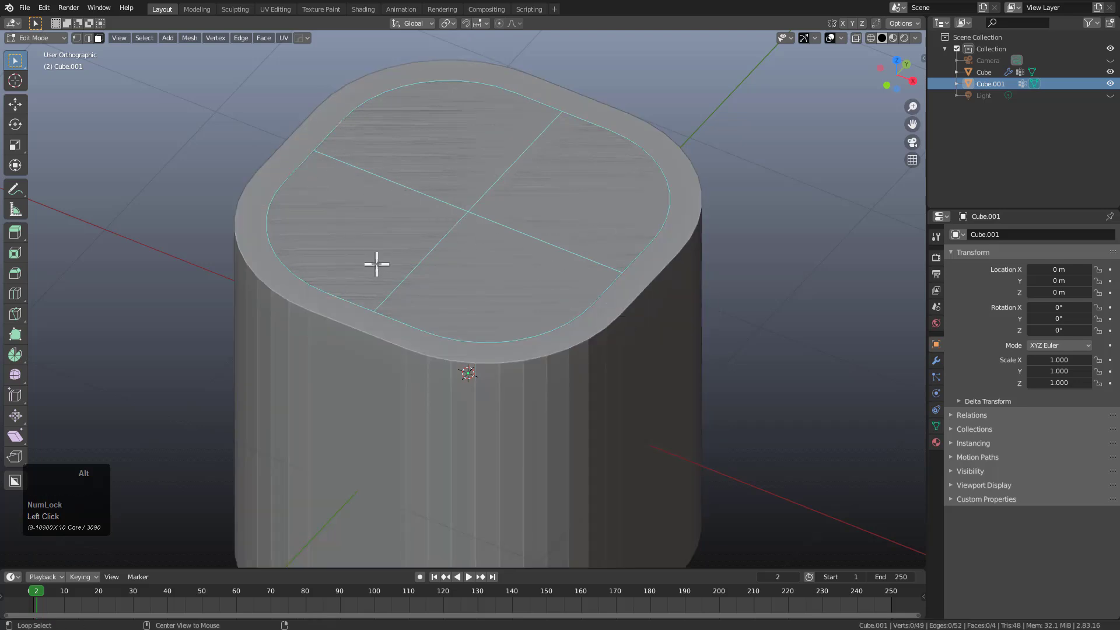
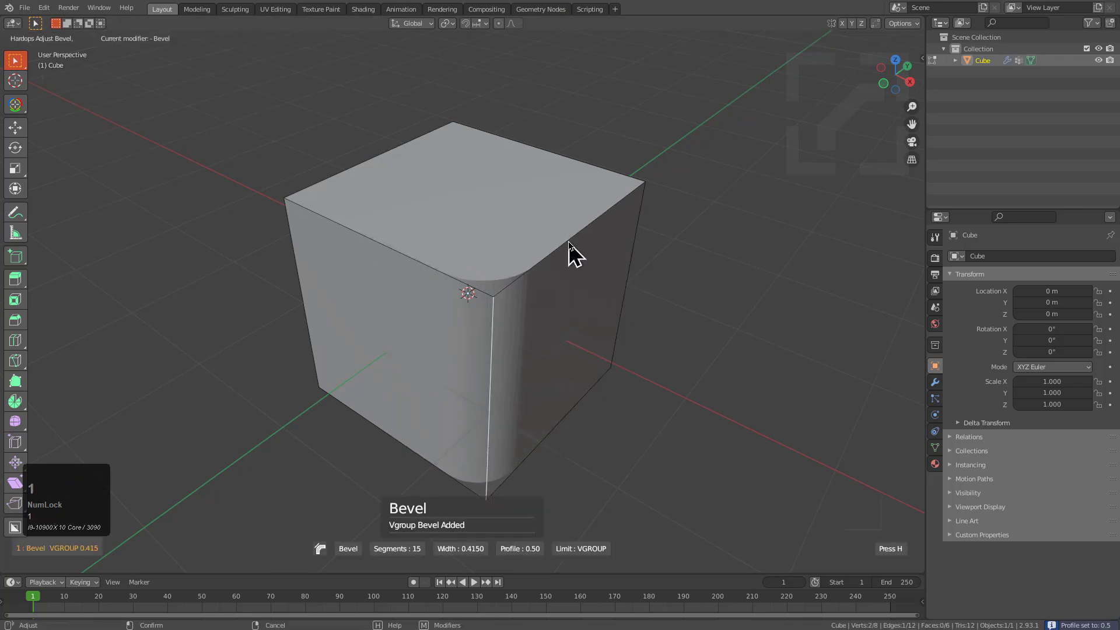
Step: Confirm the 15-segment vertex-group bevel on one vertical edge and Alt+X mirror it to all four corners
{"action": "left_click", "coordinate": [551, 245]}
{"action": "key", "text": "Tab"}
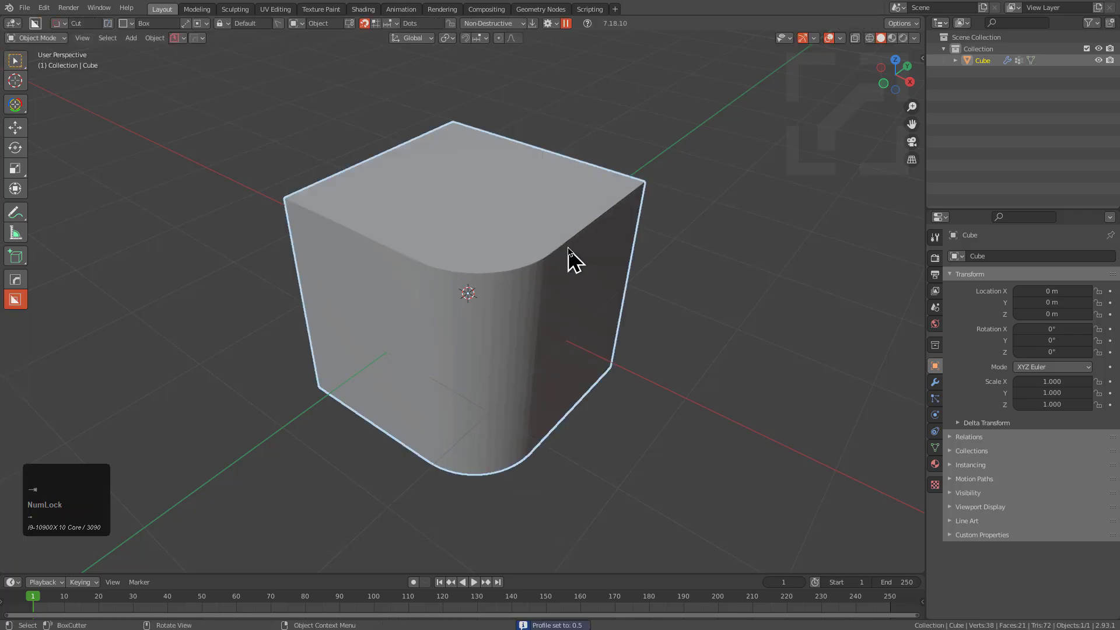
{"action": "key", "text": "alt+x"}
{"action": "left_click", "coordinate": [562, 339]}
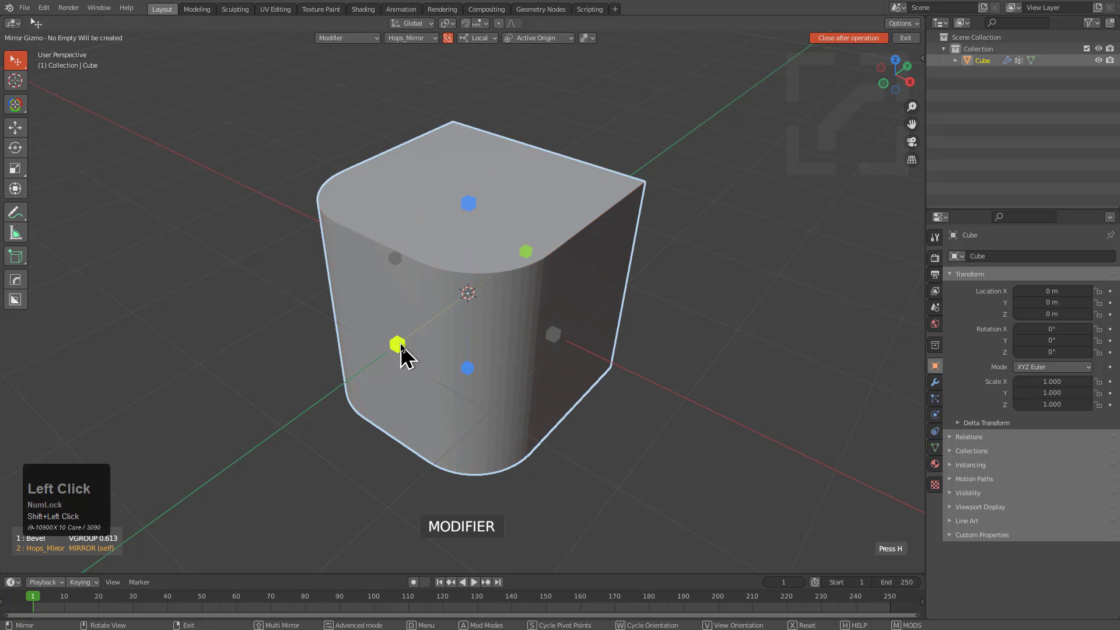
{"action": "left_click", "coordinate": [407, 354]}
{"action": "middle_click", "coordinate": [469, 286]}
{"action": "scroll", "scroll_direction": "down", "scroll_amount": 3}
Step: Smart Apply a clone of the rounded cube, delete its side faces, and start an Alt+X symmetry mirror
{"action": "key", "text": "q"}
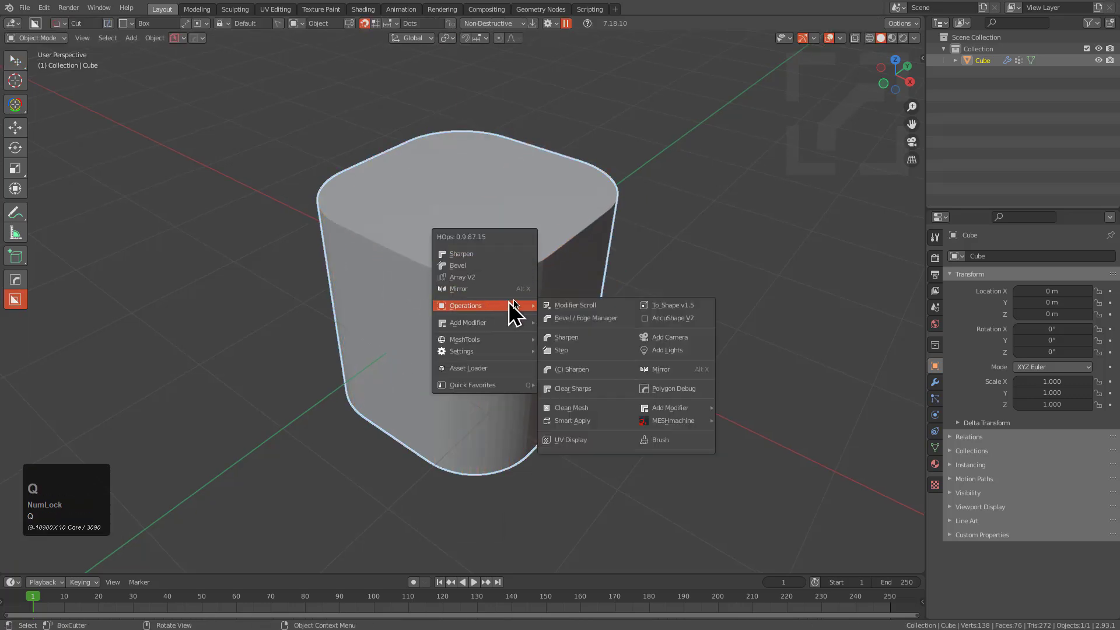
{"action": "left_click", "coordinate": [576, 422]}
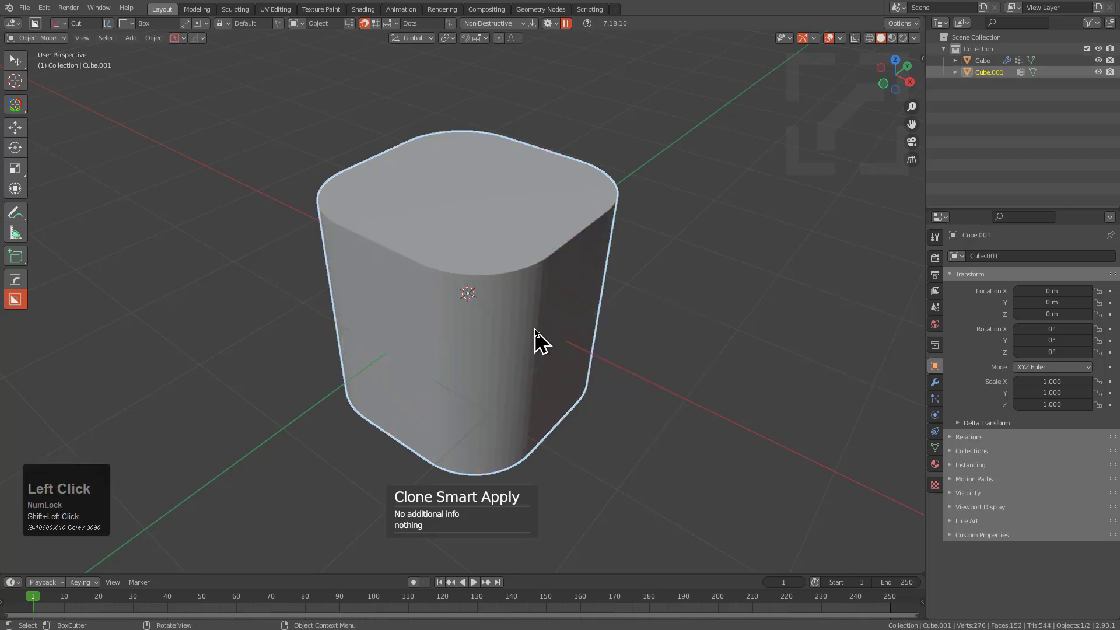
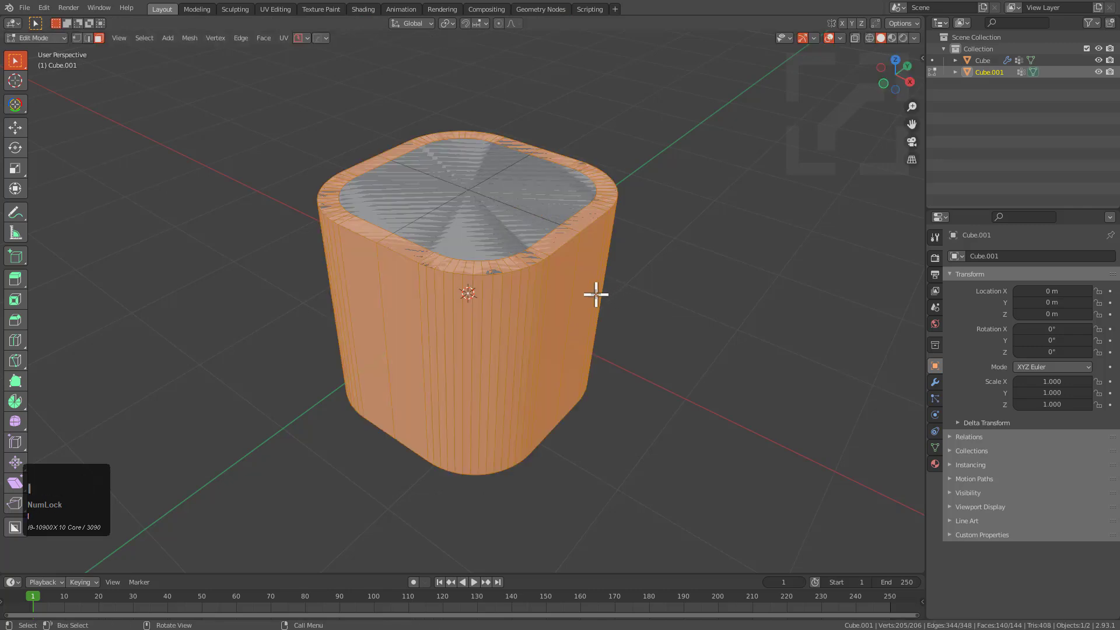
{"action": "key", "text": "x"}
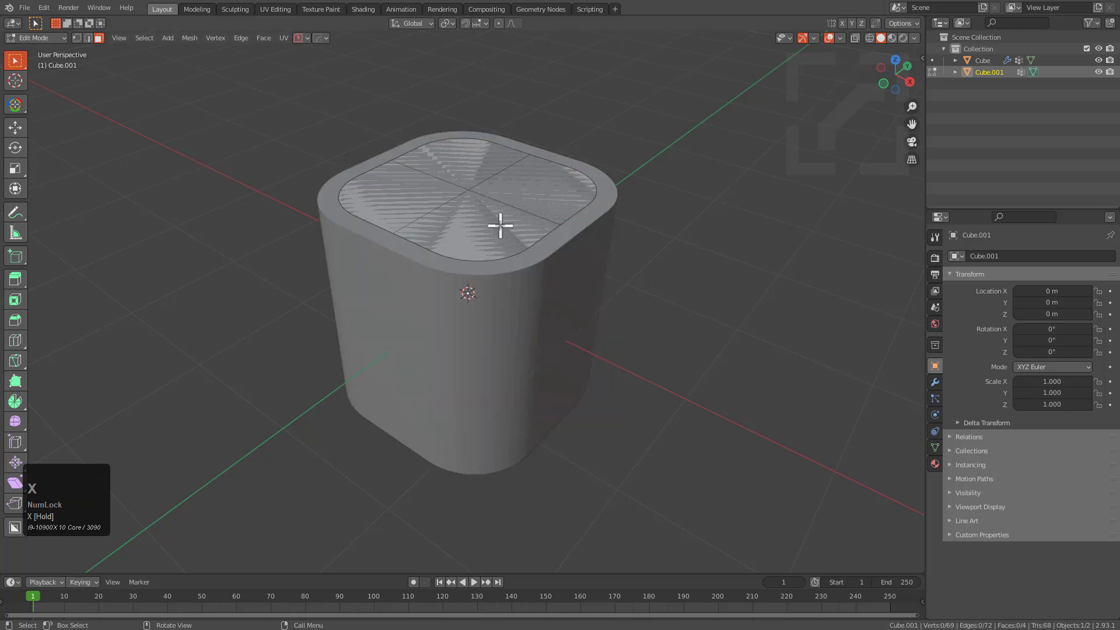
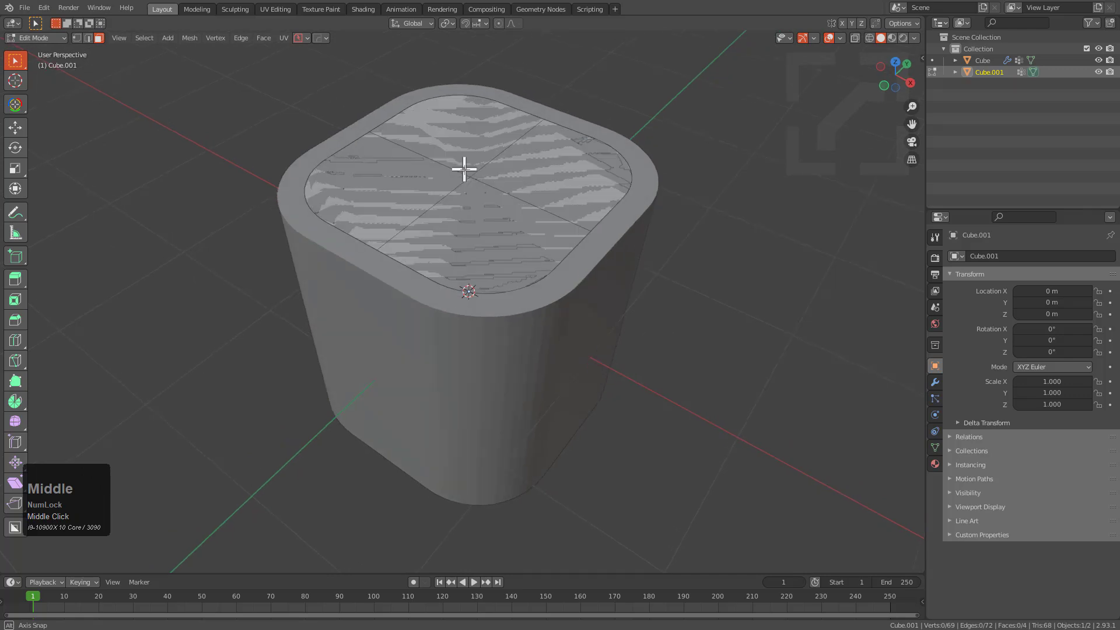
{"action": "key", "text": "alt+x"}
{"action": "scroll", "scroll_direction": "down", "scroll_amount": 3}
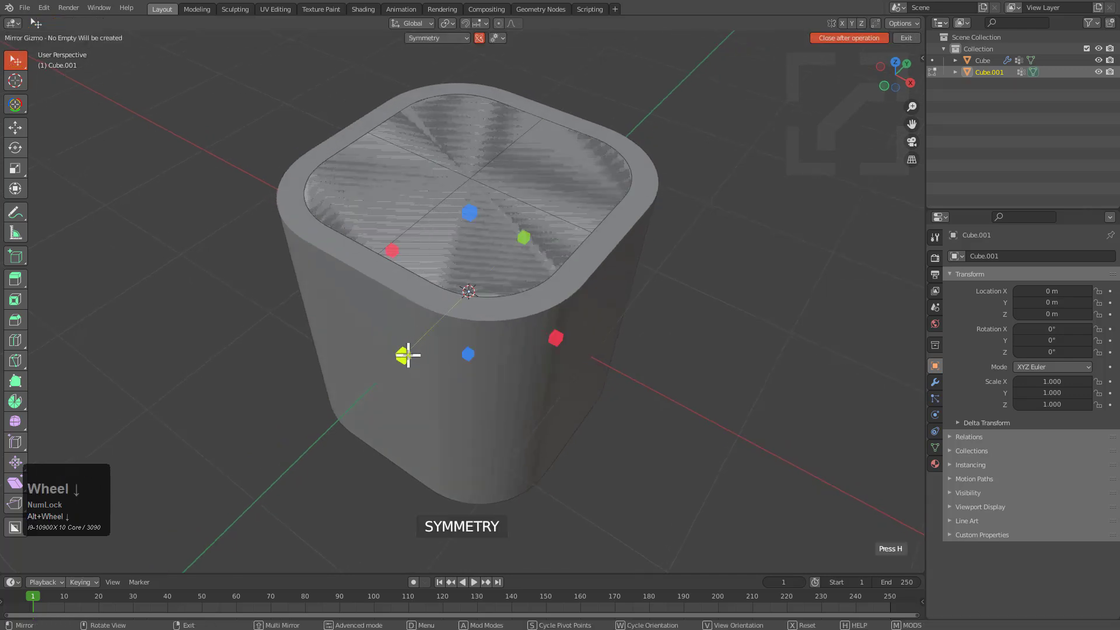
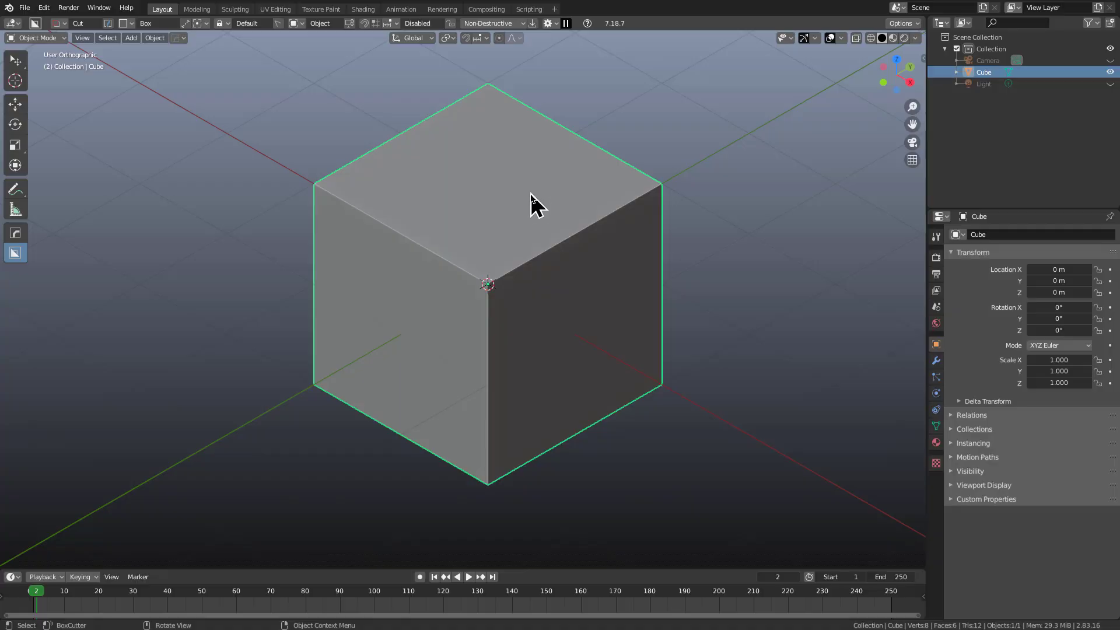
Step: Add a level-2 subdivision modifier (Ctrl+2) rounding the cube and show its settings
{"action": "key", "text": "ctrl+Num_Lock"}
{"action": "key", "text": "ctrl+2"}
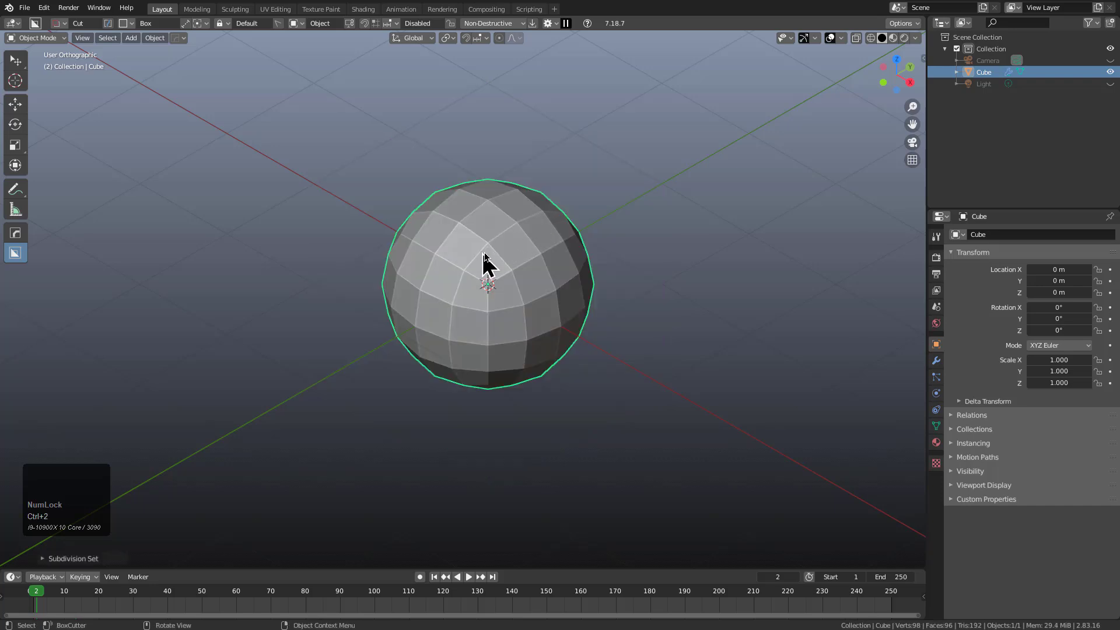
{"action": "left_click", "coordinate": [942, 374]}
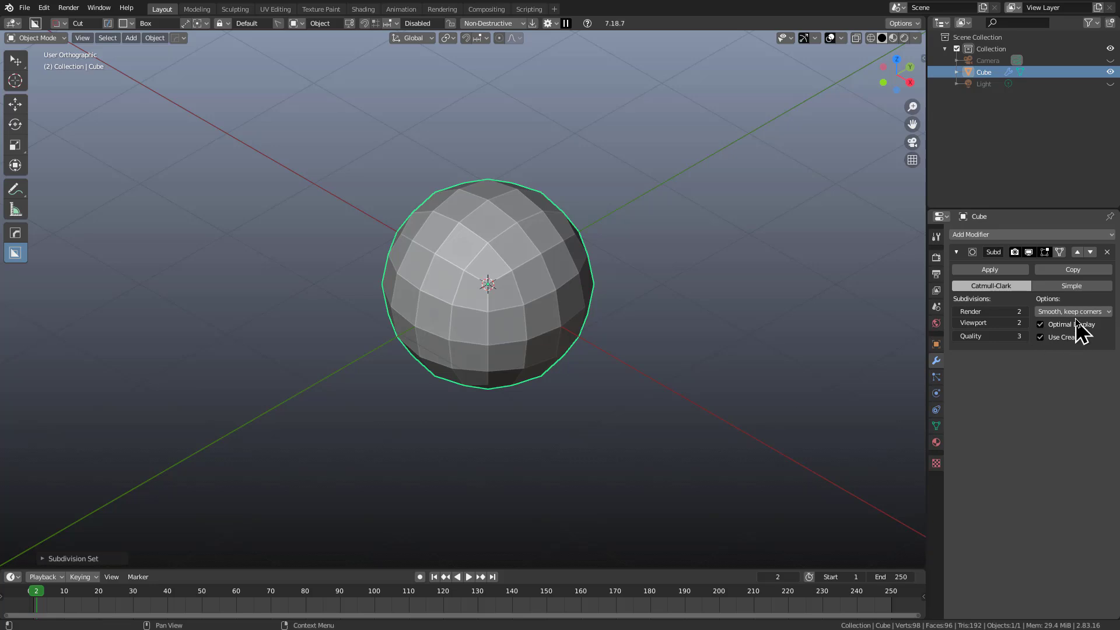
{"action": "double_click", "coordinate": [1083, 325]}
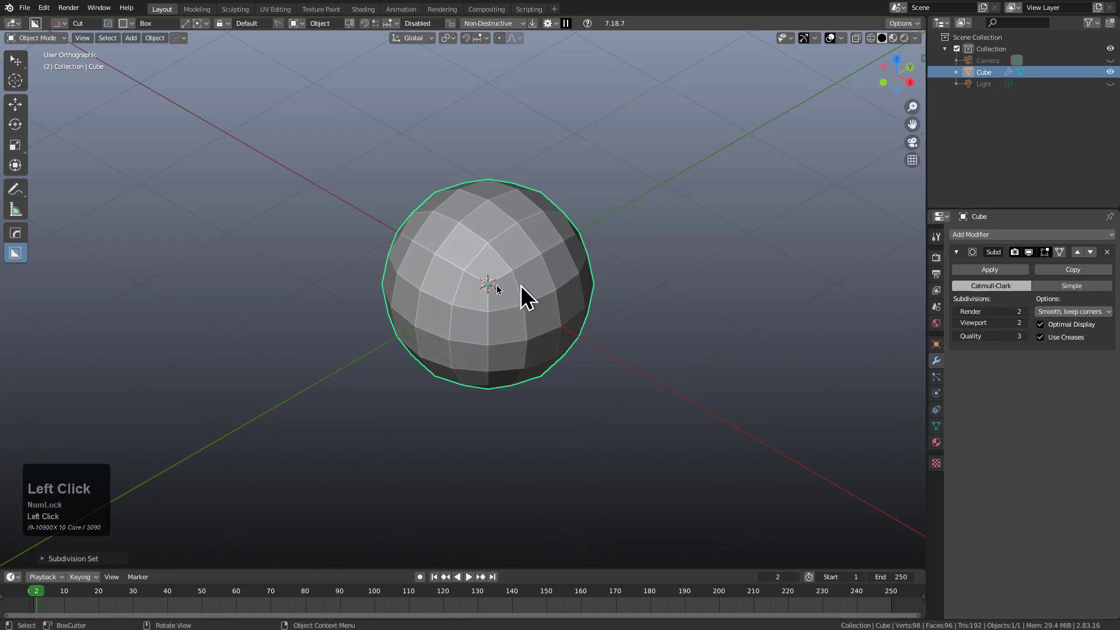
{"action": "middle_click", "coordinate": [471, 317]}
Step: Inspect the mirror and subdivision modifiers in the HOps Helper, dismiss it, and return to the full workspace layout
{"action": "key", "text": "ctrl+`"}
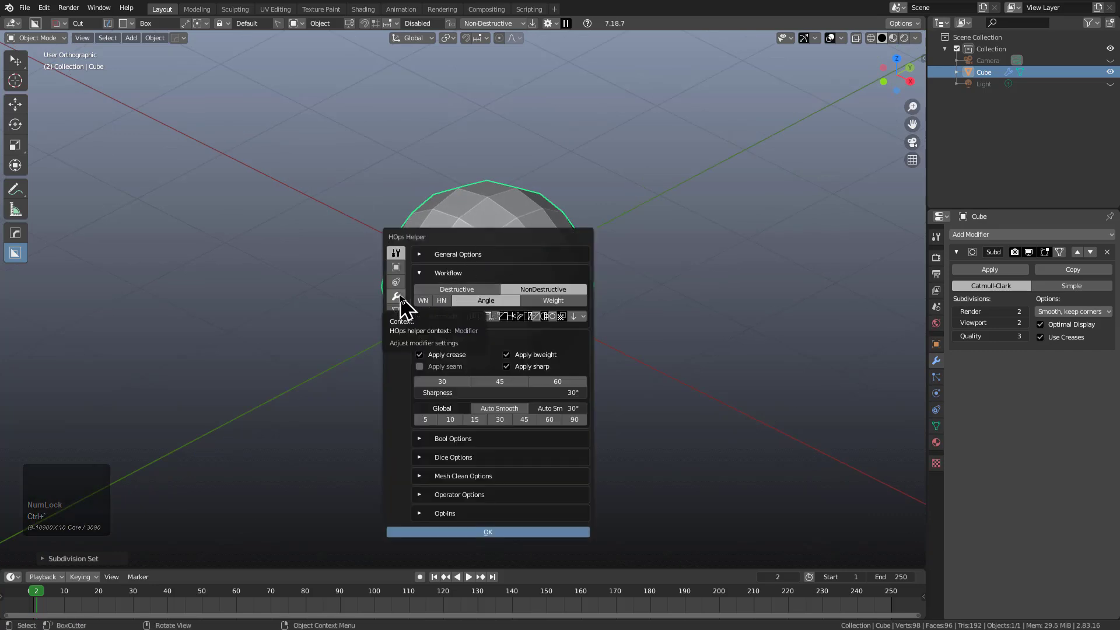
{"action": "left_click", "coordinate": [406, 304]}
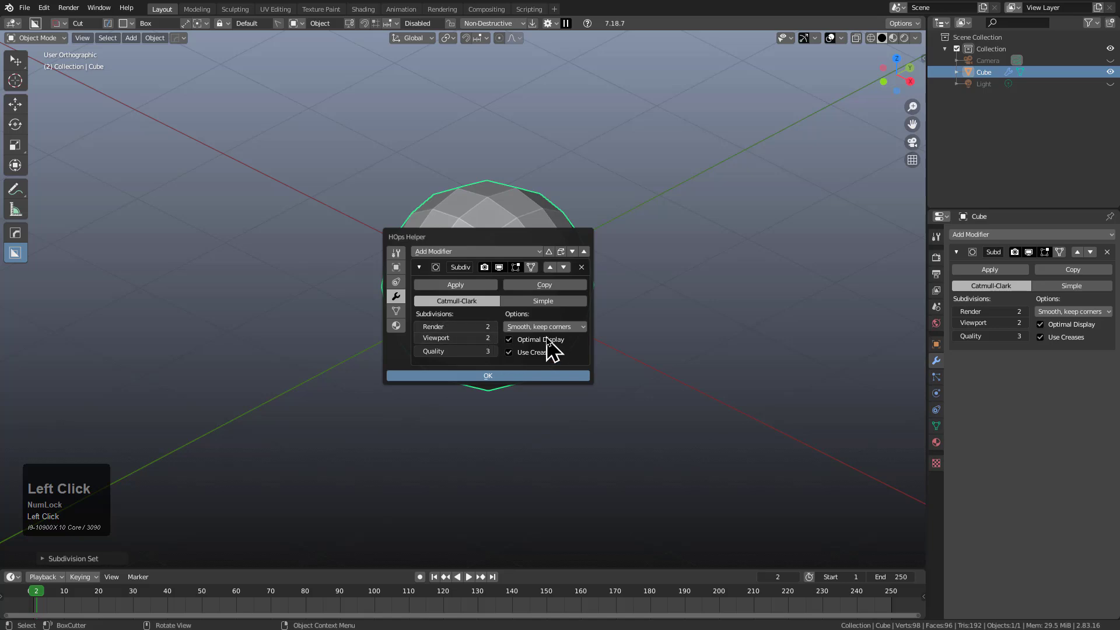
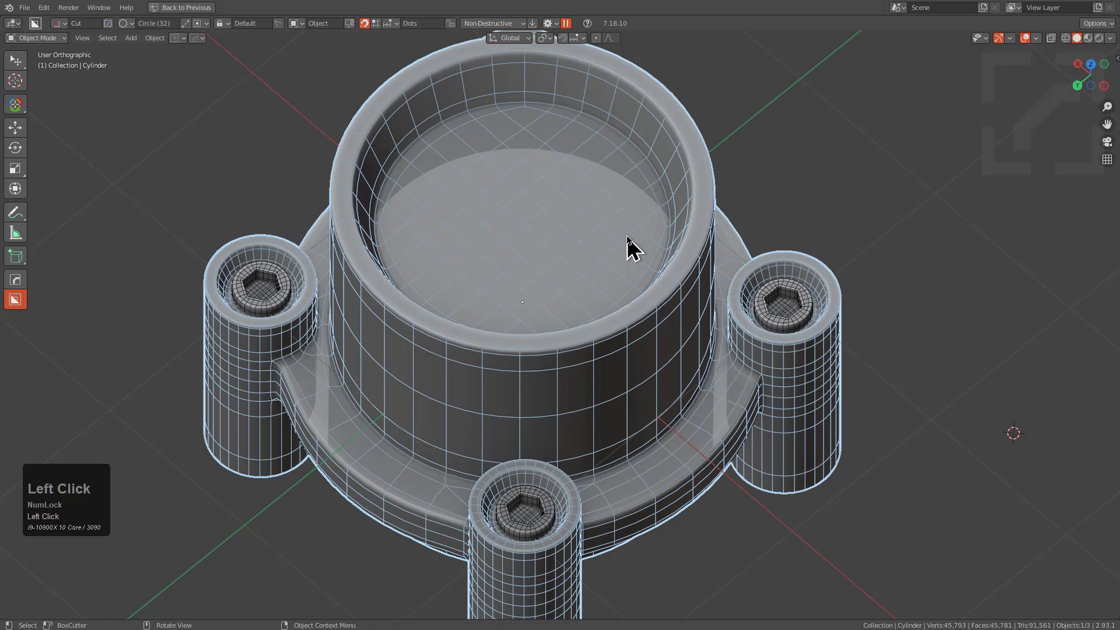
{"action": "key", "text": "ctrl+`"}
{"action": "left_click", "coordinate": [586, 245]}
{"action": "left_click", "coordinate": [667, 329]}
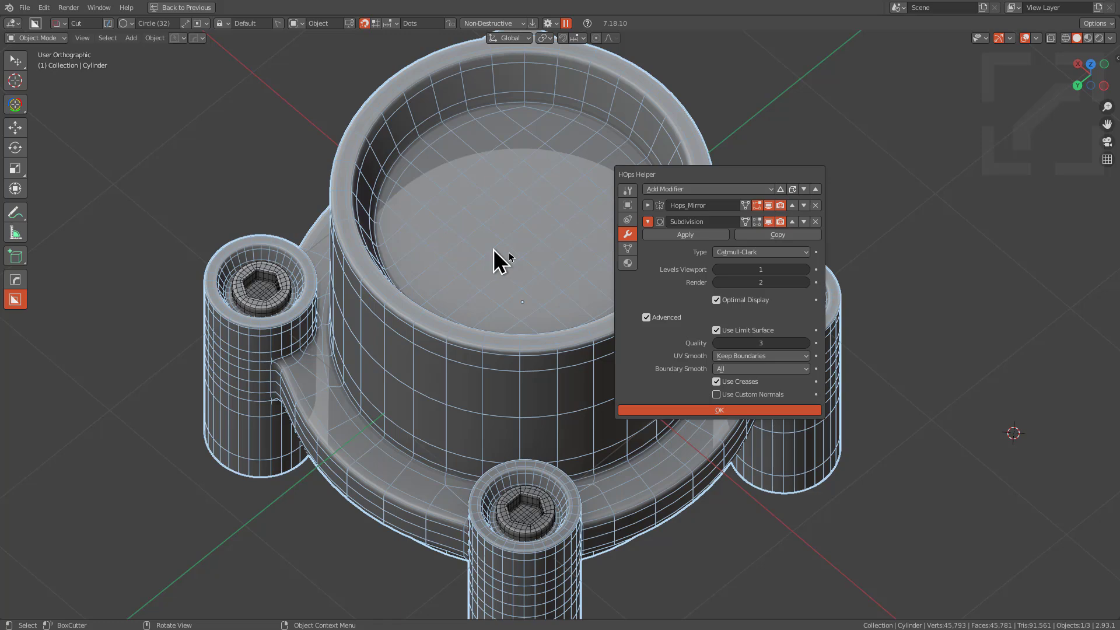
{"action": "double_click", "coordinate": [505, 250]}
{"action": "right_click", "coordinate": [506, 250]}
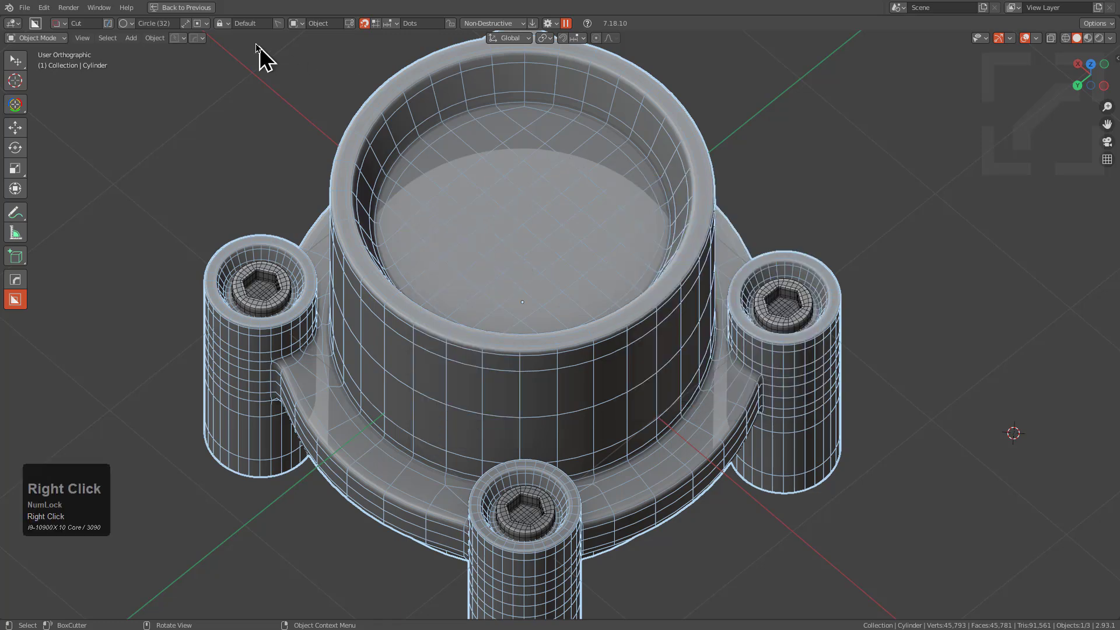
{"action": "left_click", "coordinate": [191, 11]}
Step: Show the Modifier properties, bring up the HOps Helper listing the mirror and subdivision modifiers, and reposition it over the model
{"action": "left_click", "coordinate": [214, 17]}
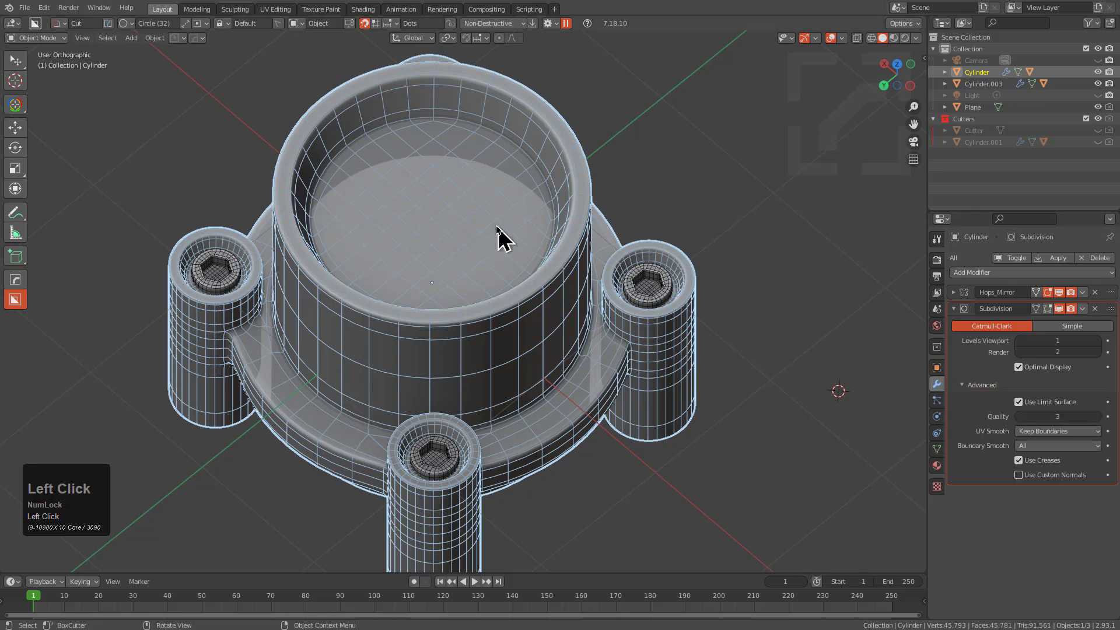
{"action": "key", "text": "ctrl+`"}
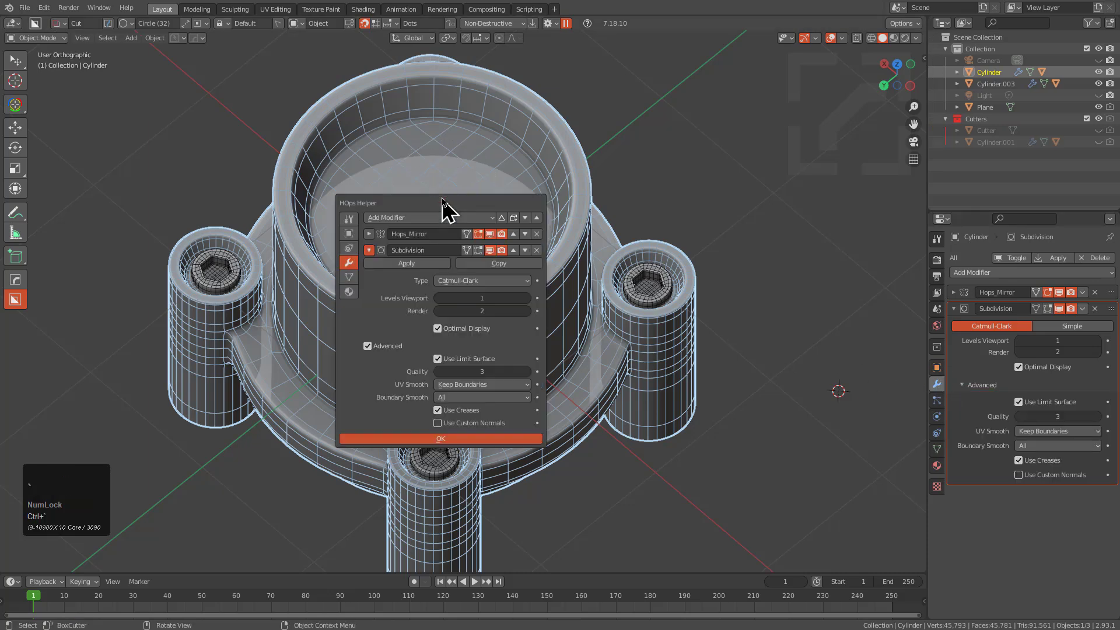
{"action": "left_click_drag", "start_coordinate": [449, 208], "coordinate": [463, 195]}
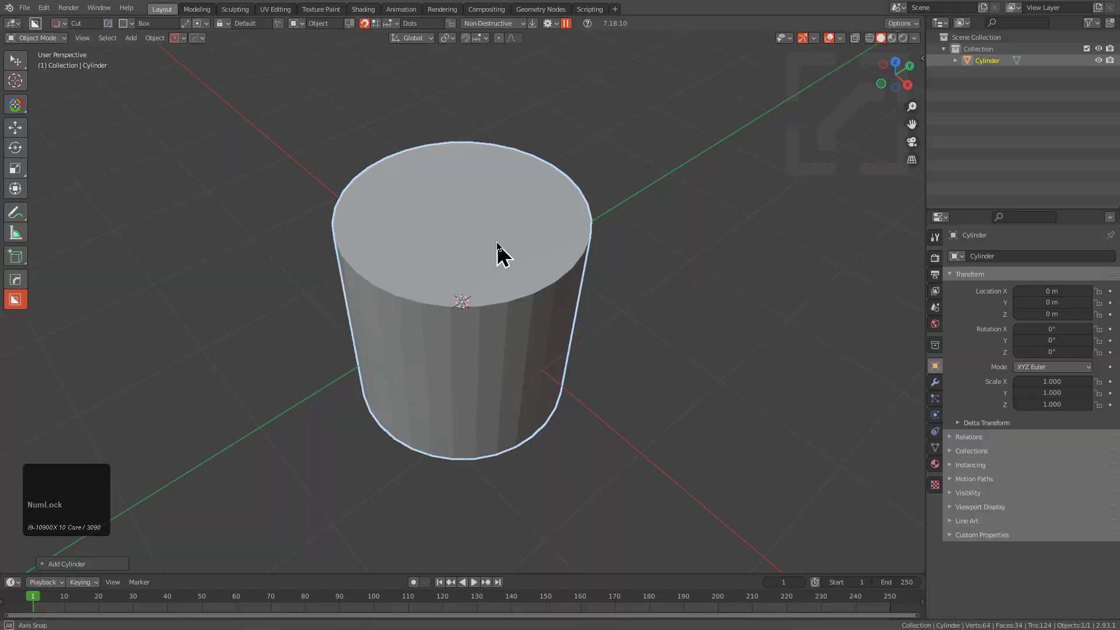
Step: In the HardOps preferences (Ctrl+K) assign a custom bevel Profile Folder path and untick Default Profiles
{"action": "left_click_drag", "start_coordinate": [503, 251], "coordinate": [503, 248]}
{"action": "key", "text": "ctrl+k"}
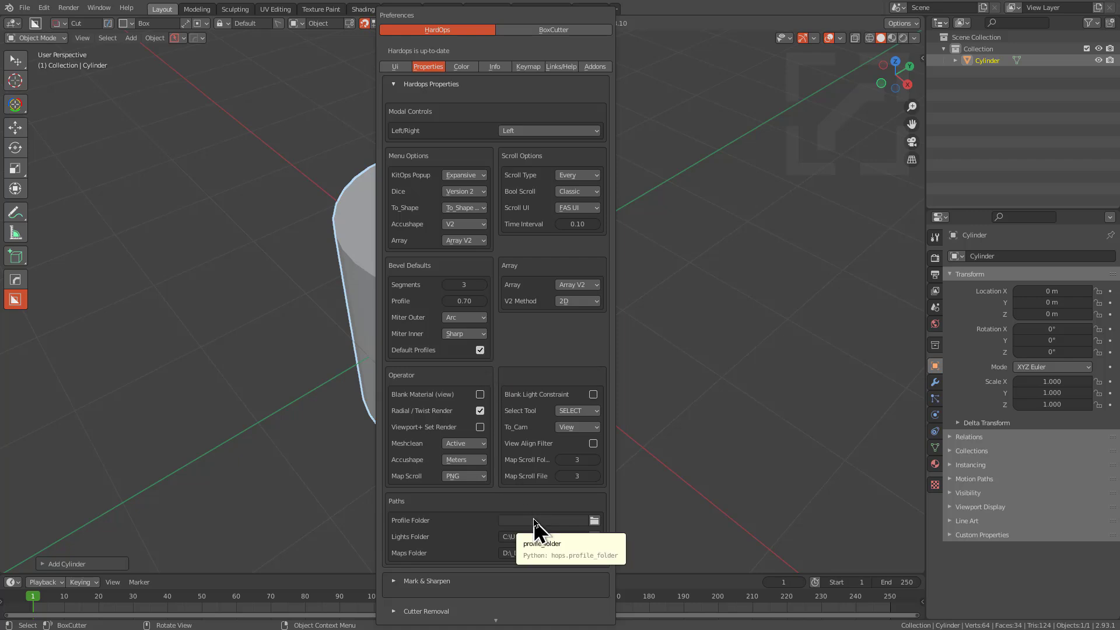
{"action": "left_click", "coordinate": [741, 241]}
{"action": "scroll", "scroll_direction": "up", "scroll_amount": 3}
{"action": "scroll", "scroll_direction": "down", "scroll_amount": 3}
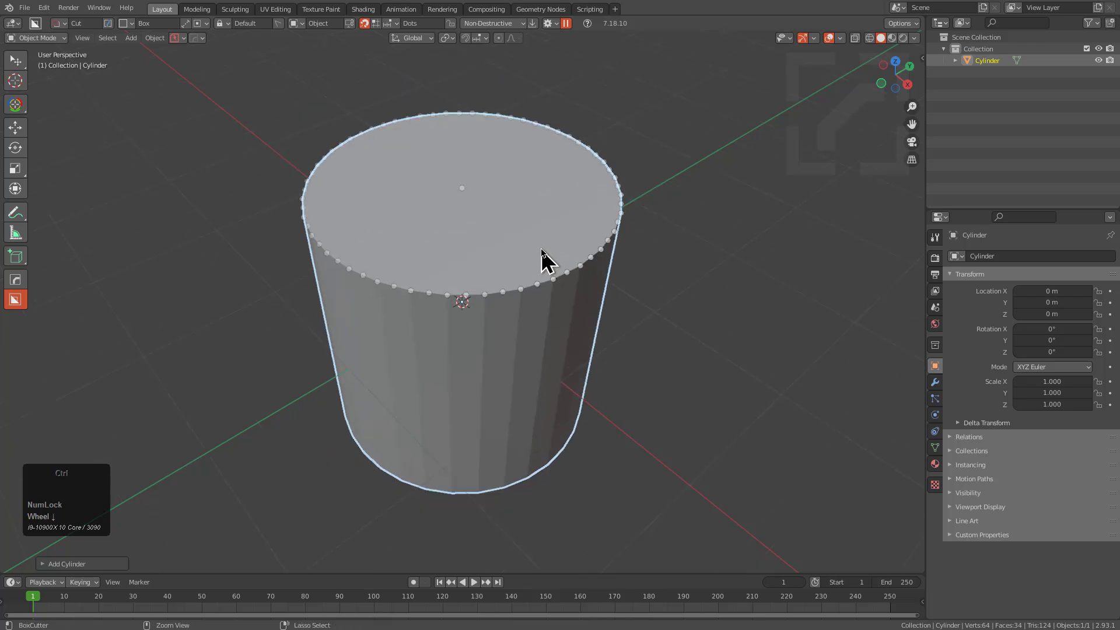
{"action": "key", "text": "ctrl+k"}
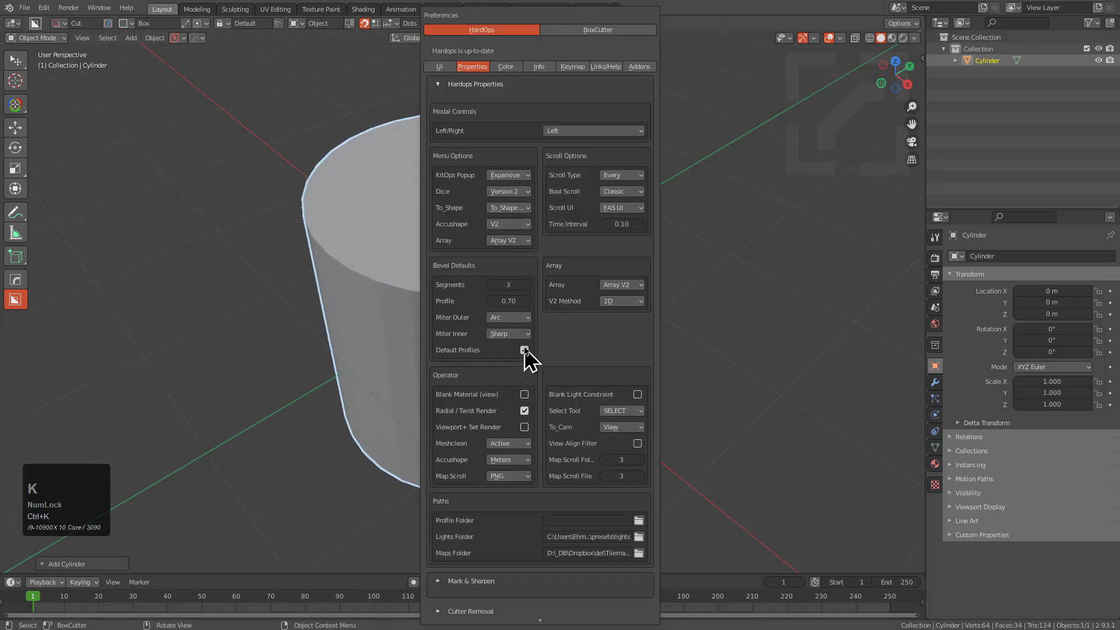
{"action": "left_click", "coordinate": [531, 361]}
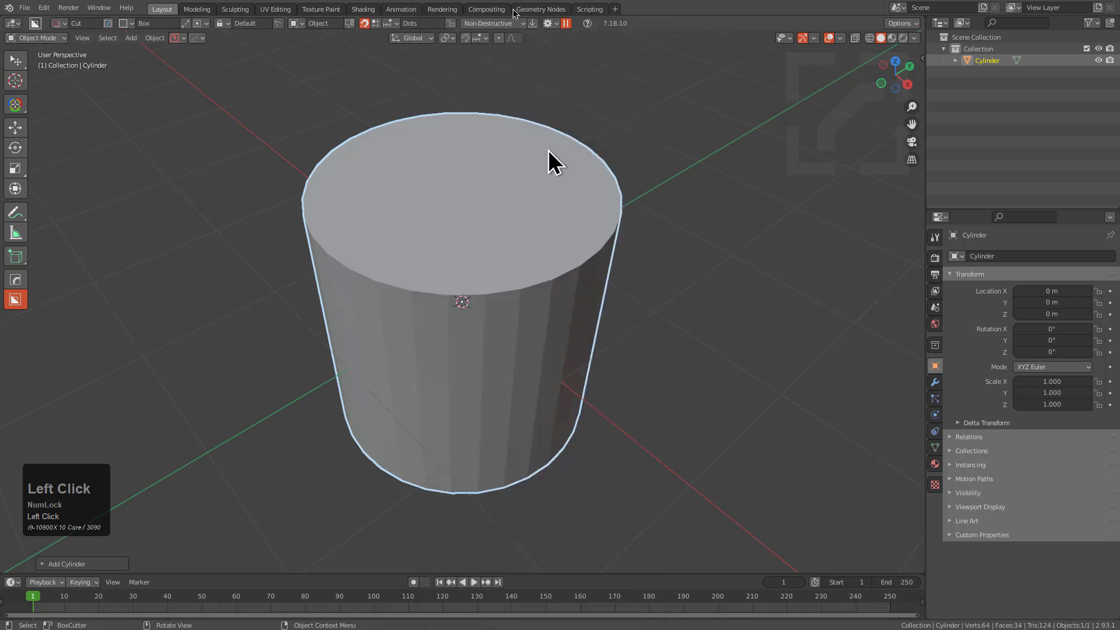
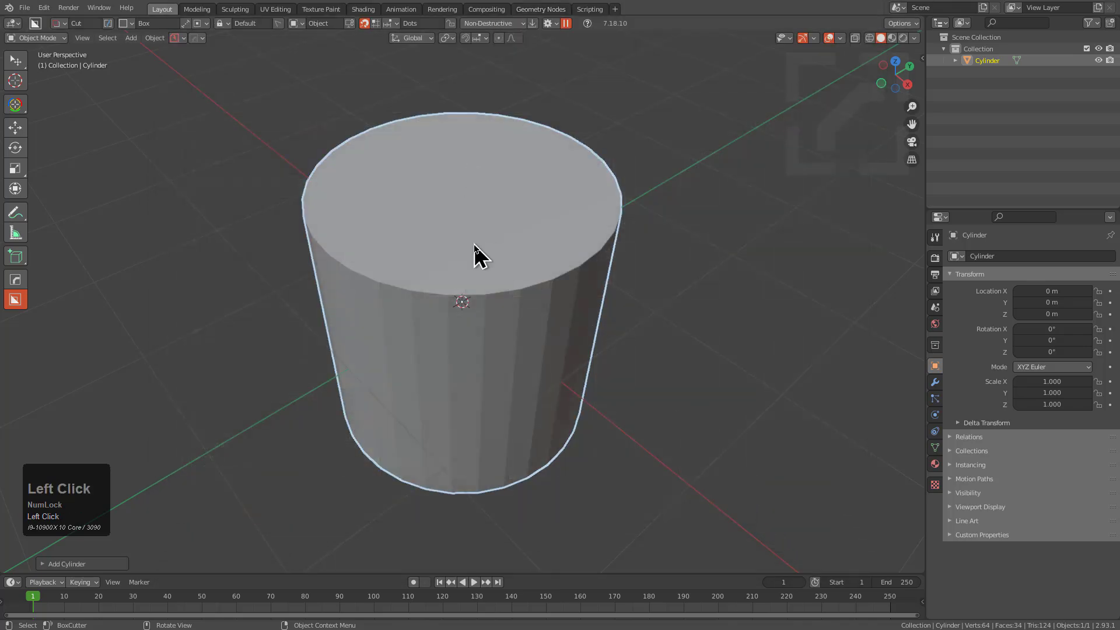
{"action": "key", "text": "ctrl+k"}
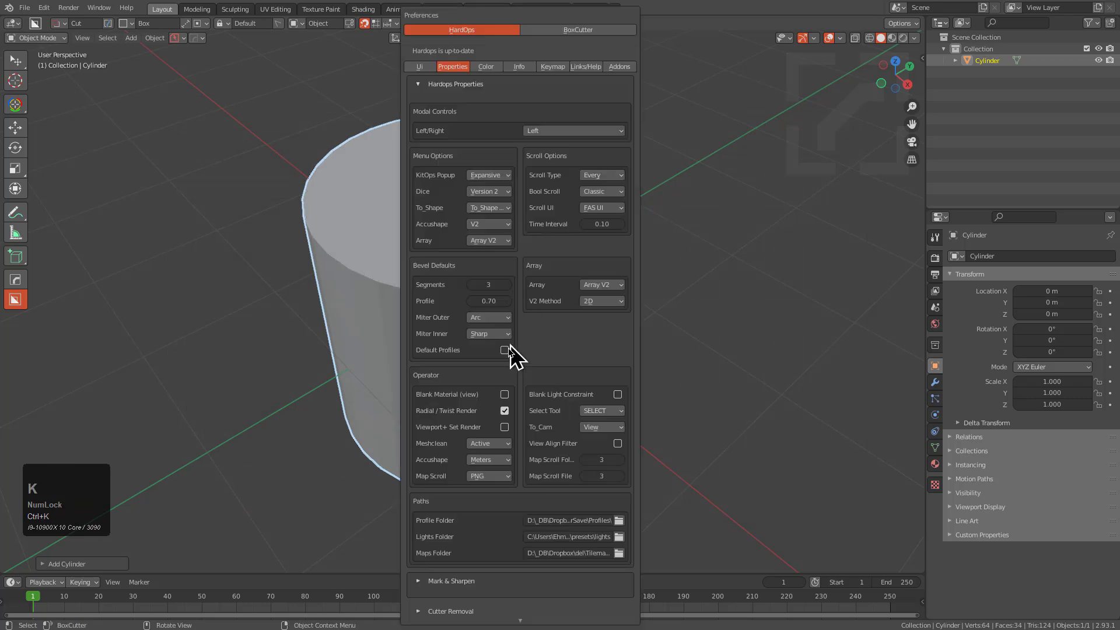
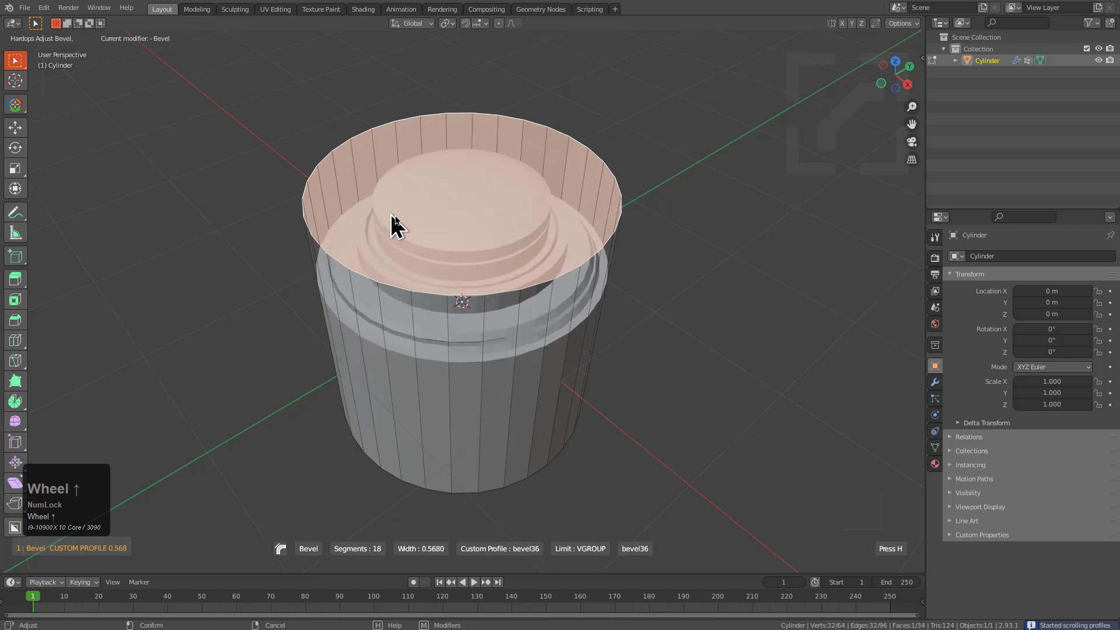
Step: Confirm the rim bevel, then reopen it from the Q menu and cycle through custom profiles with Shift+P
{"action": "left_click", "coordinate": [415, 220]}
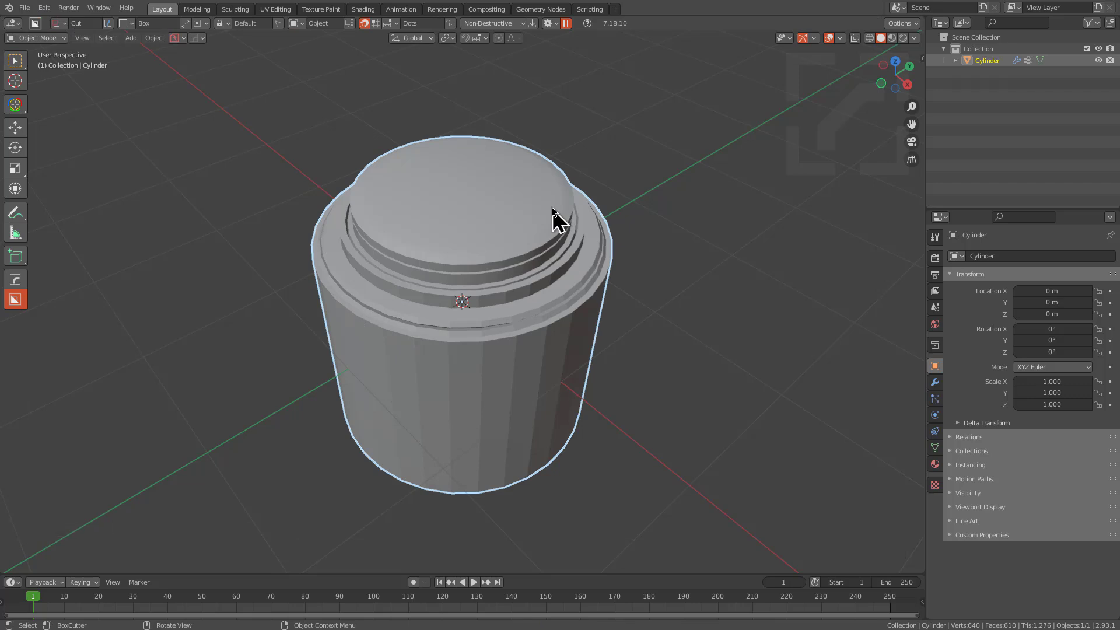
{"action": "key", "text": "q"}
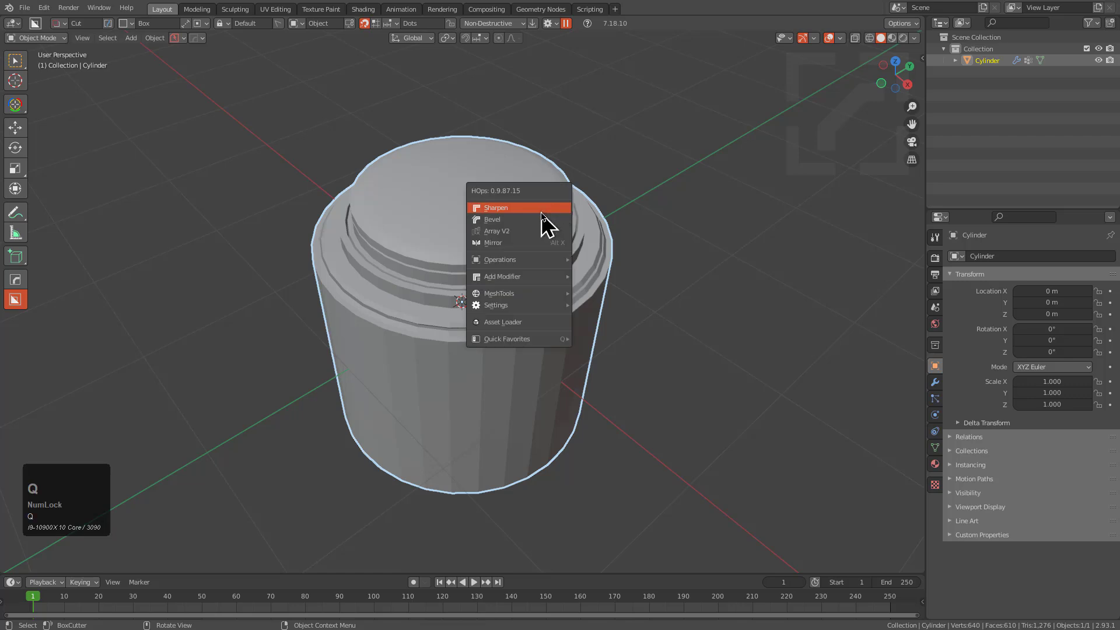
{"action": "left_click", "coordinate": [541, 216]}
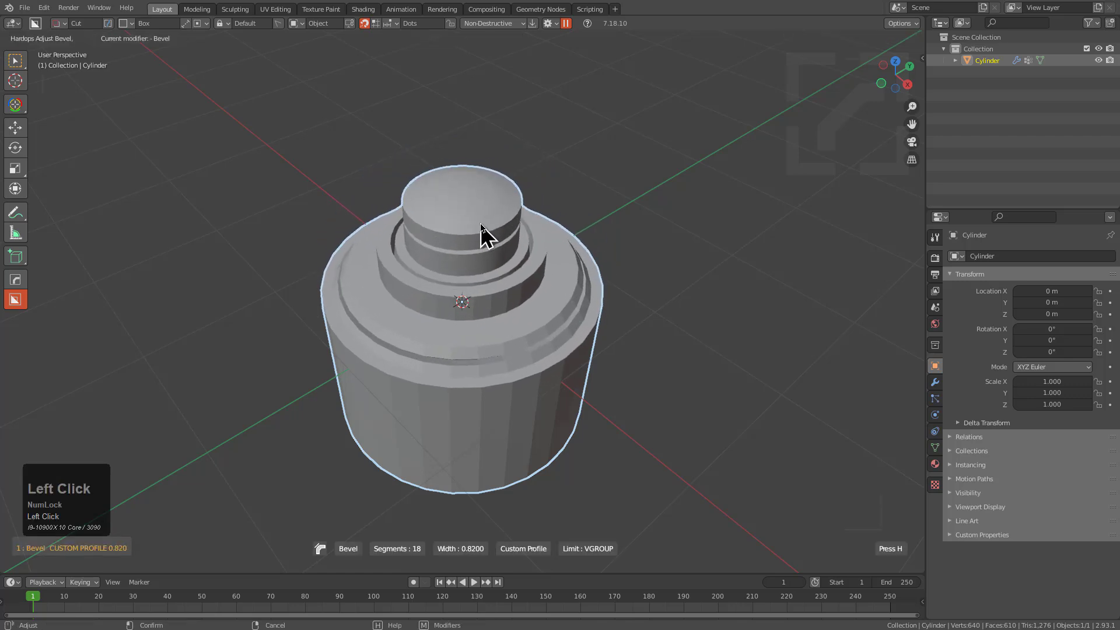
{"action": "key", "text": "shift+p"}
{"action": "scroll", "scroll_direction": "up", "scroll_amount": 3}
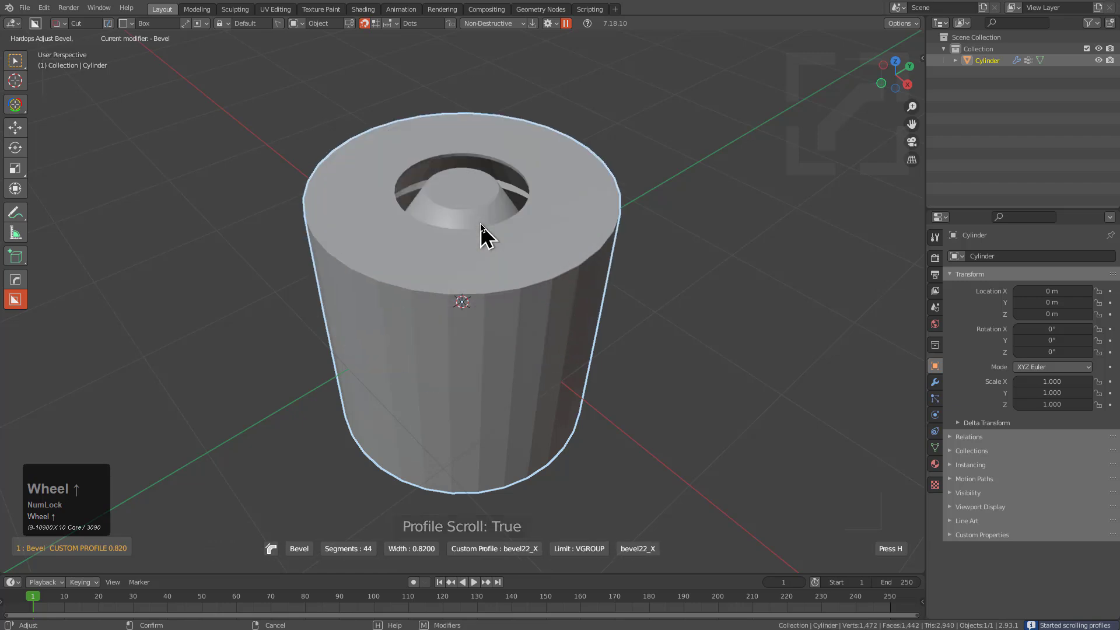
{"action": "left_click", "coordinate": [561, 198]}
Step: Adjust the profile settings in the HardOps preferences (Ctrl+K) and close them
{"action": "key", "text": "ctrl+k"}
{"action": "left_click", "coordinate": [623, 515]}
{"action": "key", "text": "Return"}
{"action": "left_click", "coordinate": [546, 364]}
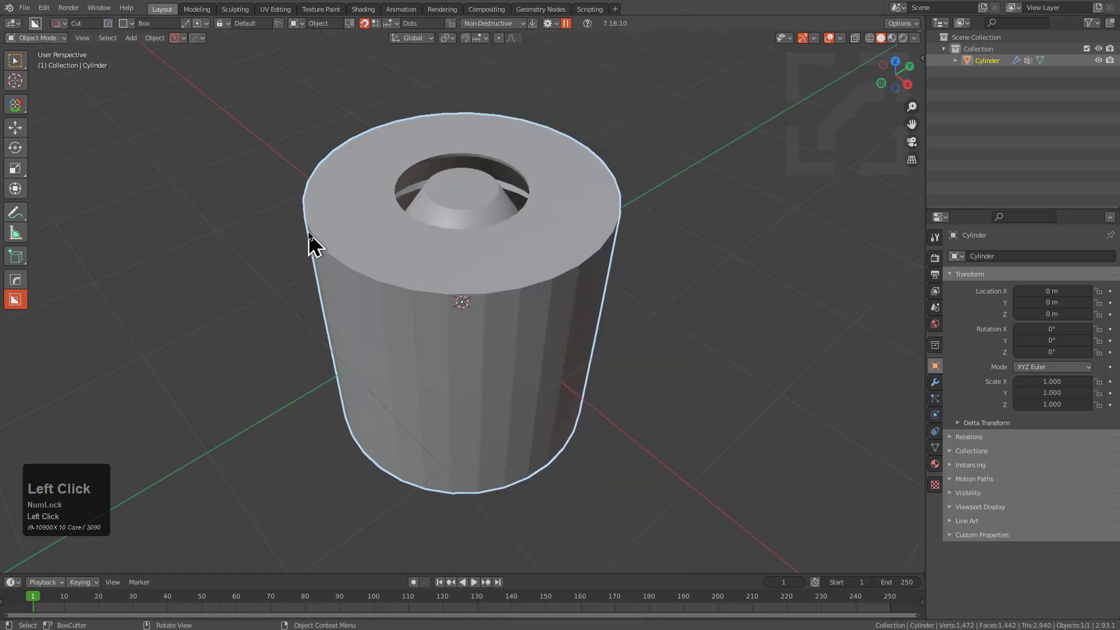
Step: Re-run the bevel, cycle to another saved profile and confirm the stepped, domed top
{"action": "key", "text": "q"}
{"action": "left_click", "coordinate": [515, 253]}
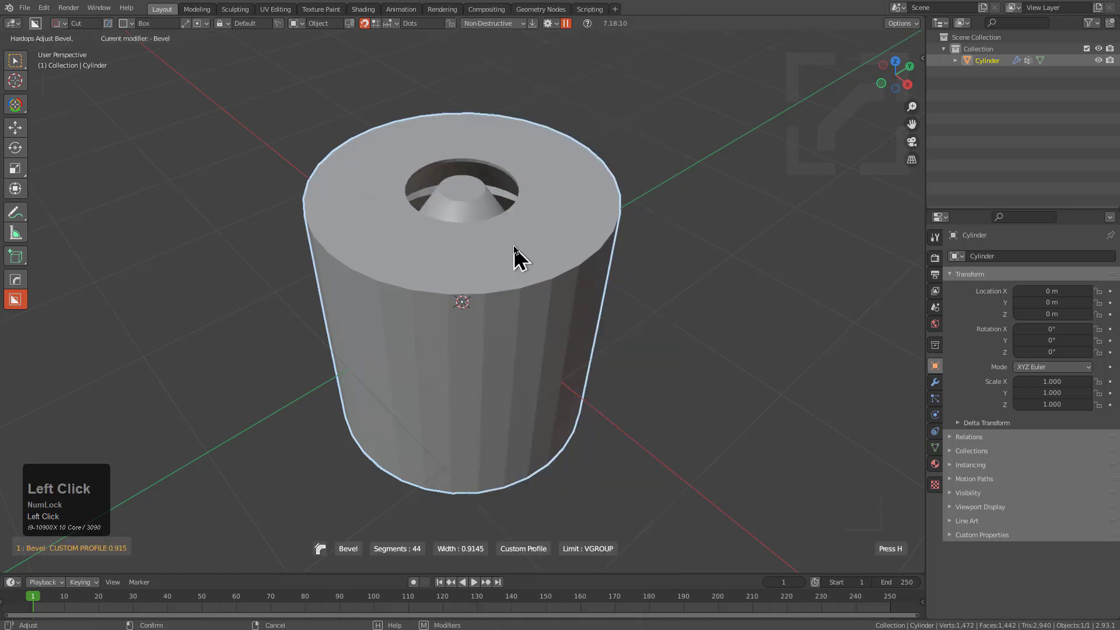
{"action": "key", "text": "shift+p"}
{"action": "scroll", "scroll_direction": "up", "scroll_amount": 3}
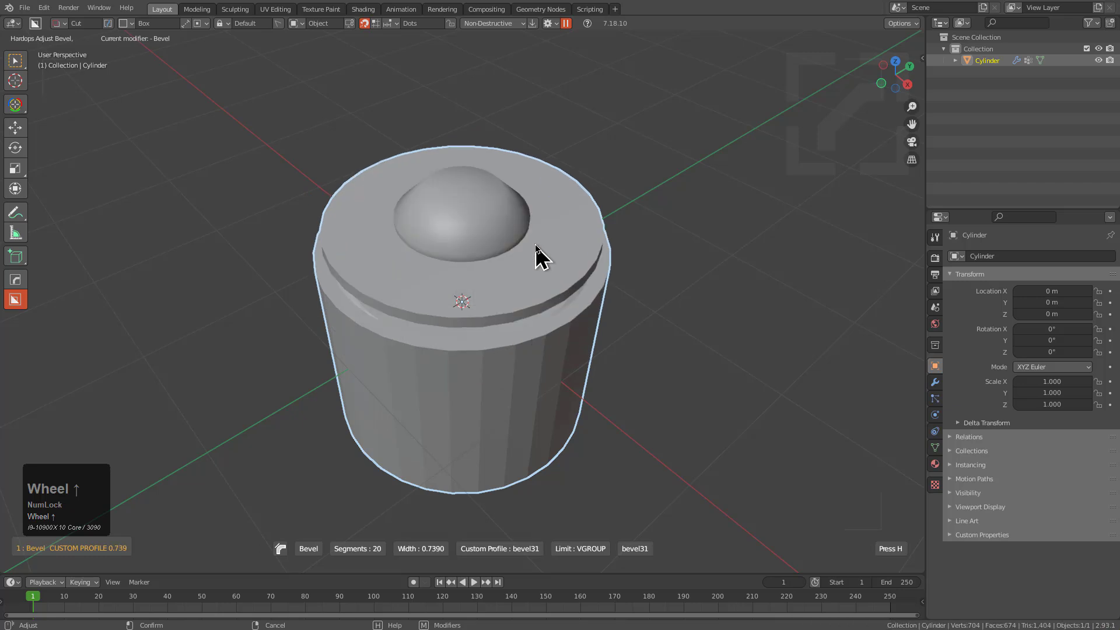
{"action": "left_click", "coordinate": [539, 244]}
{"action": "left_click", "coordinate": [539, 243]}
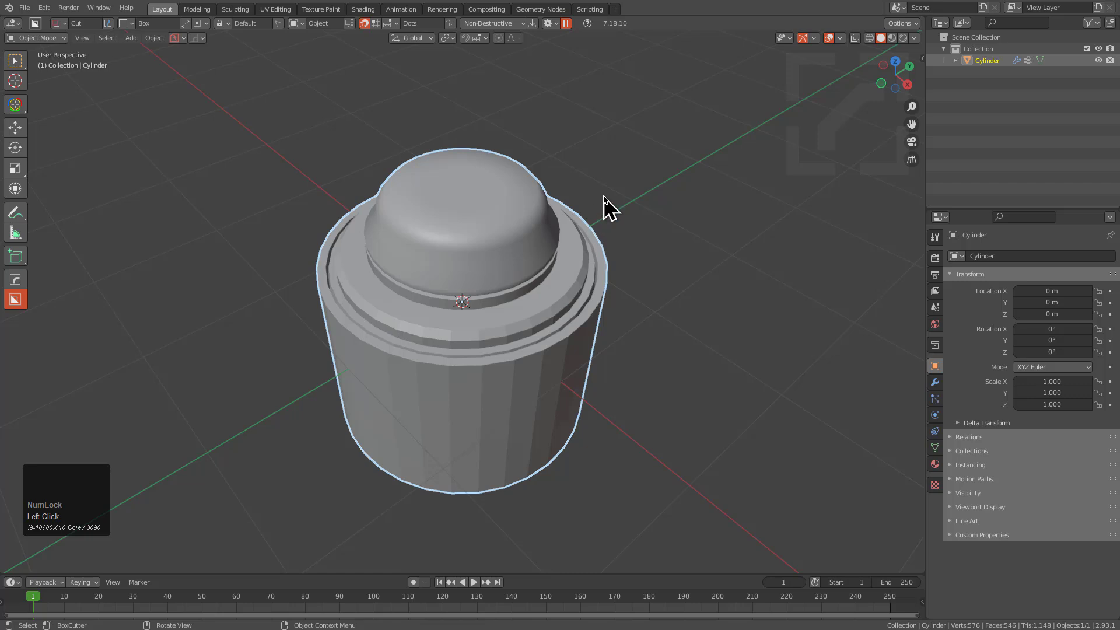
Step: Autosmooth the cylinder's shading, open the GameBoy scene file and zoom in on its hinge corner
{"action": "key", "text": "q"}
{"action": "left_click", "coordinate": [597, 211]}
{"action": "left_click", "coordinate": [598, 210]}
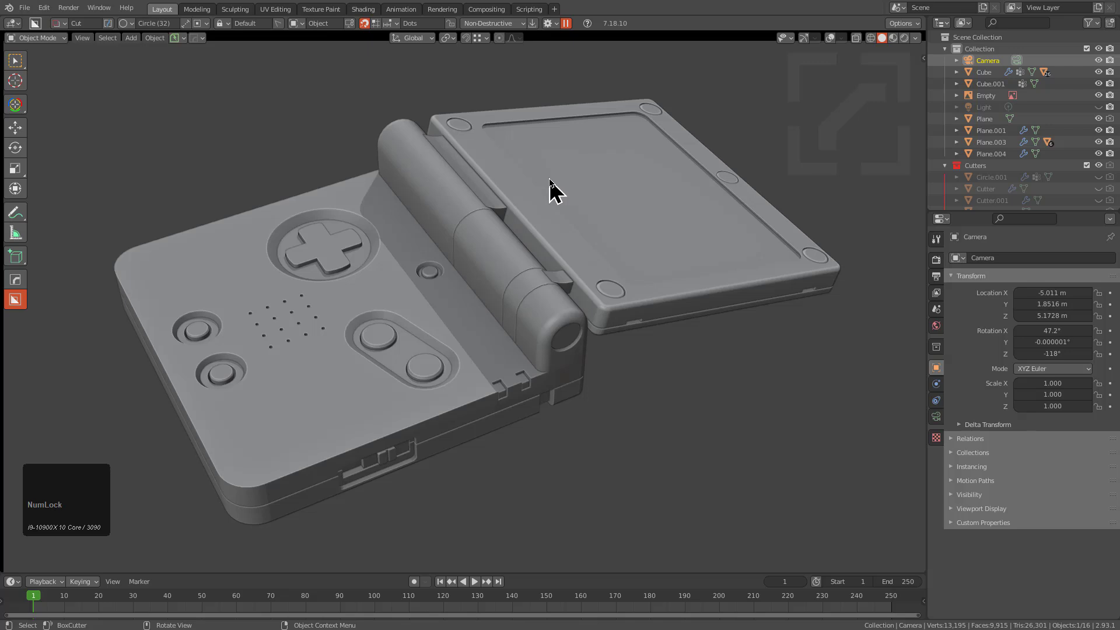
{"action": "scroll", "scroll_direction": "down", "scroll_amount": 3}
{"action": "middle_click", "coordinate": [604, 412]}
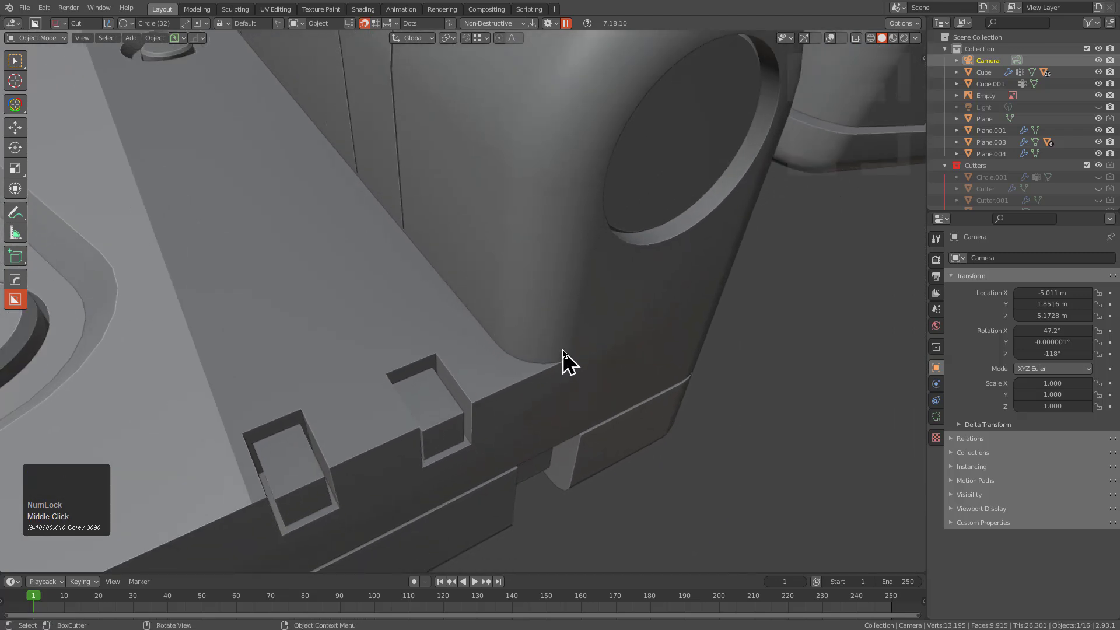
{"action": "scroll", "scroll_direction": "down", "scroll_amount": 3}
Step: Start a new General scene and begin scaling the default cube down along Y into a slab
{"action": "key", "text": "ctrl+n"}
{"action": "key", "text": "Return"}
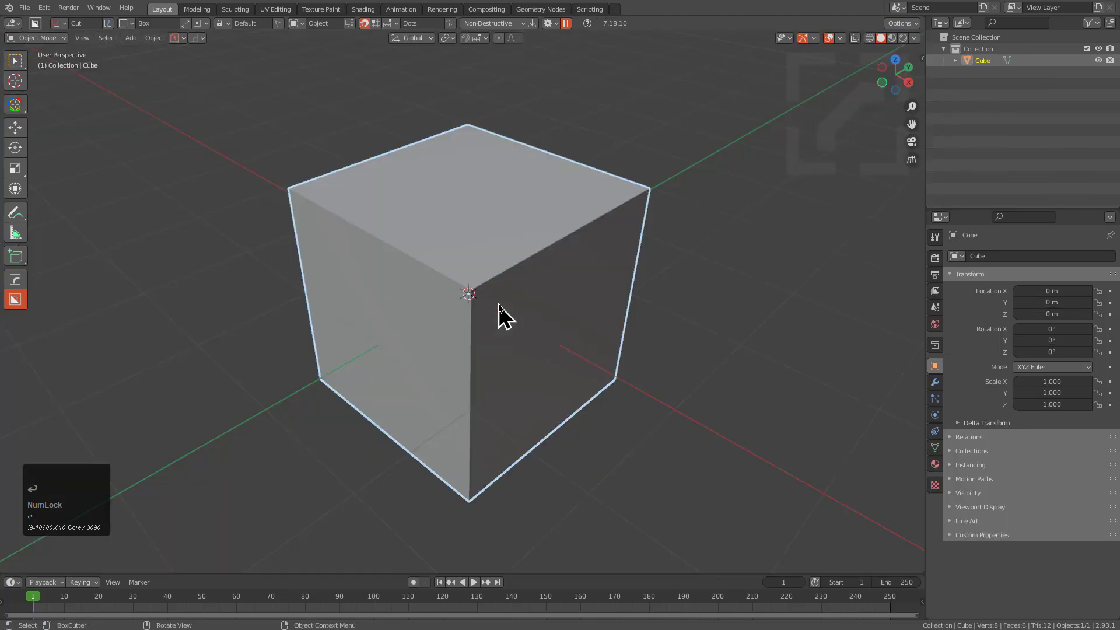
{"action": "left_click_drag", "start_coordinate": [485, 340], "coordinate": [519, 388]}
{"action": "key", "text": "Tab"}
{"action": "key", "text": "s"}
{"action": "key", "text": "y"}
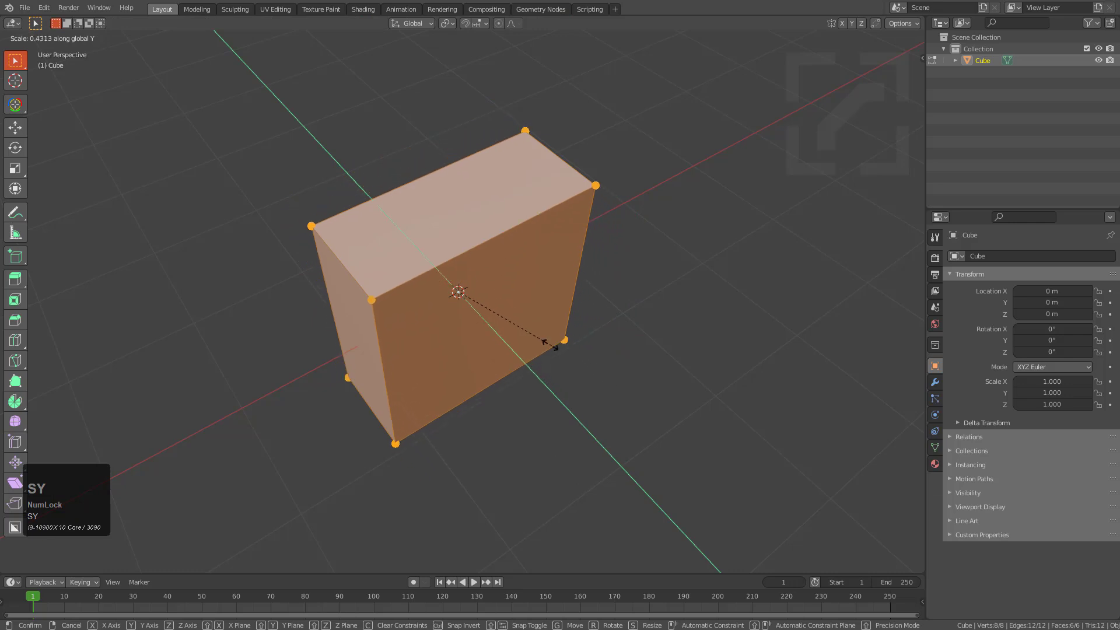
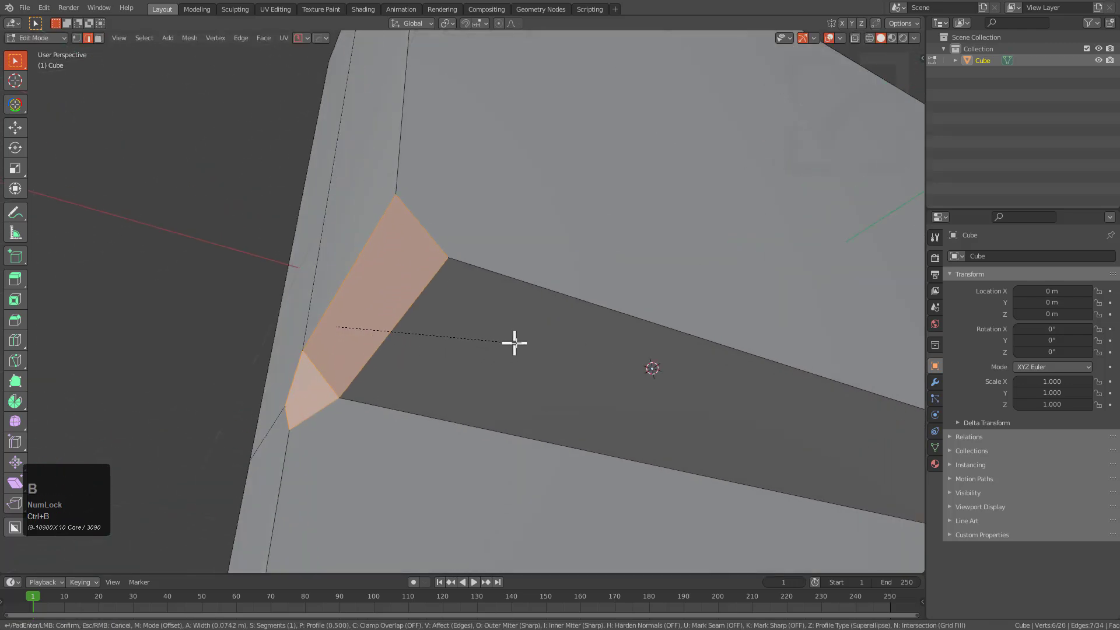
Step: Add segments to the edge bevel, see it pinch at the corner, then undo it
{"action": "scroll", "scroll_direction": "up", "scroll_amount": 3}
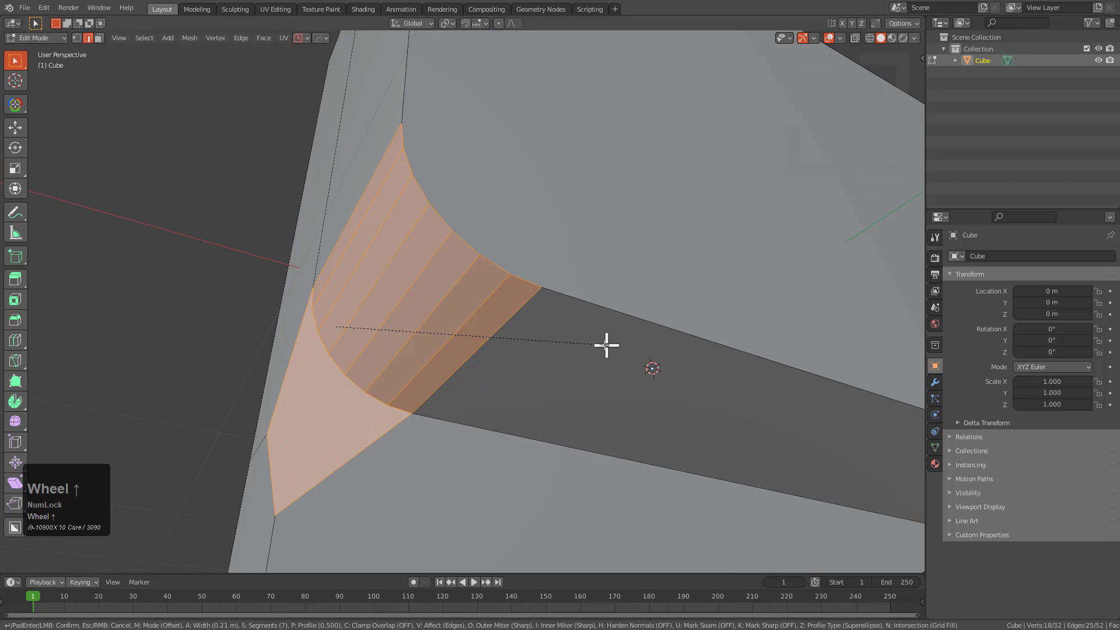
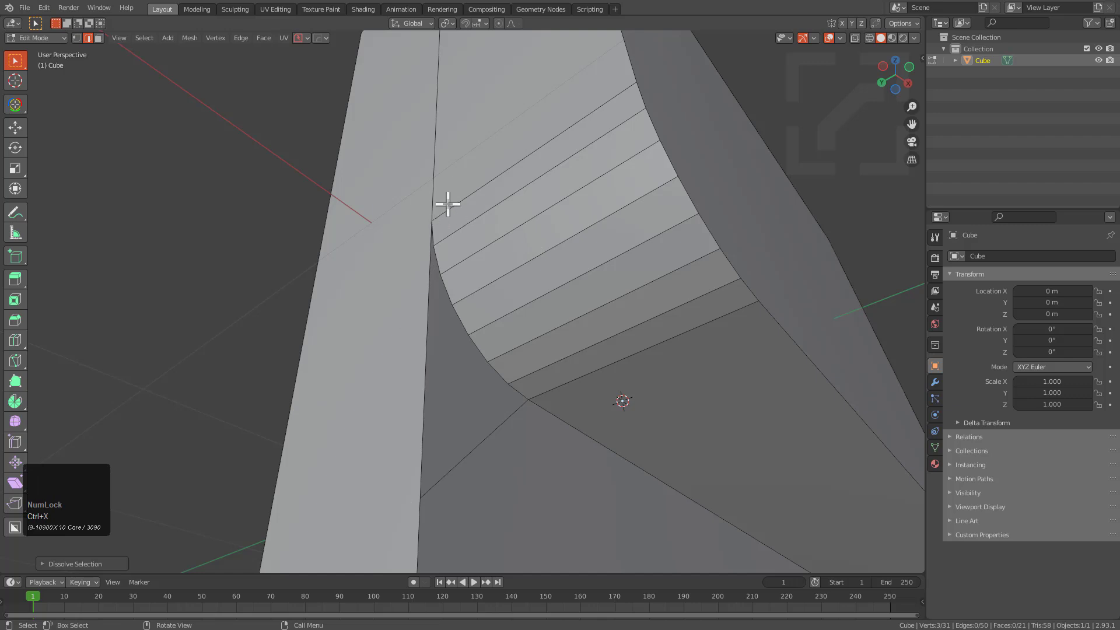
{"action": "key", "text": "ctrl+z"}
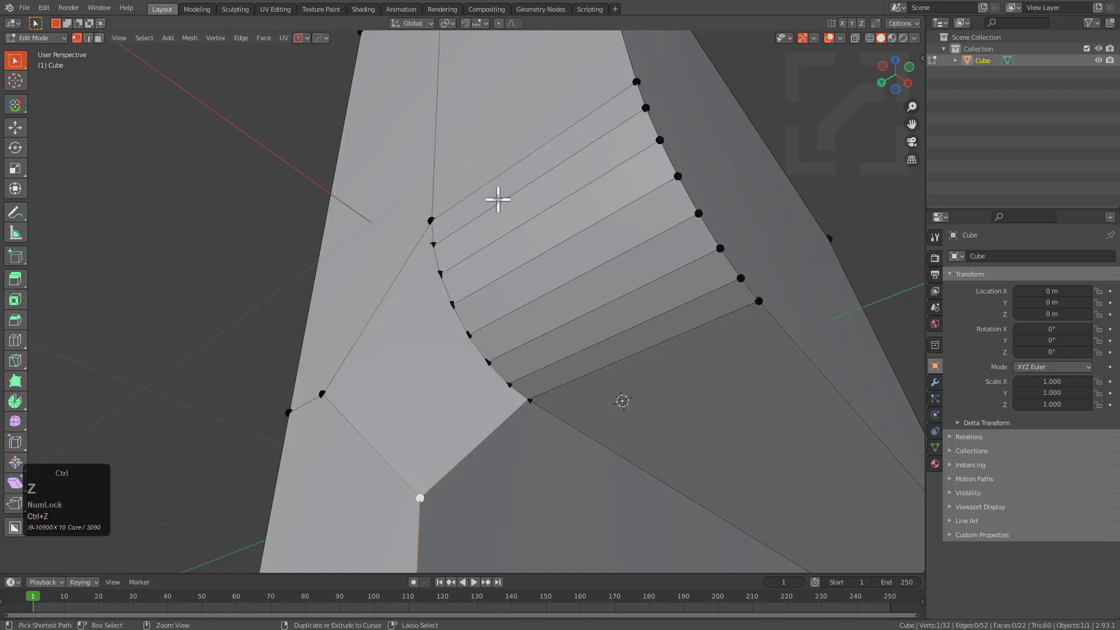
{"action": "key", "text": "ctrl+z"}
{"action": "scroll", "scroll_direction": "down", "scroll_amount": 3}
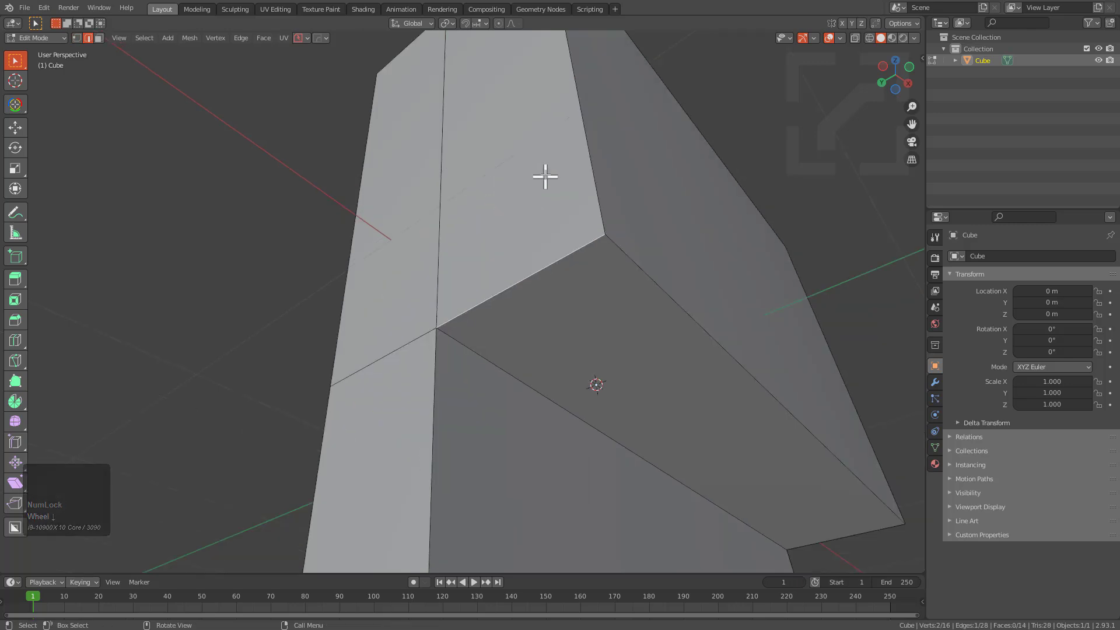
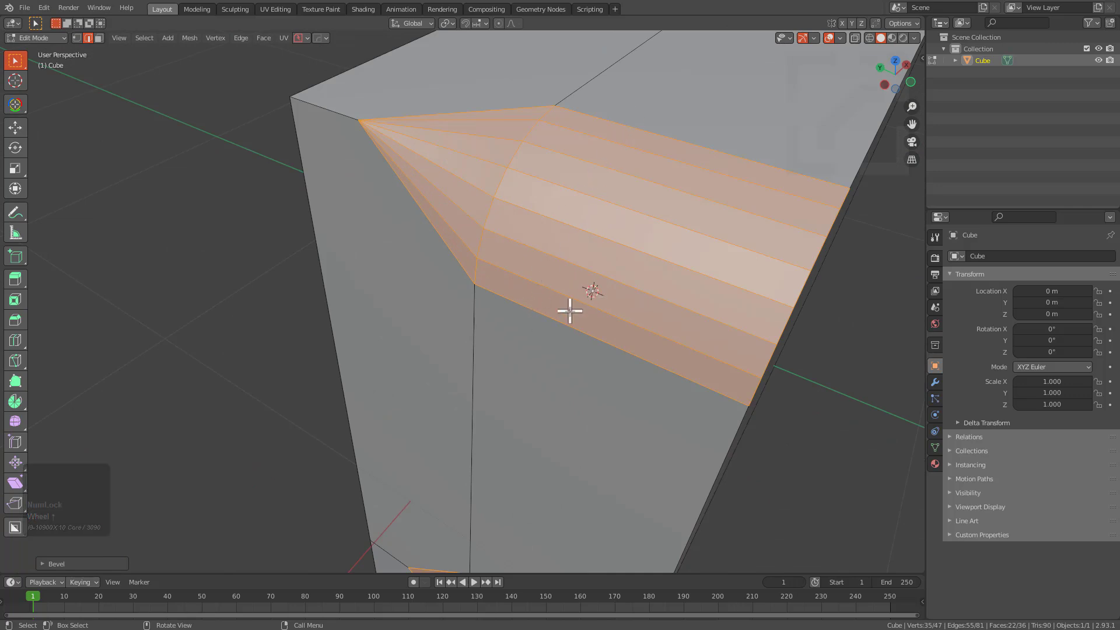
Step: Give the edge a multi-segment bevel converging to a point at the corner vertex
{"action": "key", "text": "shift+Num_Lock"}
Step: Set snapping to Vertex and start moving the convergence vertex along global Y
{"action": "scroll", "scroll_direction": "up", "scroll_amount": 3}
{"action": "key", "text": "shift+Right"}
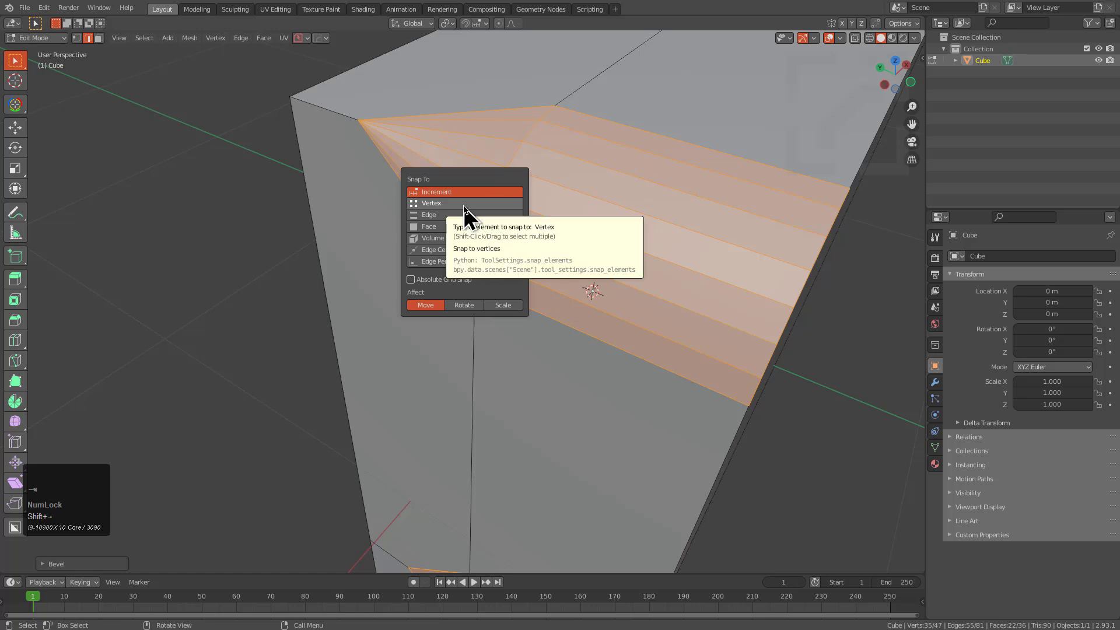
{"action": "left_click", "coordinate": [470, 216]}
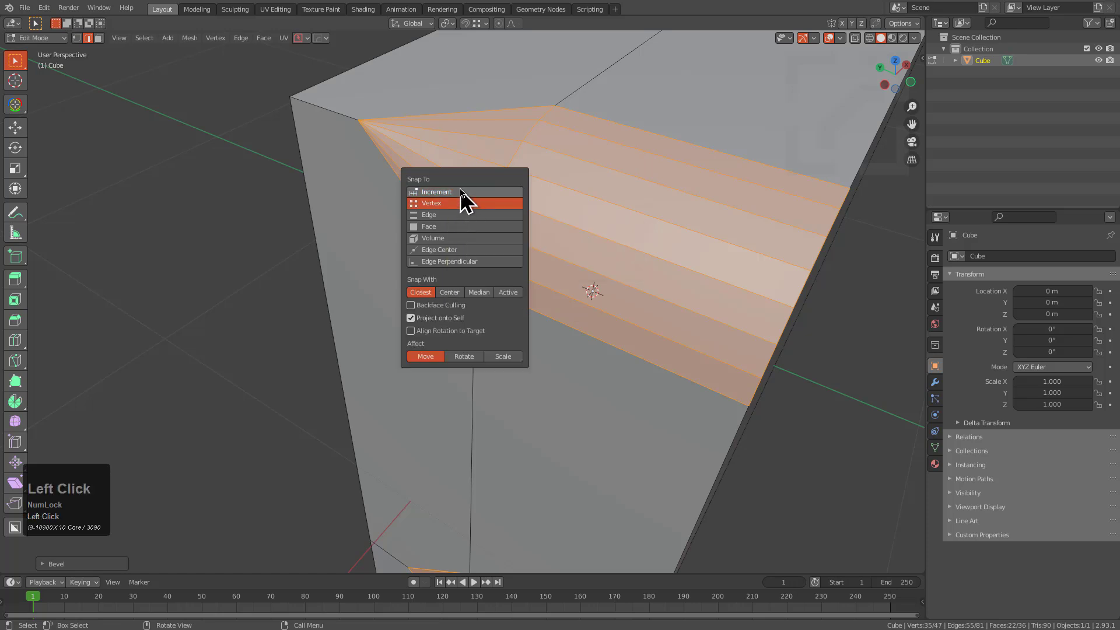
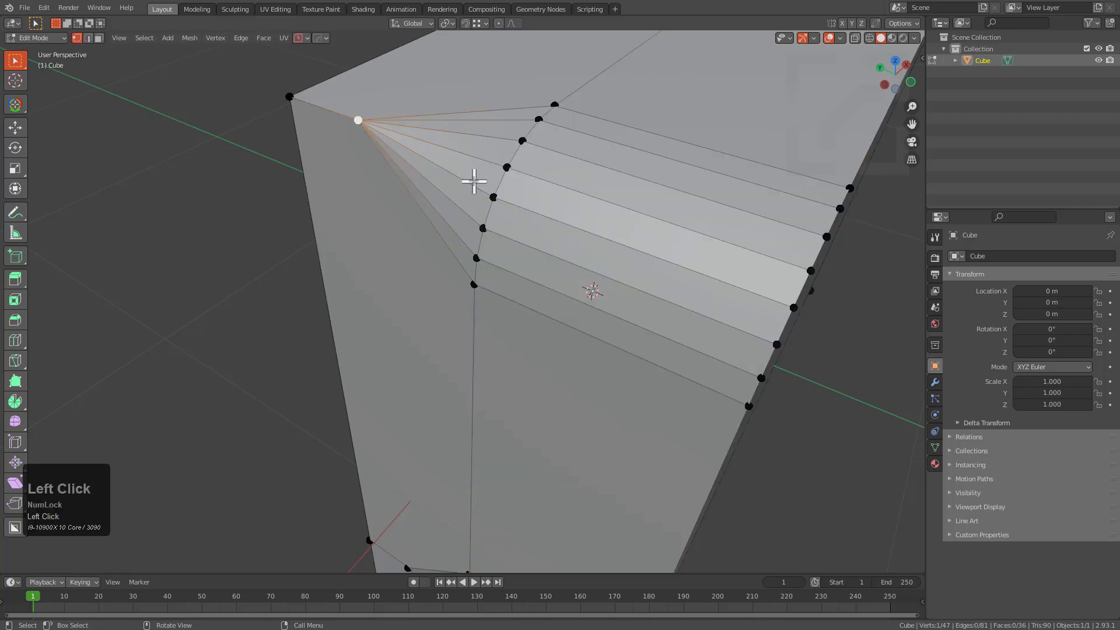
{"action": "key", "text": "g"}
{"action": "key", "text": "y"}
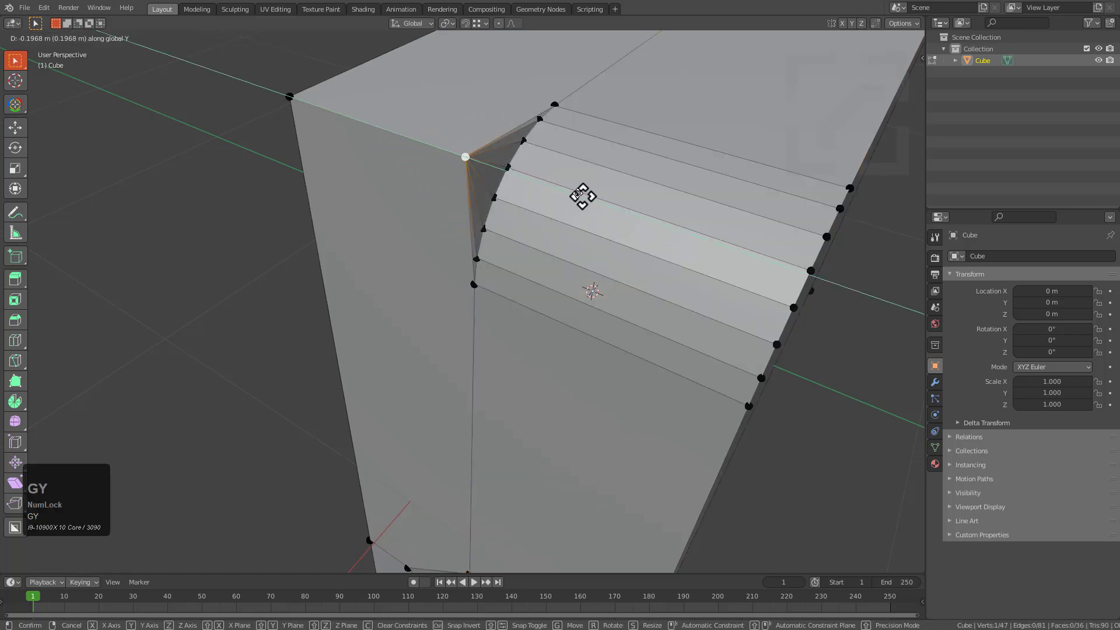
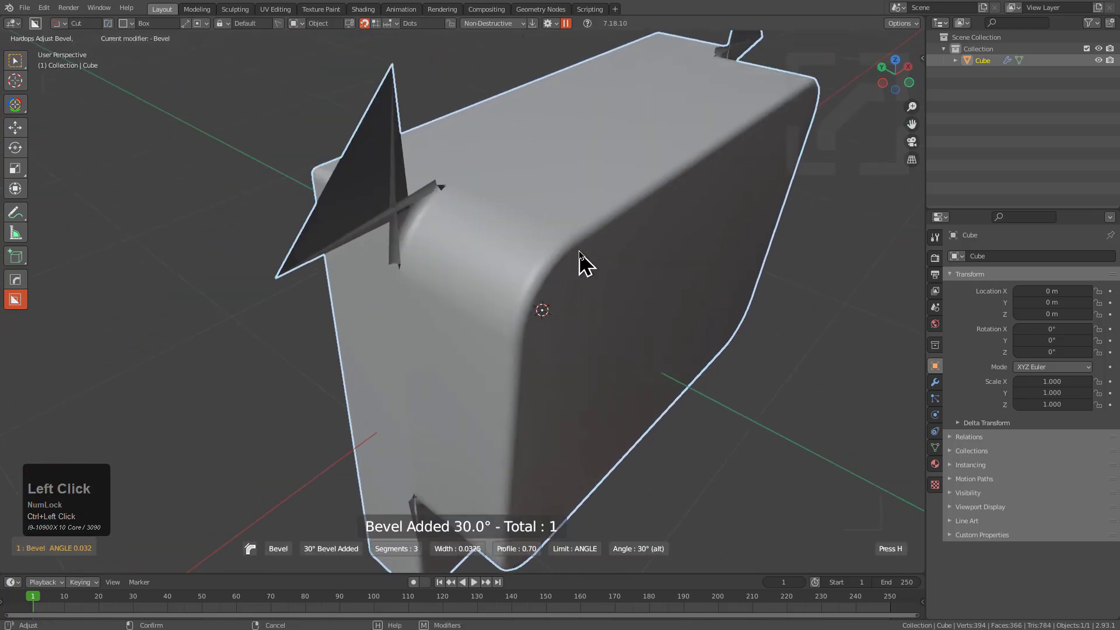
Step: Confirm the HardOps 30° bevel modifier and orbit around the cube to inspect its edges
{"action": "left_click", "coordinate": [587, 261]}
{"action": "middle_click", "coordinate": [492, 261]}
{"action": "scroll", "scroll_direction": "up", "scroll_amount": 3}
{"action": "middle_click", "coordinate": [600, 305]}
{"action": "scroll", "scroll_direction": "down", "scroll_amount": 3}
{"action": "middle_click", "coordinate": [530, 315]}
{"action": "scroll", "scroll_direction": "down", "scroll_amount": 3}
{"action": "left_click_drag", "start_coordinate": [566, 299], "coordinate": [512, 285]}
{"action": "middle_click", "coordinate": [512, 286]}
{"action": "scroll", "scroll_direction": "up", "scroll_amount": 3}
{"action": "scroll", "scroll_direction": "down", "scroll_amount": 3}
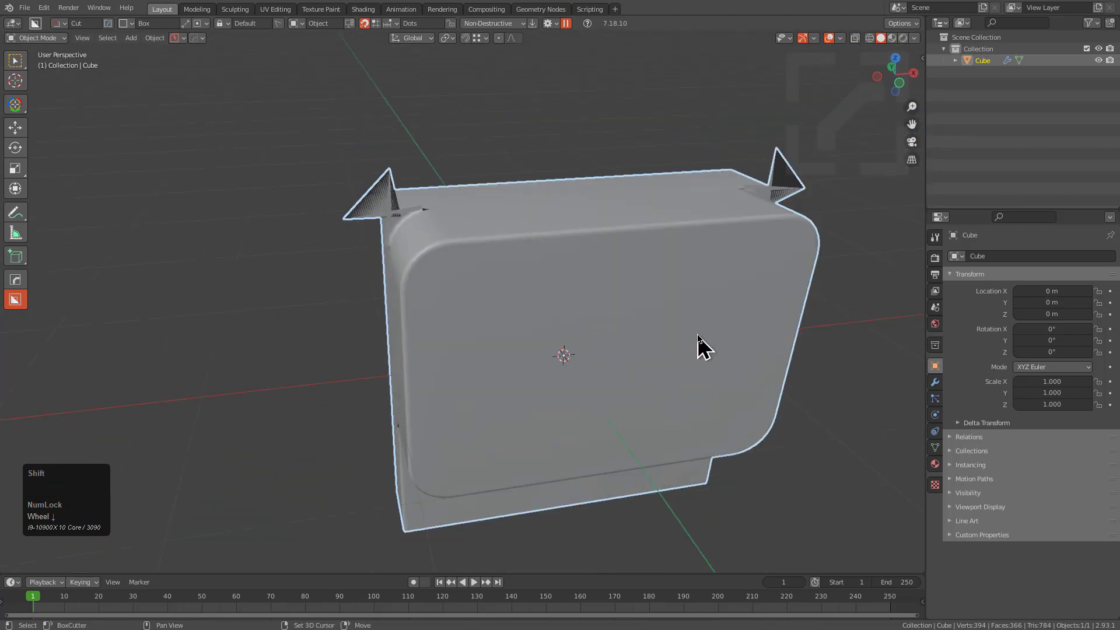
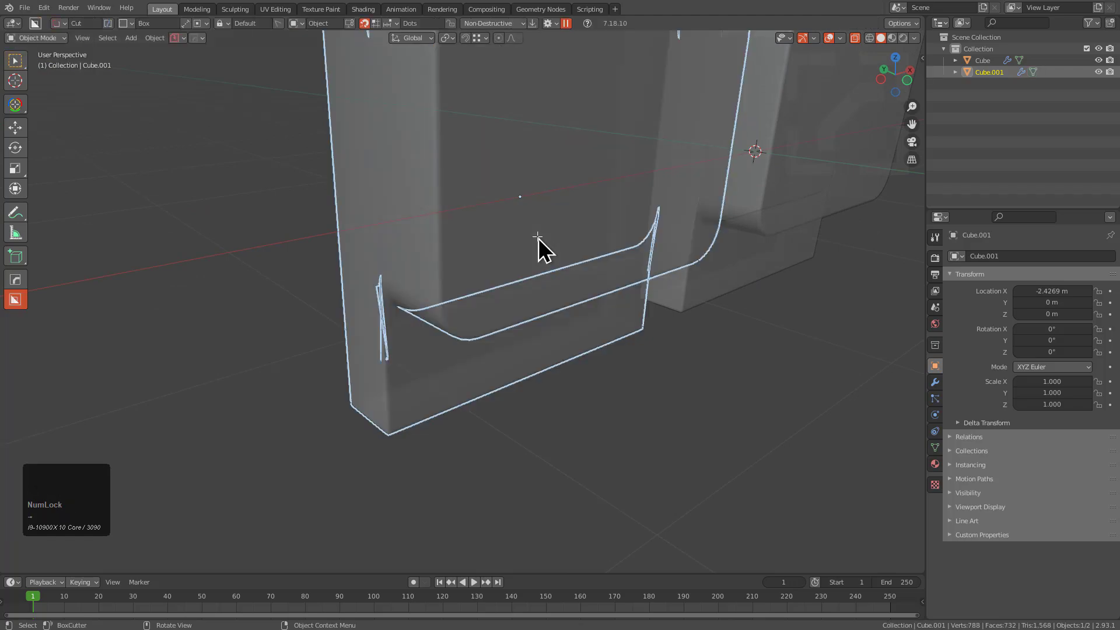
Step: Adjust Sharp Options in the HOps Helper and unmark the sharp edges on Cube.001
{"action": "key", "text": "ctrl+`"}
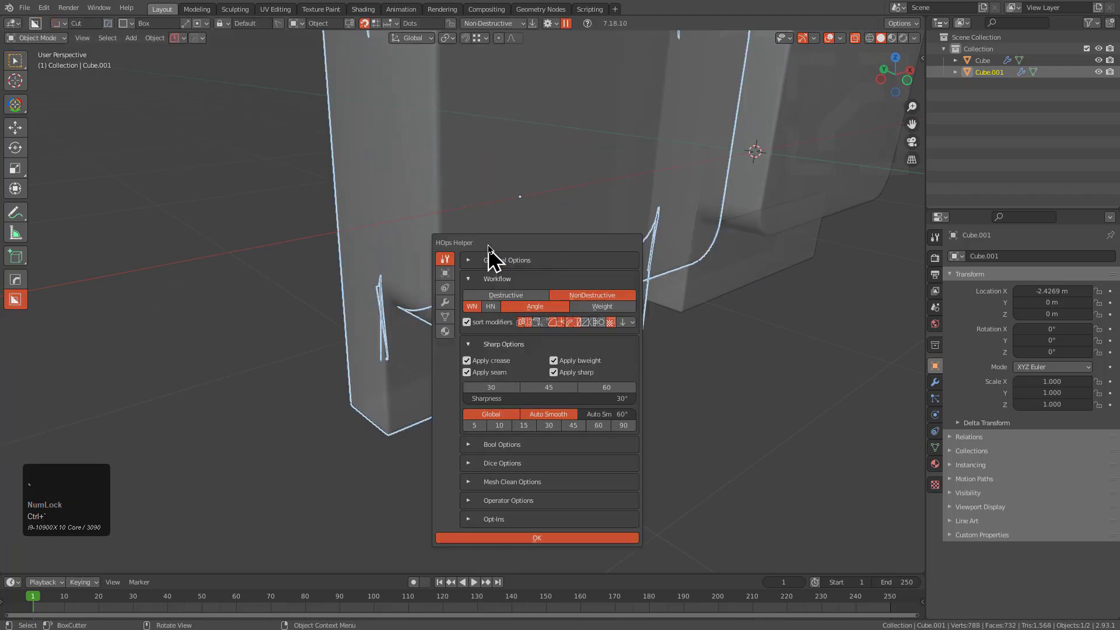
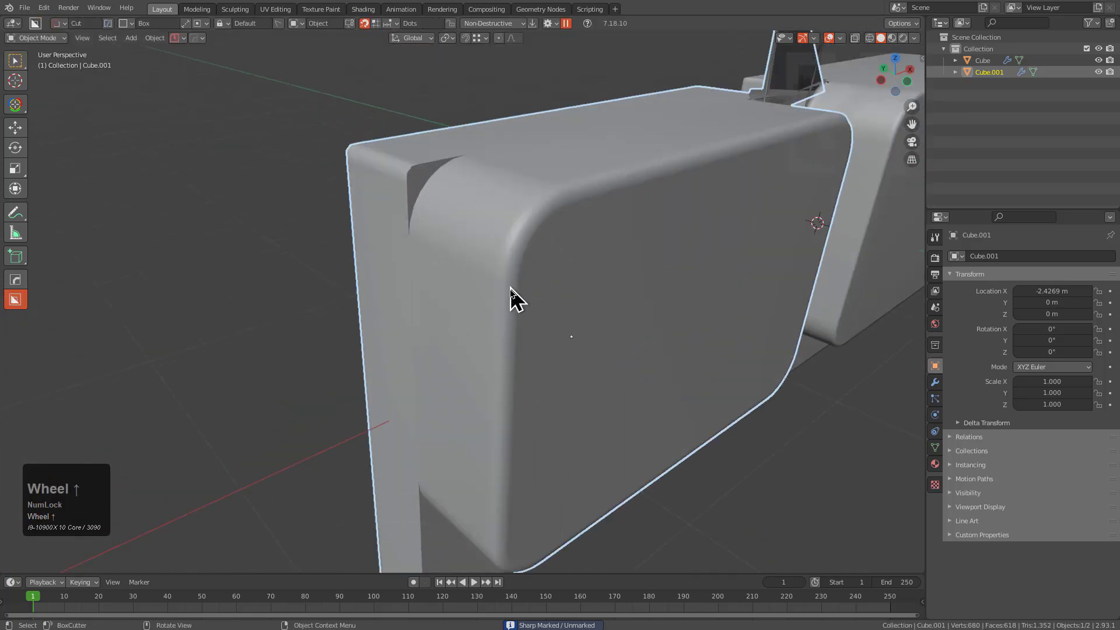
{"action": "scroll", "scroll_direction": "down", "scroll_amount": 3}
{"action": "left_click_drag", "start_coordinate": [485, 342], "coordinate": [506, 323]}
{"action": "key", "text": "alt+x"}
{"action": "left_click", "coordinate": [446, 353]}
Step: Orbit around Cube.001 to inspect how its bevel corner now resolves
{"action": "left_click_drag", "start_coordinate": [606, 291], "coordinate": [430, 309]}
{"action": "scroll", "scroll_direction": "up", "scroll_amount": 3}
{"action": "scroll", "scroll_direction": "up", "scroll_amount": 3}
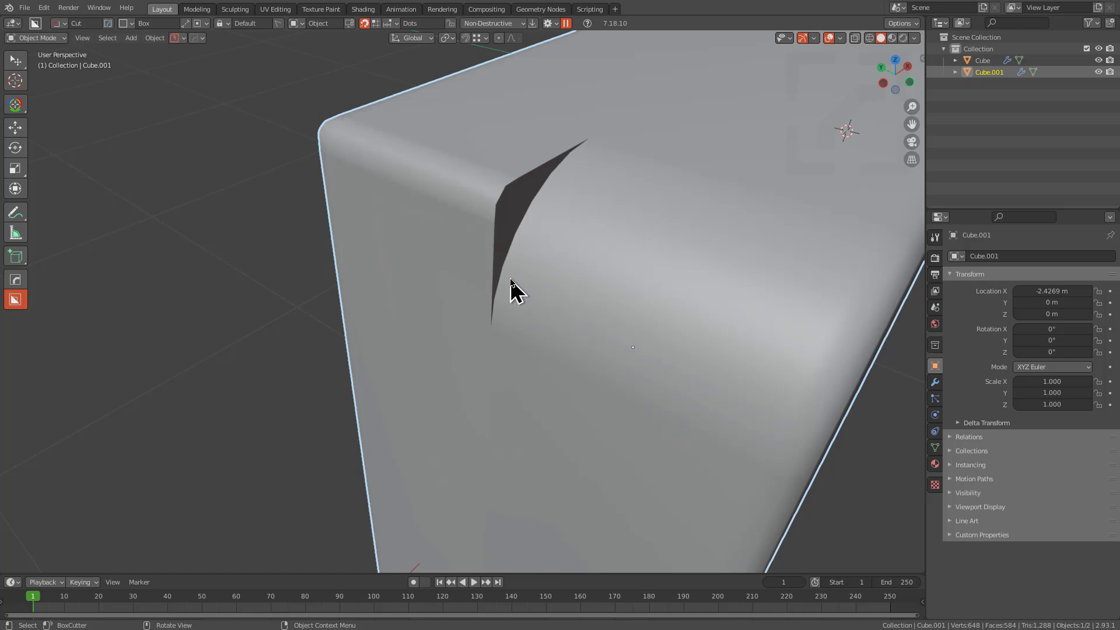
{"action": "scroll", "scroll_direction": "down", "scroll_amount": 3}
{"action": "middle_click", "coordinate": [535, 255]}
{"action": "scroll", "scroll_direction": "down", "scroll_amount": 3}
{"action": "middle_click", "coordinate": [617, 303]}
{"action": "scroll", "scroll_direction": "up", "scroll_amount": 3}
Step: Duplicate the original cube along X to place a third copy, Cube.002, on the other side
{"action": "left_click", "coordinate": [465, 261]}
{"action": "middle_click", "coordinate": [459, 257]}
{"action": "scroll", "scroll_direction": "down", "scroll_amount": 3}
{"action": "middle_click", "coordinate": [534, 462]}
{"action": "middle_click", "coordinate": [542, 456]}
{"action": "key", "text": "shift+d"}
{"action": "key", "text": "x"}
{"action": "left_click", "coordinate": [760, 360]}
{"action": "middle_click", "coordinate": [711, 359]}
{"action": "middle_click", "coordinate": [745, 373]}
{"action": "scroll", "scroll_direction": "up", "scroll_amount": 3}
{"action": "middle_click", "coordinate": [492, 307]}
{"action": "scroll", "scroll_direction": "up", "scroll_amount": 3}
{"action": "middle_click", "coordinate": [501, 250]}
{"action": "scroll", "scroll_direction": "up", "scroll_amount": 3}
{"action": "key", "text": "q"}
{"action": "left_click", "coordinate": [568, 216]}
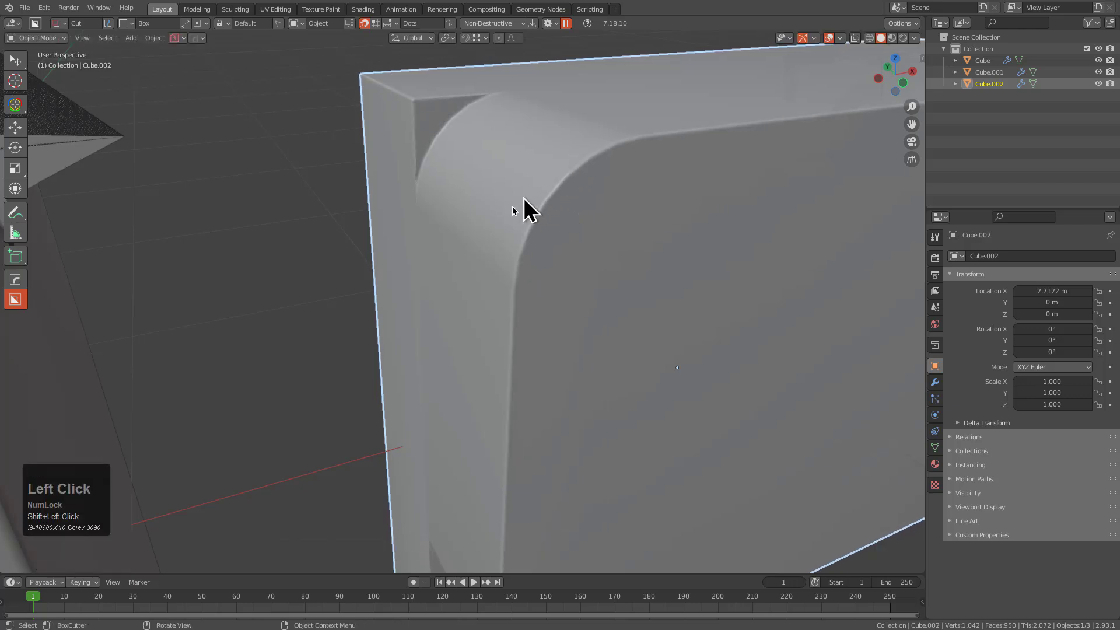
Step: Inspect Cube.002's bevel corner and change its HardOps bevel options from the Q menu
{"action": "scroll", "scroll_direction": "down", "scroll_amount": 3}
{"action": "scroll", "scroll_direction": "up", "scroll_amount": 3}
{"action": "middle_click", "coordinate": [510, 349]}
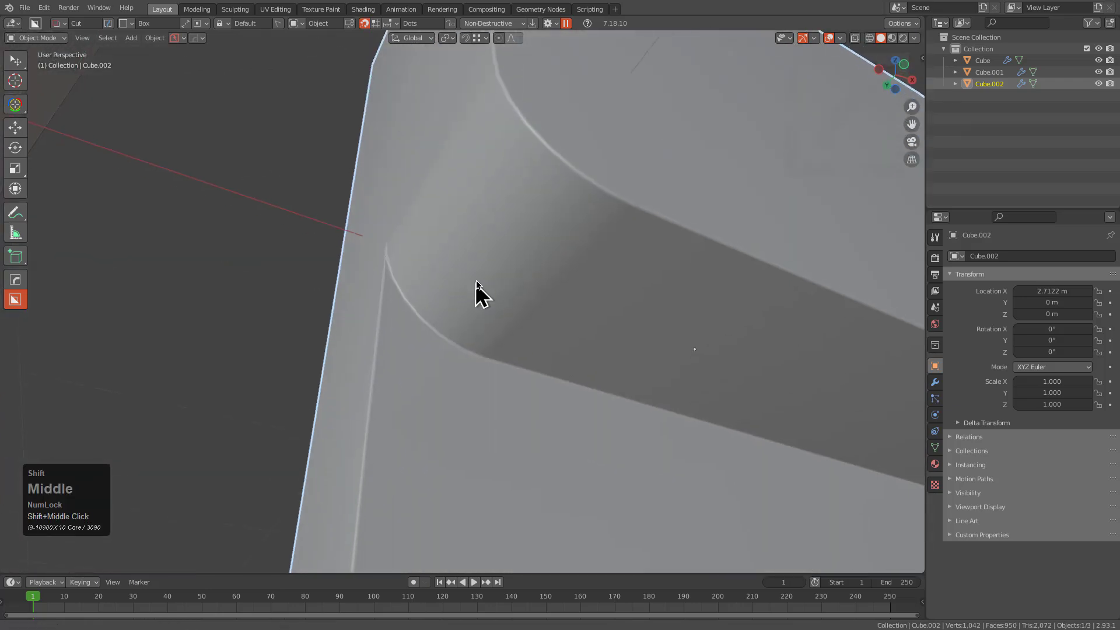
{"action": "middle_click", "coordinate": [453, 319]}
{"action": "middle_click", "coordinate": [466, 311]}
{"action": "scroll", "scroll_direction": "up", "scroll_amount": 3}
{"action": "middle_click", "coordinate": [570, 294]}
{"action": "middle_click", "coordinate": [558, 310]}
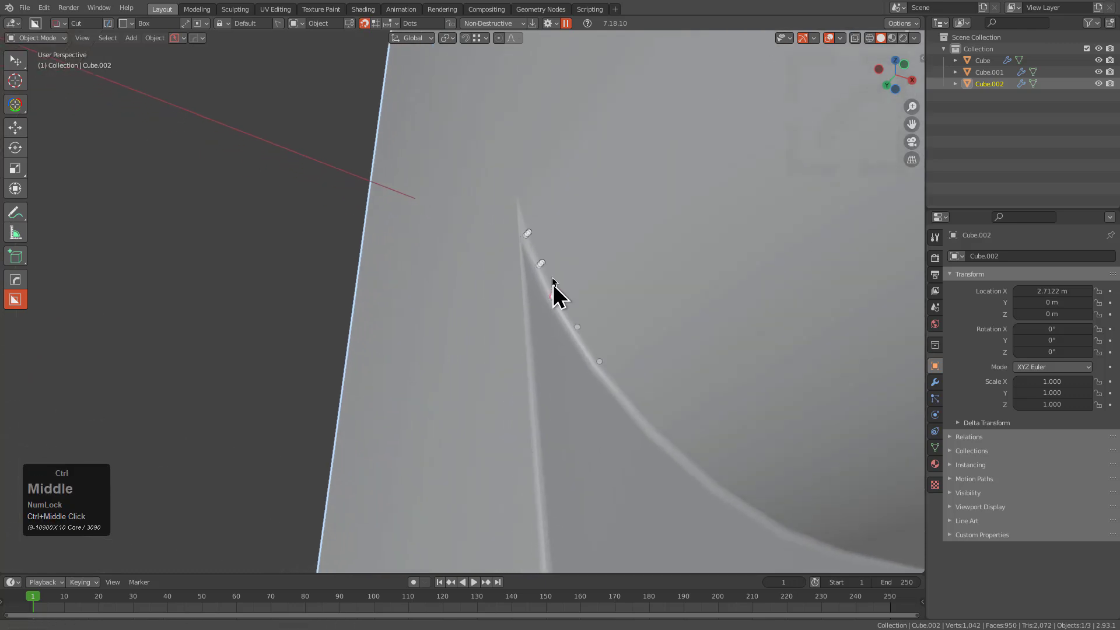
{"action": "key", "text": "q"}
{"action": "left_click", "coordinate": [563, 281]}
{"action": "right_click", "coordinate": [544, 281]}
{"action": "key", "text": "alt+v"}
{"action": "left_click", "coordinate": [487, 304]}
Step: Widen Cube.002's HardOps angle bevel to about 0.063 and confirm it
{"action": "key", "text": "q"}
{"action": "left_click", "coordinate": [641, 303]}
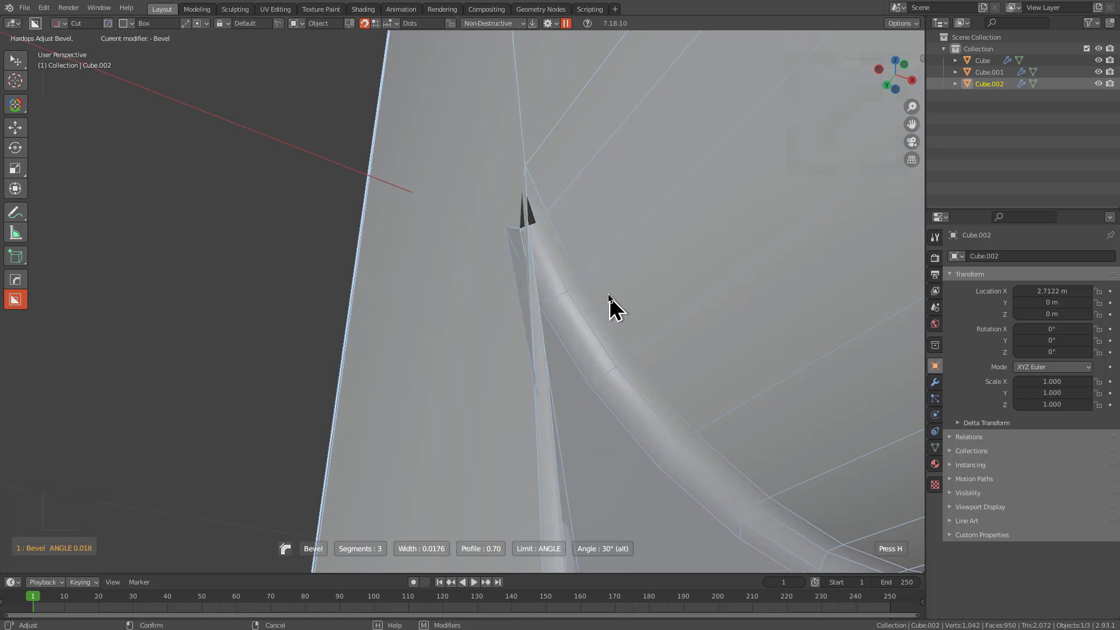
{"action": "type", "text": "1 : Bevel  ANGLE 0.241"}
{"action": "left_click", "coordinate": [597, 183]}
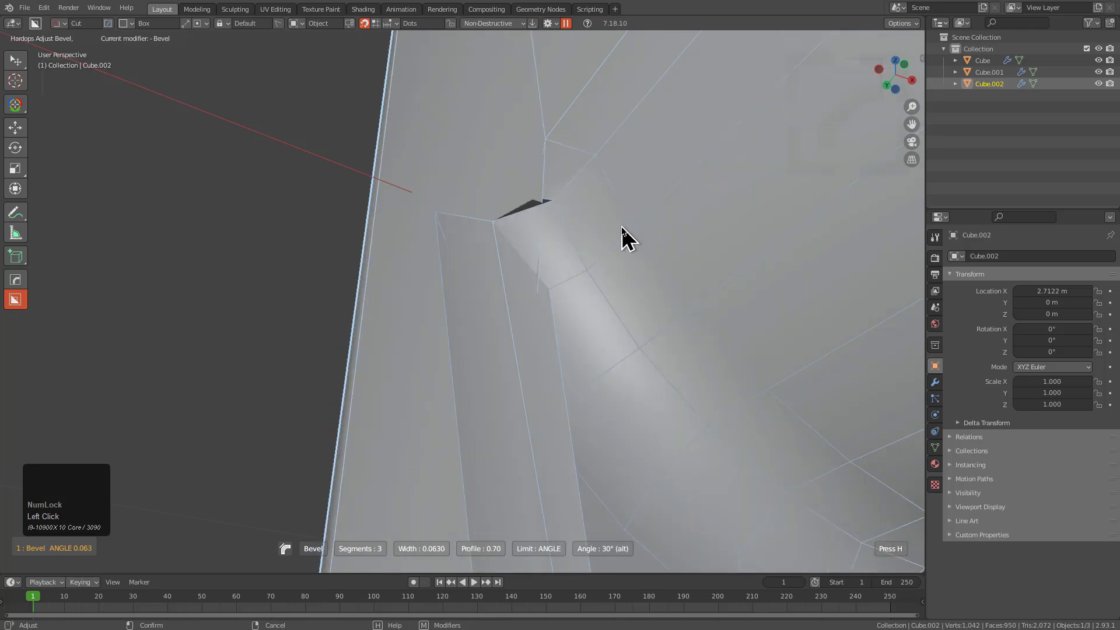
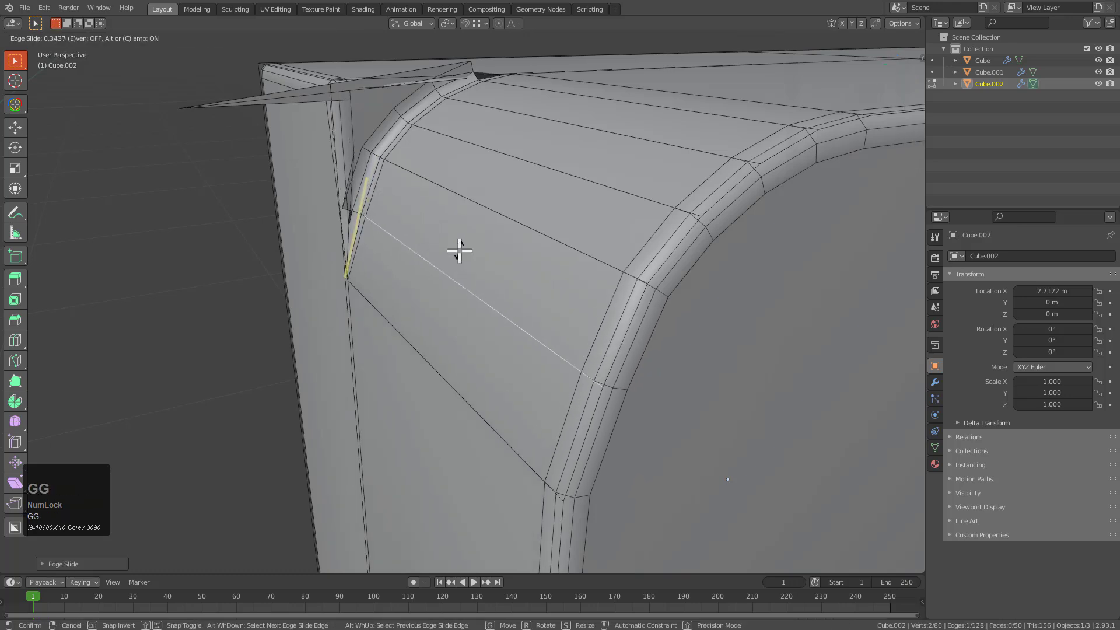
Step: Edge-slide the stray edge on Cube.002 toward the bevel corner
{"action": "key", "text": "g"}
{"action": "key", "text": "g"}
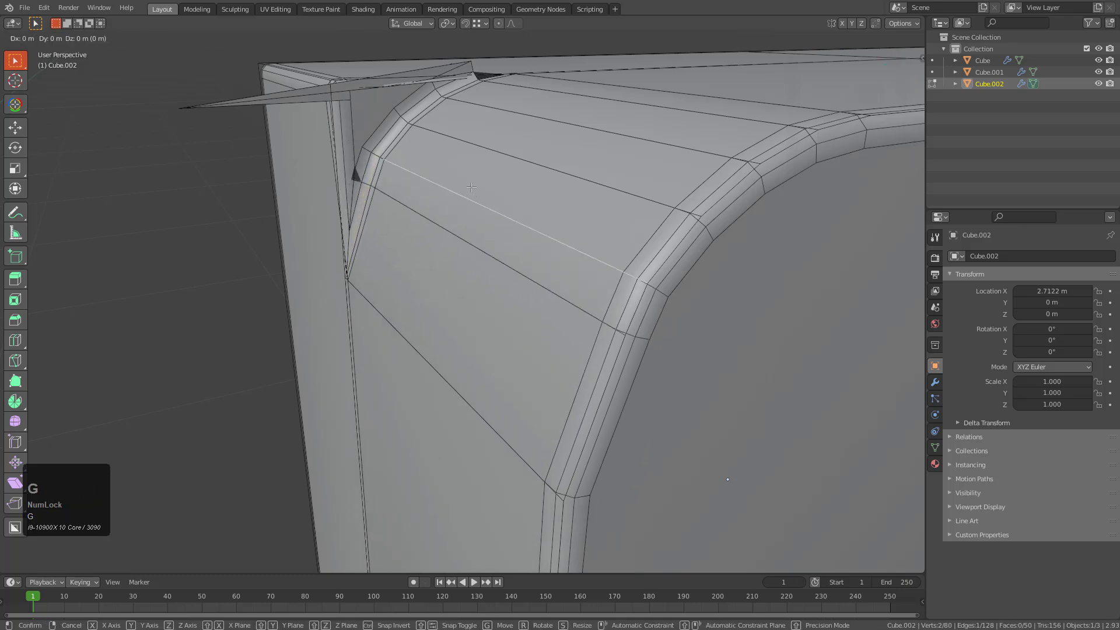
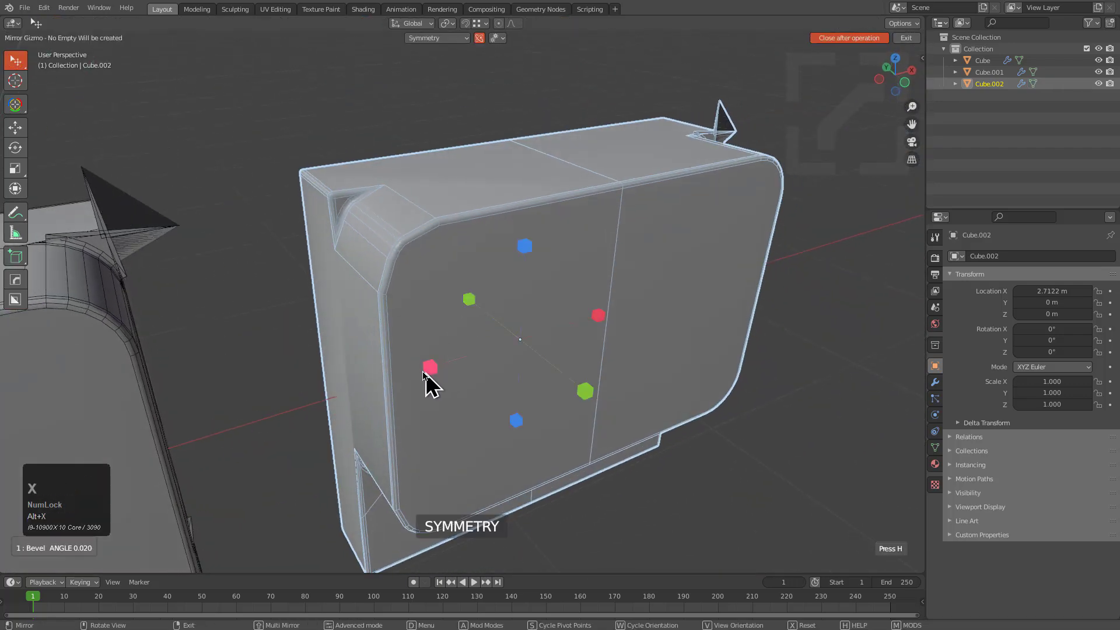
Step: Mirror Cube.002 across axes with the HOps Mirror gizmo and exit it
{"action": "left_click", "coordinate": [423, 365]}
{"action": "scroll", "scroll_direction": "down", "scroll_amount": 3}
{"action": "key", "text": "alt+a"}
{"action": "middle_click", "coordinate": [508, 328]}
{"action": "left_click_drag", "start_coordinate": [526, 320], "coordinate": [574, 312]}
{"action": "left_click", "coordinate": [611, 268]}
{"action": "key", "text": "shift+q"}
{"action": "left_click", "coordinate": [588, 219]}
{"action": "middle_click", "coordinate": [579, 254]}
{"action": "key", "text": "alt+a"}
Step: Select Cube.001 and frame it to compare its unmarked-sharp bevel corner
{"action": "middle_click", "coordinate": [559, 257]}
{"action": "scroll", "scroll_direction": "up", "scroll_amount": 3}
{"action": "left_click_drag", "start_coordinate": [626, 303], "coordinate": [180, 263]}
{"action": "left_click", "coordinate": [180, 264]}
{"action": "key", "text": "KP_Decimal"}
{"action": "scroll", "scroll_direction": "down", "scroll_amount": 3}
{"action": "scroll", "scroll_direction": "up", "scroll_amount": 3}
{"action": "middle_click", "coordinate": [403, 222]}
{"action": "scroll", "scroll_direction": "up", "scroll_amount": 3}
{"action": "middle_click", "coordinate": [374, 237]}
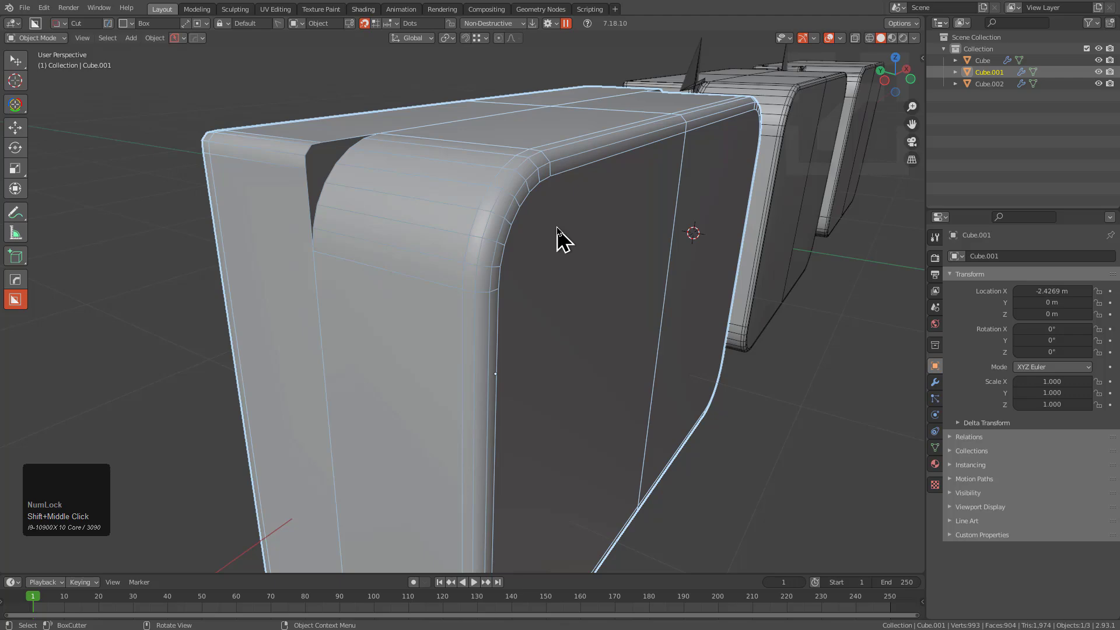
{"action": "middle_click", "coordinate": [548, 238]}
{"action": "scroll", "scroll_direction": "down", "scroll_amount": 3}
{"action": "middle_click", "coordinate": [666, 245]}
{"action": "scroll", "scroll_direction": "up", "scroll_amount": 3}
{"action": "middle_click", "coordinate": [561, 244]}
Step: Select the original Cube and zoom in close on its spiked bevel corner
{"action": "left_click", "coordinate": [588, 202]}
{"action": "middle_click", "coordinate": [570, 249]}
{"action": "scroll", "scroll_direction": "up", "scroll_amount": 3}
{"action": "middle_click", "coordinate": [459, 268]}
{"action": "scroll", "scroll_direction": "up", "scroll_amount": 3}
{"action": "middle_click", "coordinate": [469, 219]}
{"action": "scroll", "scroll_direction": "down", "scroll_amount": 3}
{"action": "scroll", "scroll_direction": "up", "scroll_amount": 3}
{"action": "scroll", "scroll_direction": "down", "scroll_amount": 3}
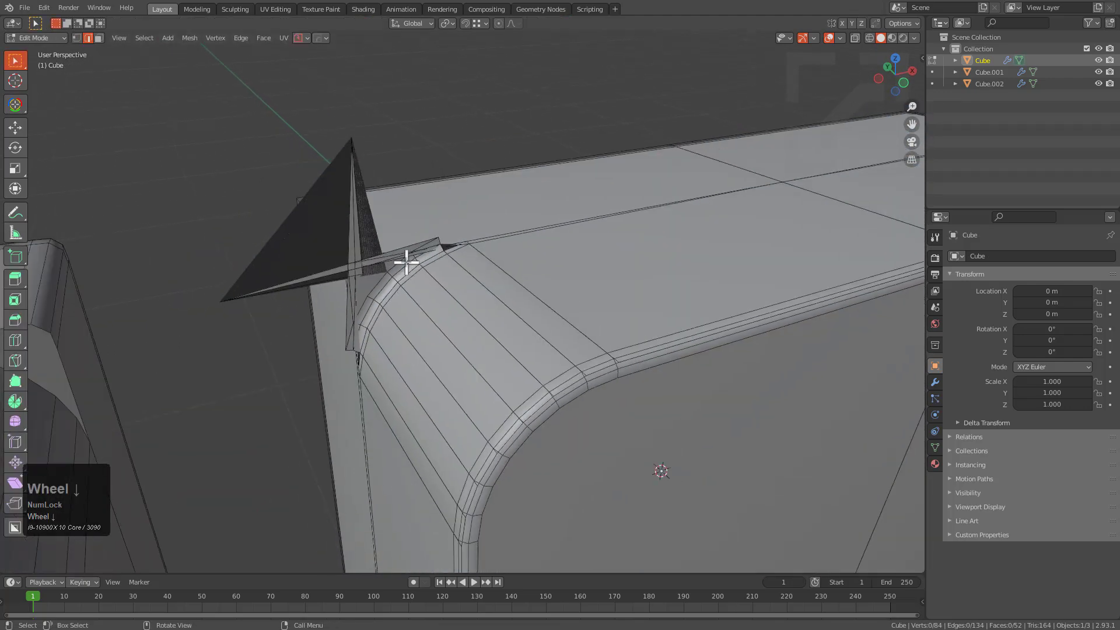
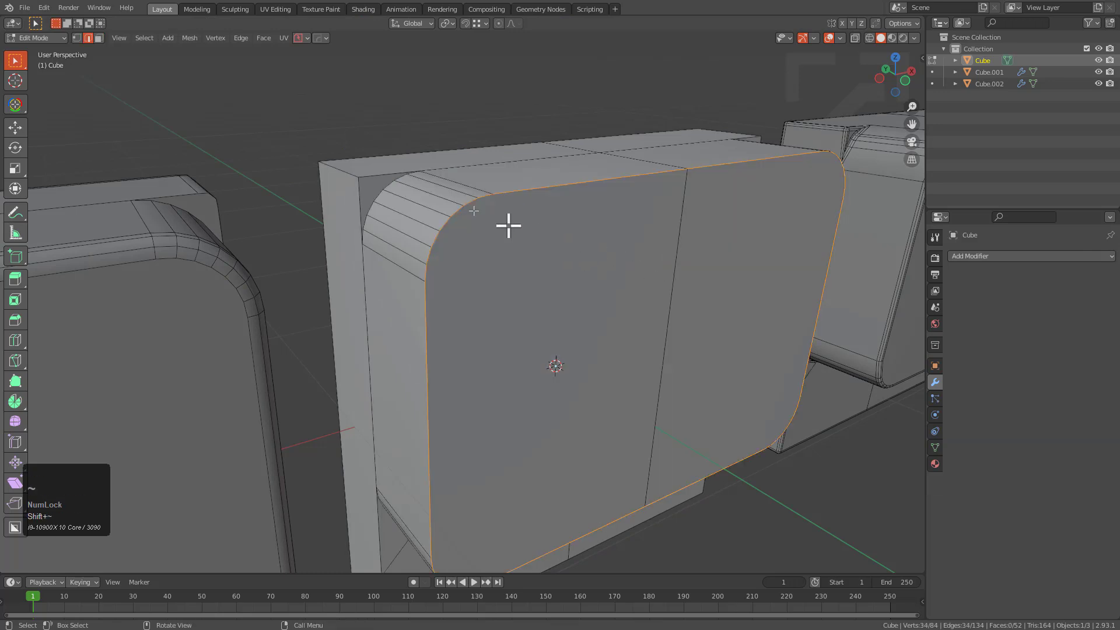
Step: Apply a 9-segment, 0.073 m vertex-group bevel to the front panel and return to Object Mode
{"action": "left_click", "coordinate": [157, 46]}
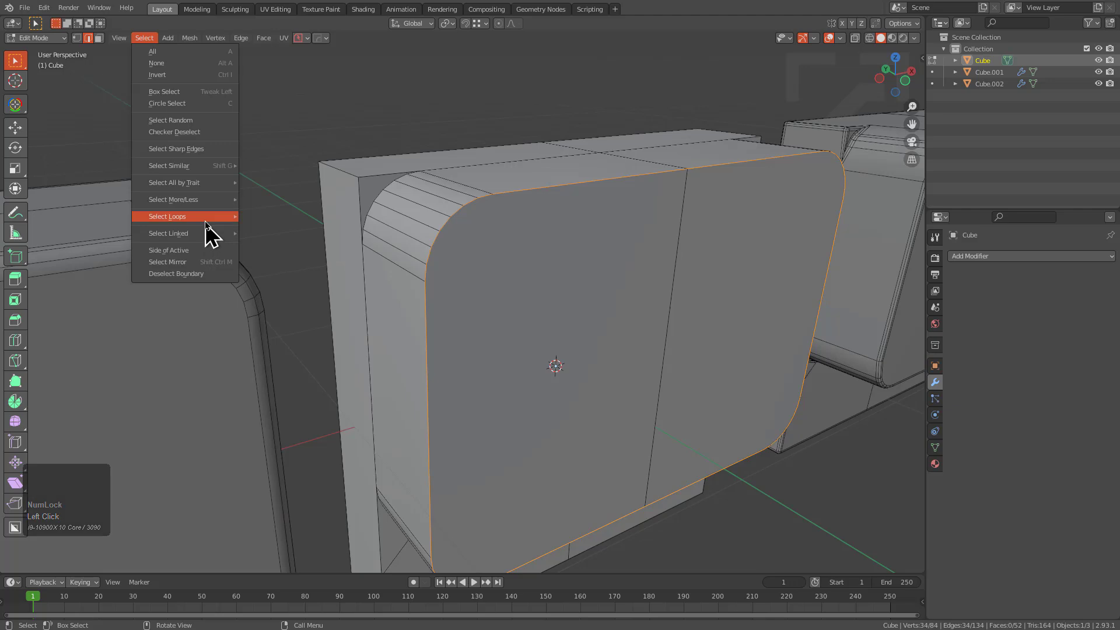
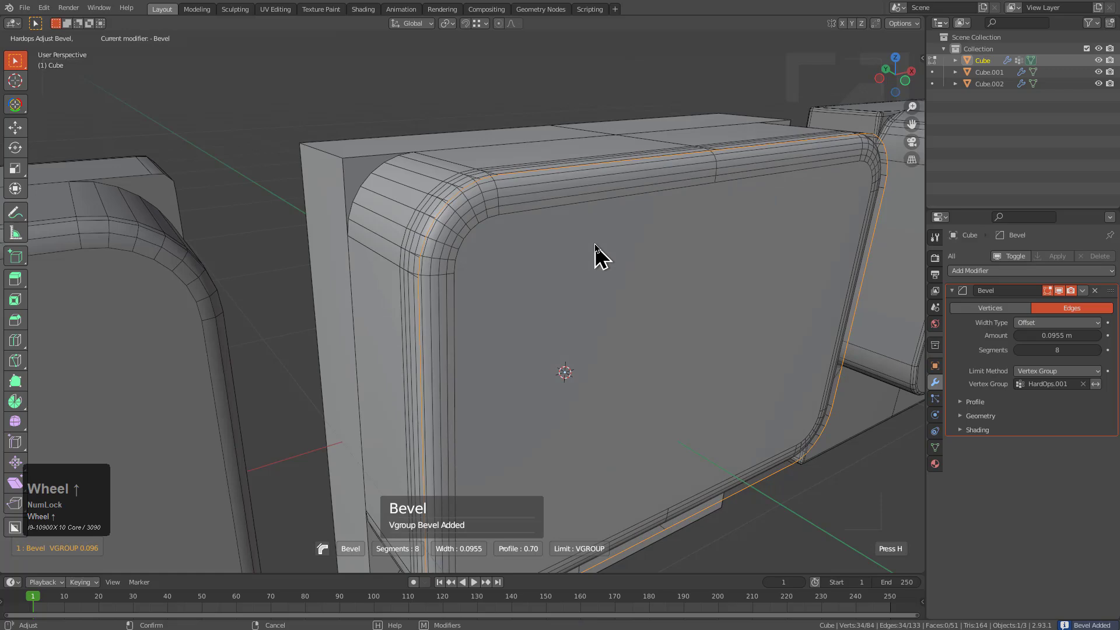
{"action": "key", "text": "1"}
{"action": "left_click", "coordinate": [604, 253]}
{"action": "key", "text": "Tab"}
{"action": "scroll", "scroll_direction": "down", "scroll_amount": 3}
{"action": "left_click_drag", "start_coordinate": [600, 312], "coordinate": [400, 188]}
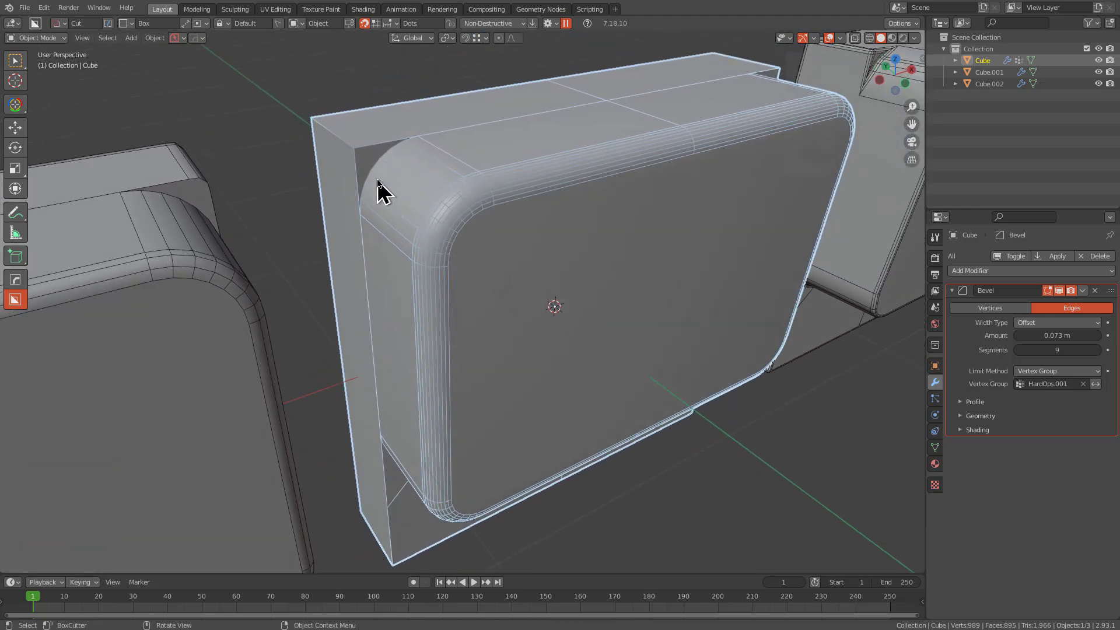
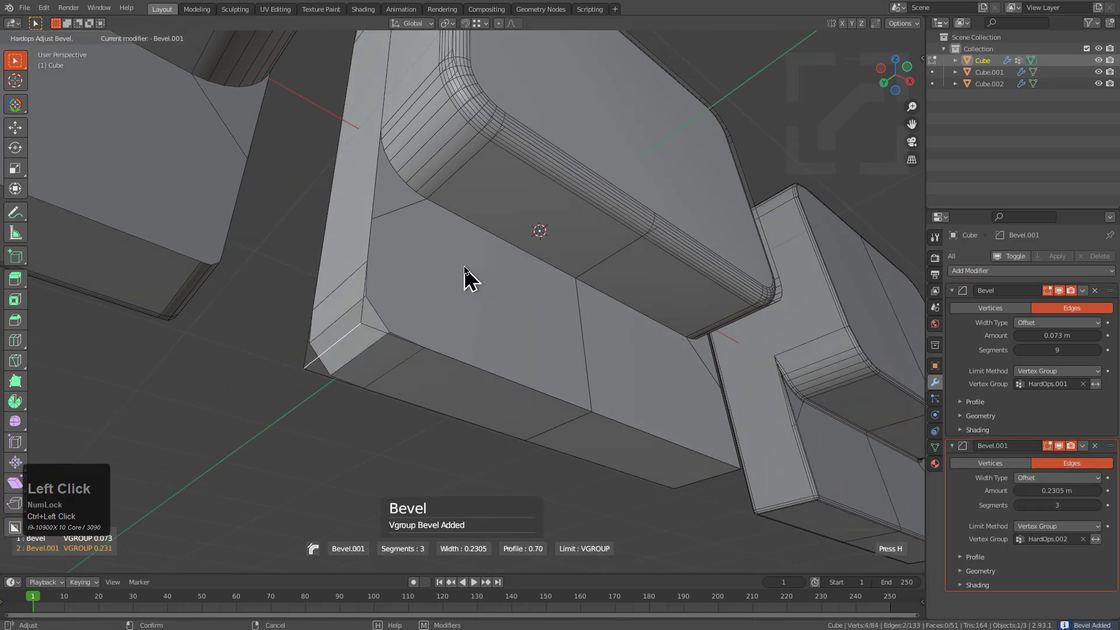
Step: Confirm the second vertex-group bevel (Bevel.001) with 10 segments, about 0.23 m wide
{"action": "key", "text": "1"}
{"action": "scroll", "scroll_direction": "up", "scroll_amount": 3}
{"action": "left_click", "coordinate": [473, 275]}
{"action": "scroll", "scroll_direction": "down", "scroll_amount": 3}
{"action": "middle_click", "coordinate": [469, 180]}
{"action": "middle_click", "coordinate": [459, 291]}
{"action": "scroll", "scroll_direction": "down", "scroll_amount": 3}
{"action": "middle_click", "coordinate": [488, 213]}
{"action": "scroll", "scroll_direction": "up", "scroll_amount": 3}
Step: Bring up the HOps mirror symmetry gizmo on the original cube
{"action": "key", "text": "alt+x"}
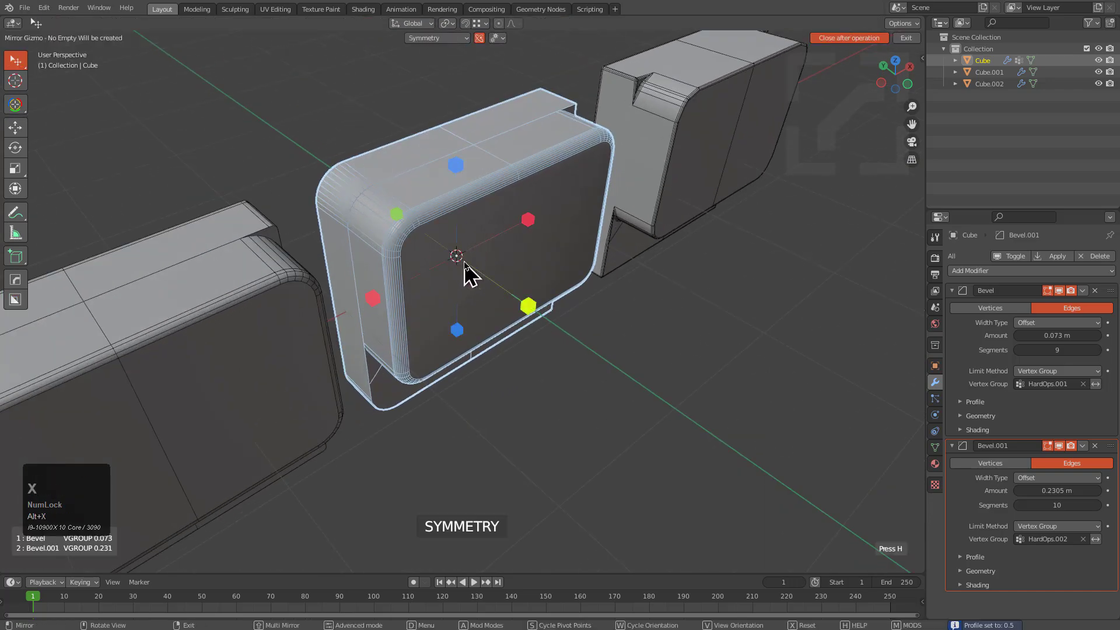
Step: Mirror the original cube with a HardOps modifier and start adjusting its bevels
{"action": "key", "text": "x"}
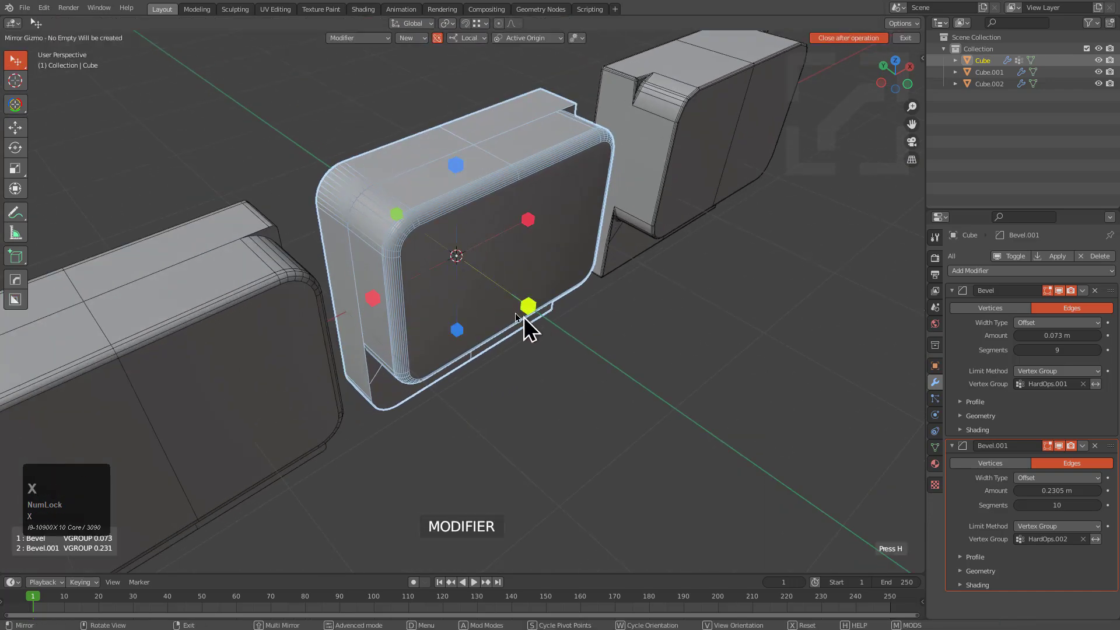
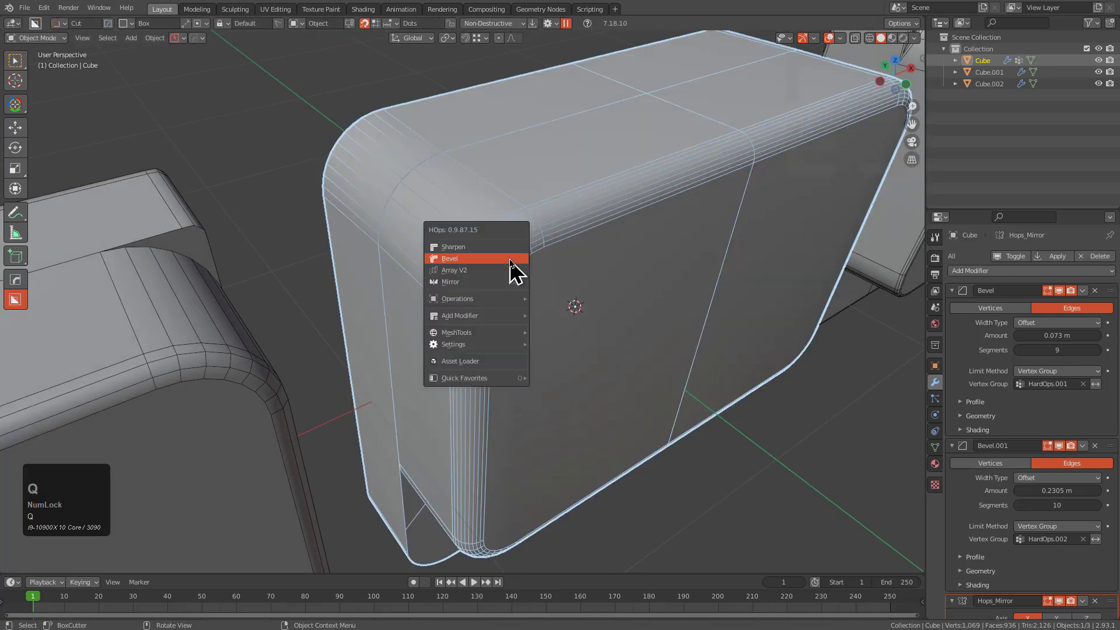
{"action": "key", "text": "q"}
{"action": "left_click", "coordinate": [556, 307]}
{"action": "scroll", "scroll_direction": "up", "scroll_amount": 3}
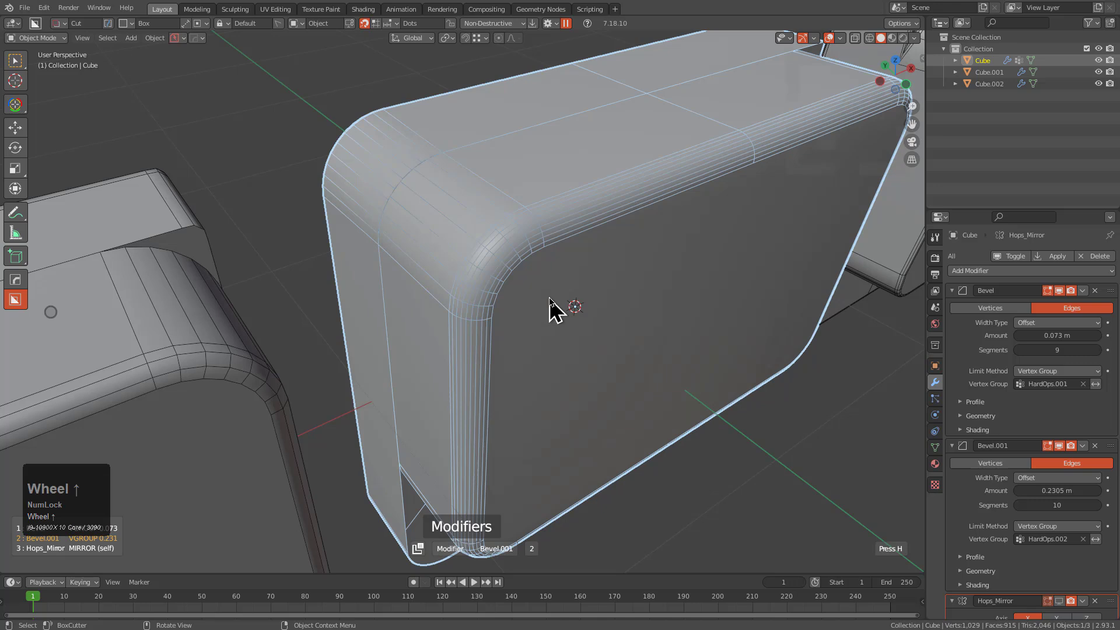
{"action": "scroll", "scroll_direction": "down", "scroll_amount": 3}
{"action": "scroll", "scroll_direction": "up", "scroll_amount": 3}
{"action": "left_click", "coordinate": [556, 307]}
Step: Narrow the second bevel (Bevel.001) width to about 0.0865 m
{"action": "key", "text": "q"}
{"action": "left_click", "coordinate": [519, 182]}
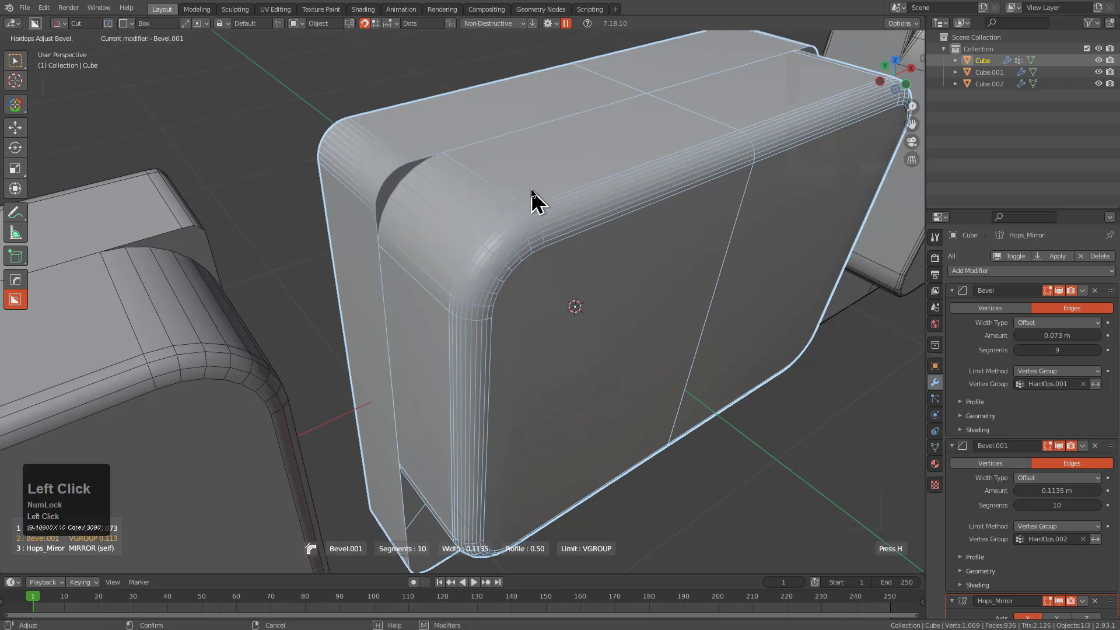
{"action": "left_click_drag", "start_coordinate": [393, 238], "coordinate": [333, 245]}
{"action": "scroll", "scroll_direction": "up", "scroll_amount": 3}
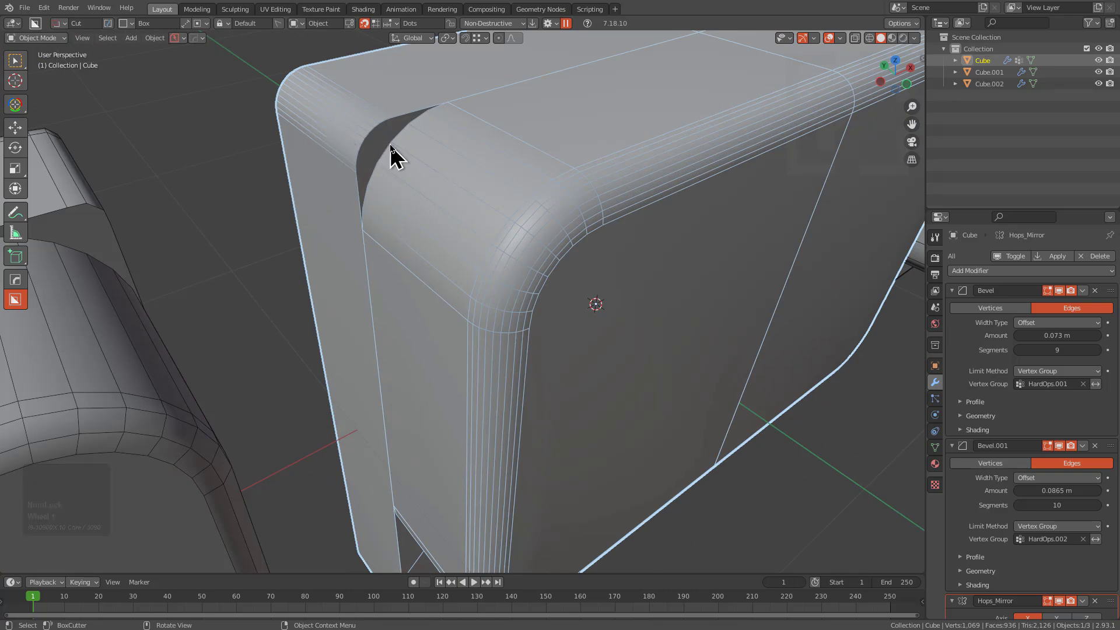